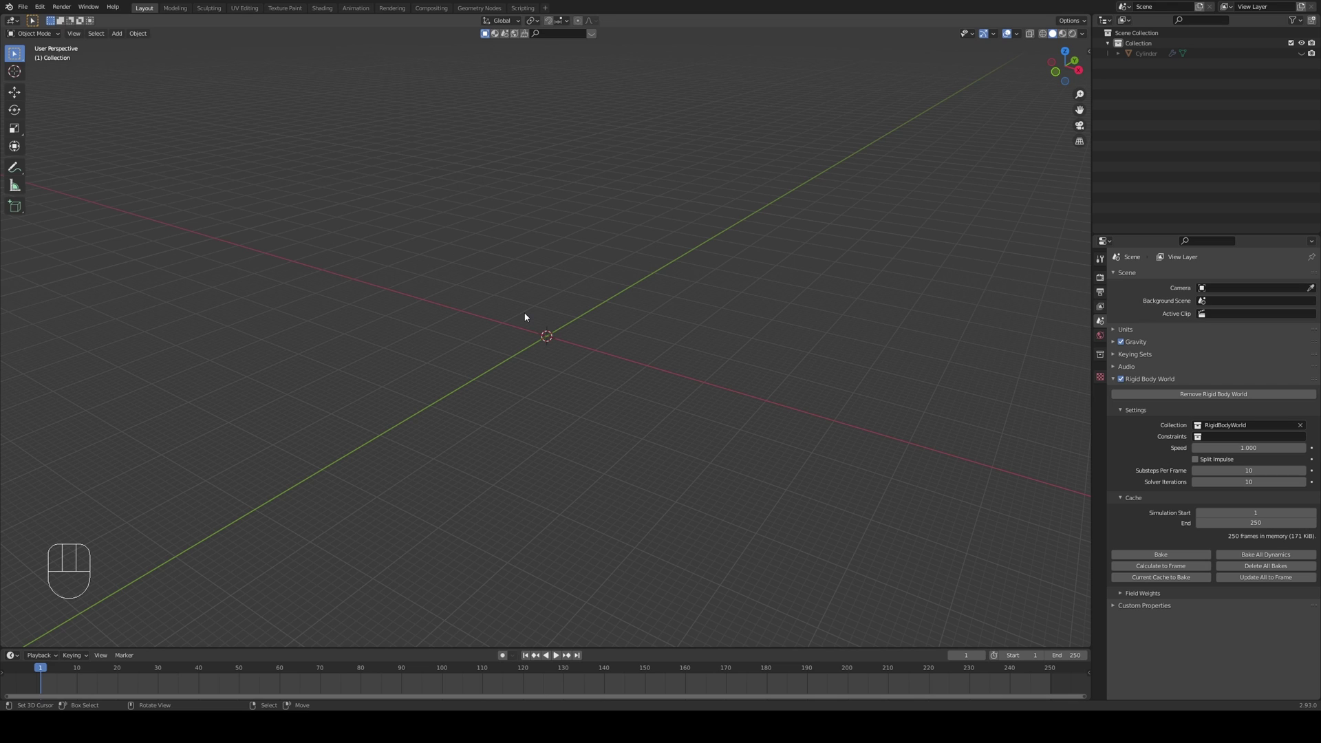
- Add a UV sphere at the origin in front view and rotate it 90 degrees about X
key("KP_1")
key("shift+a")
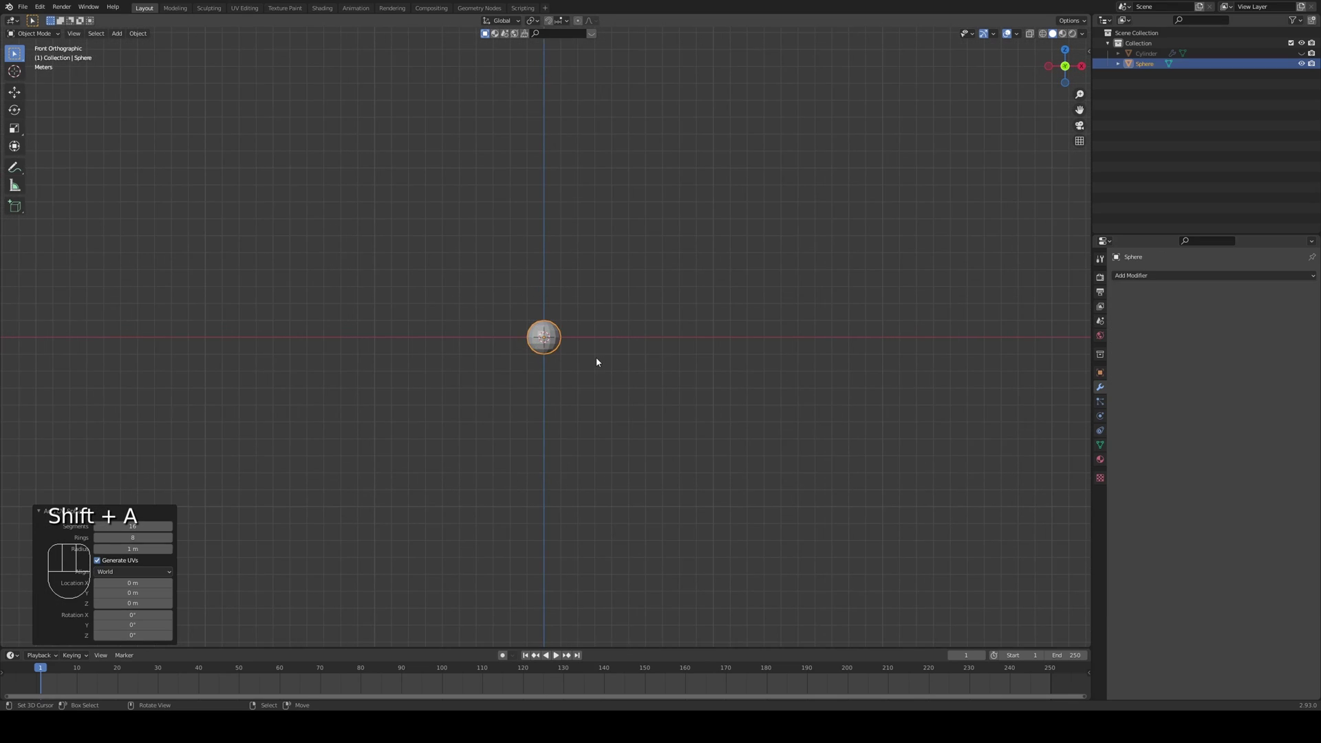
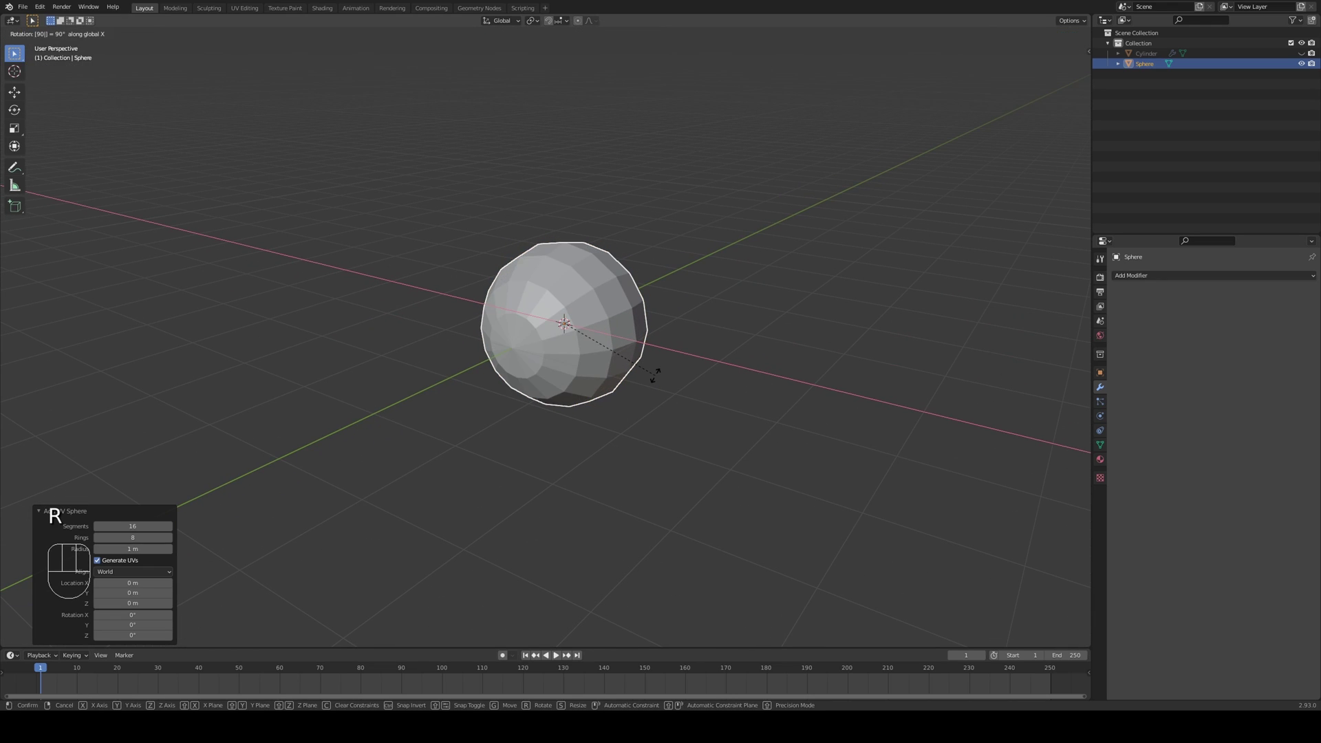
left_click_drag(423, 402, 533, 399)
middle_click(545, 397)
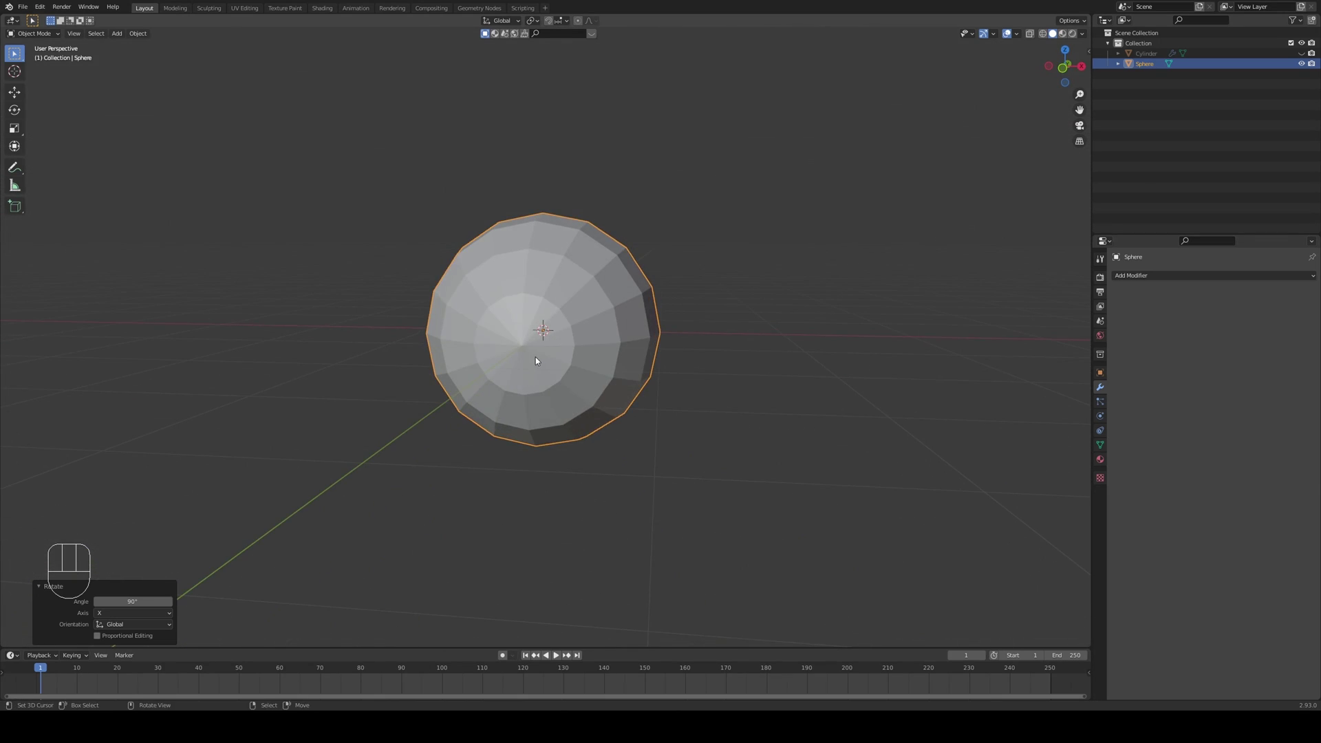
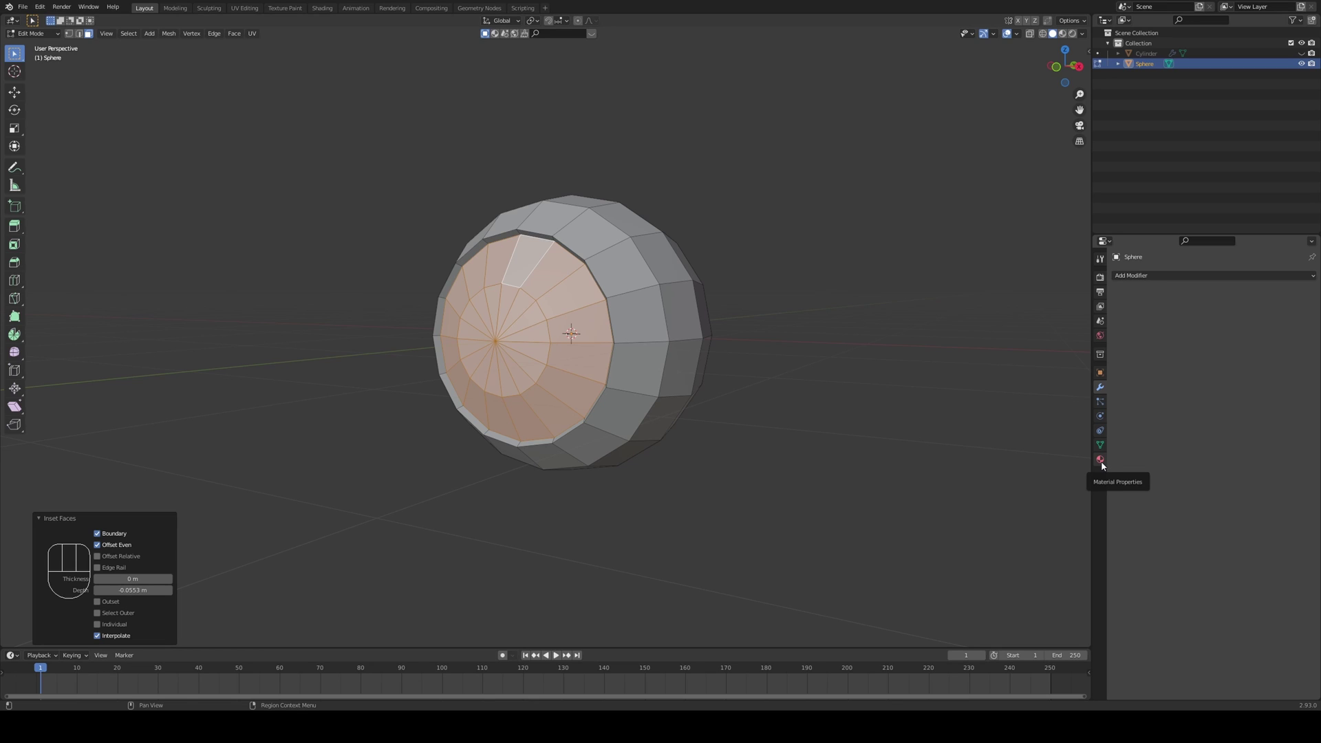
- Add eyeball, iris and pupil material slots, assign iris to the front faces and colour it blue
left_click(1104, 464)
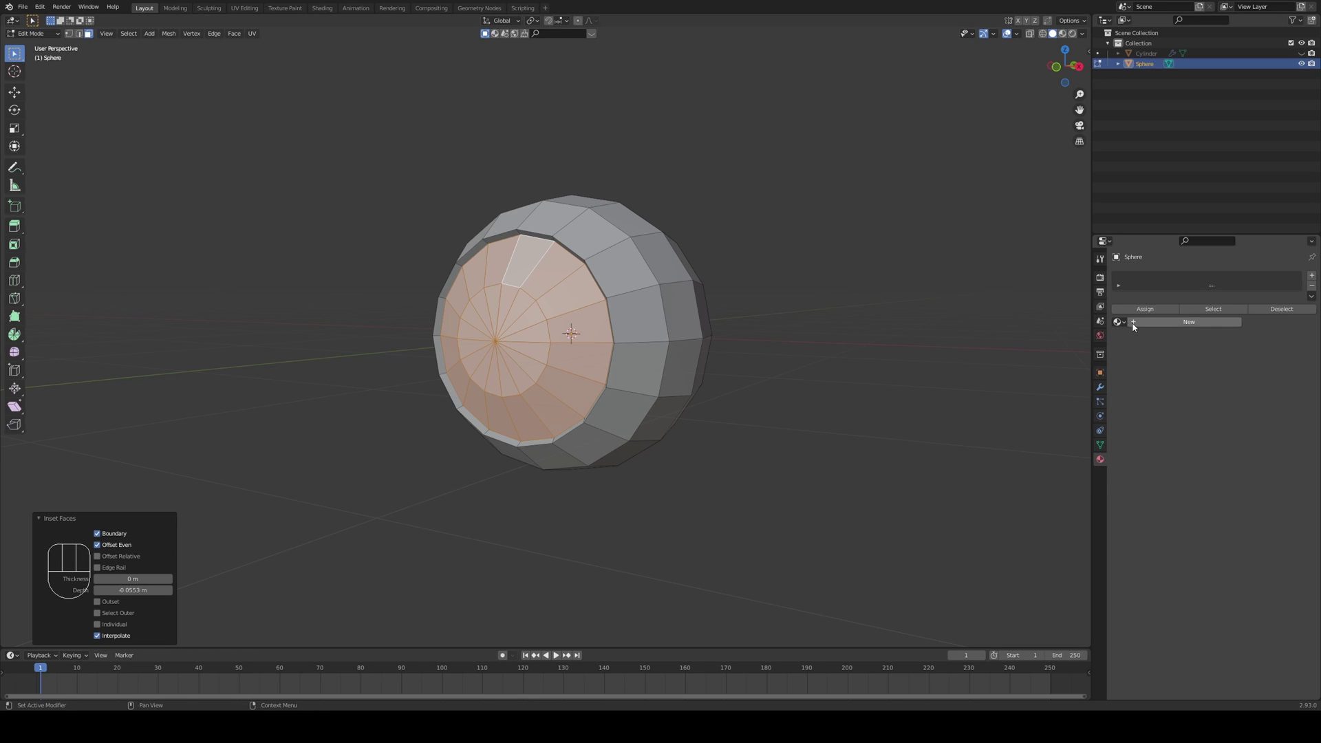
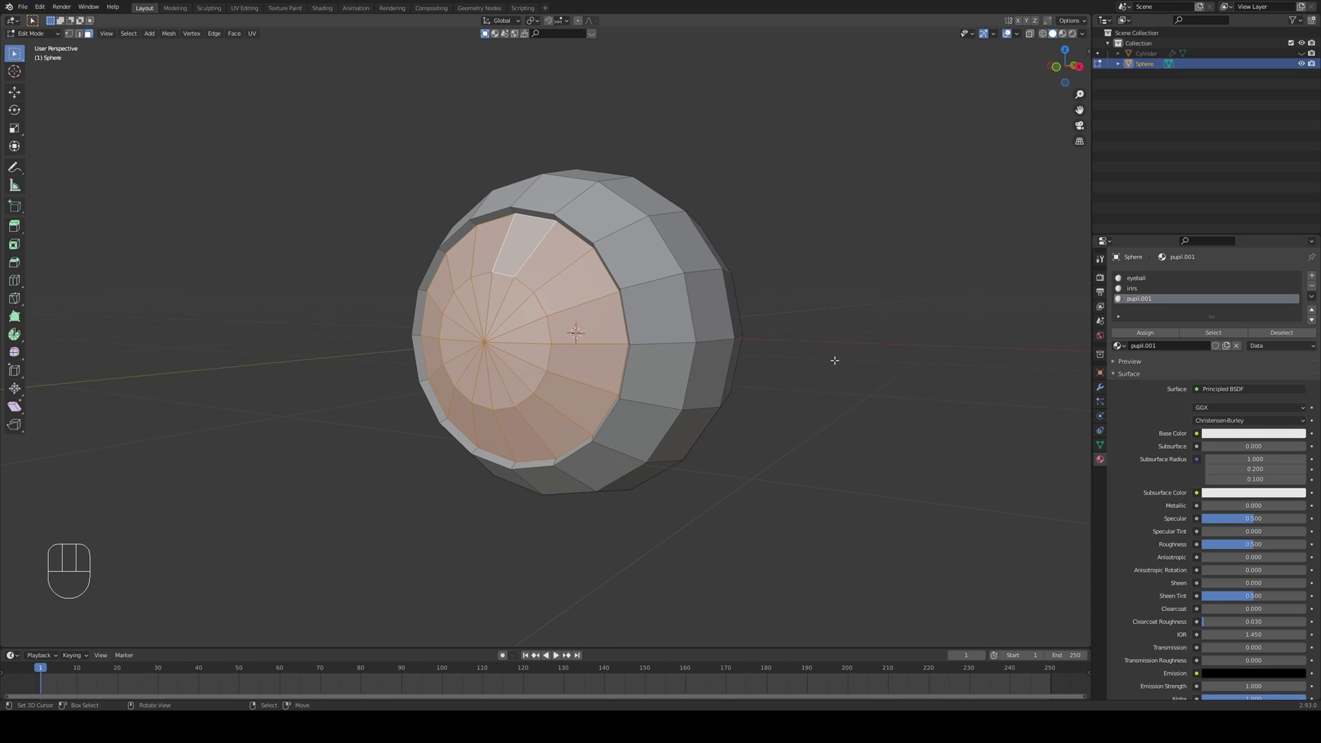
left_click(1151, 273)
left_click(1147, 284)
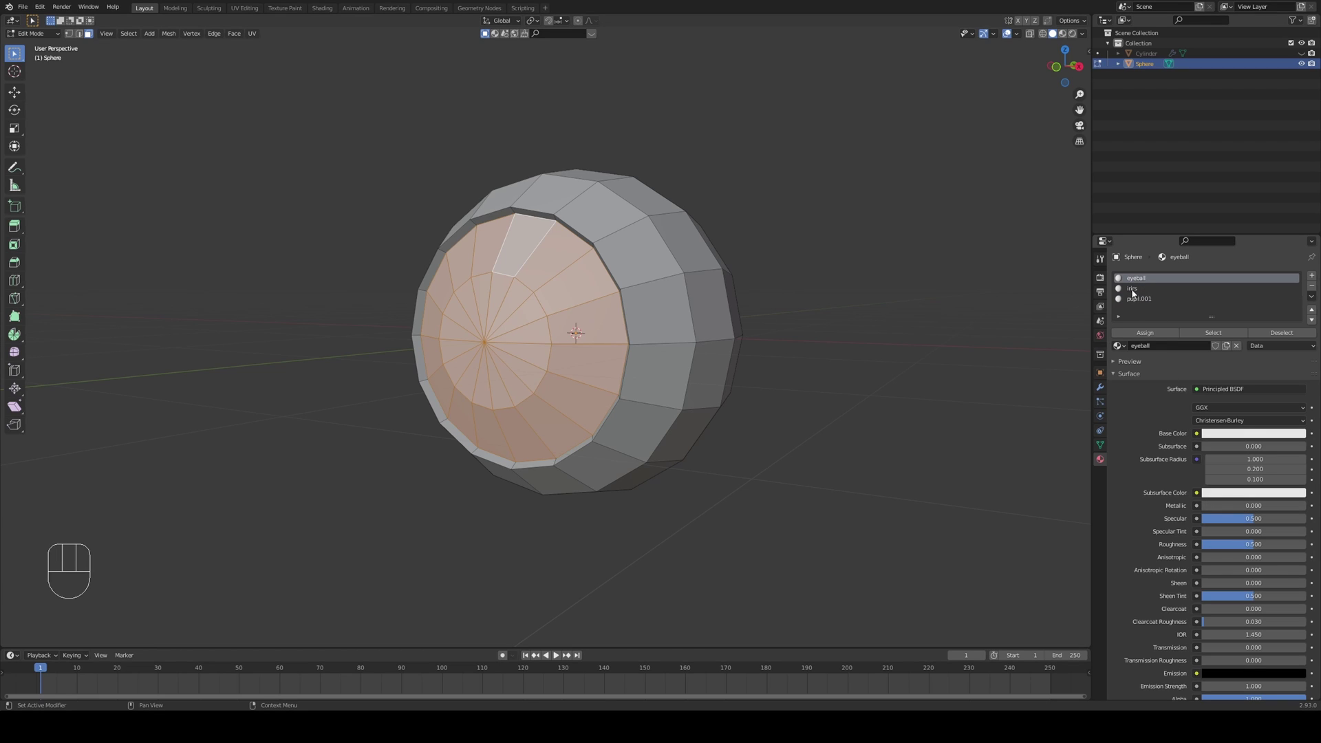
left_click(1135, 290)
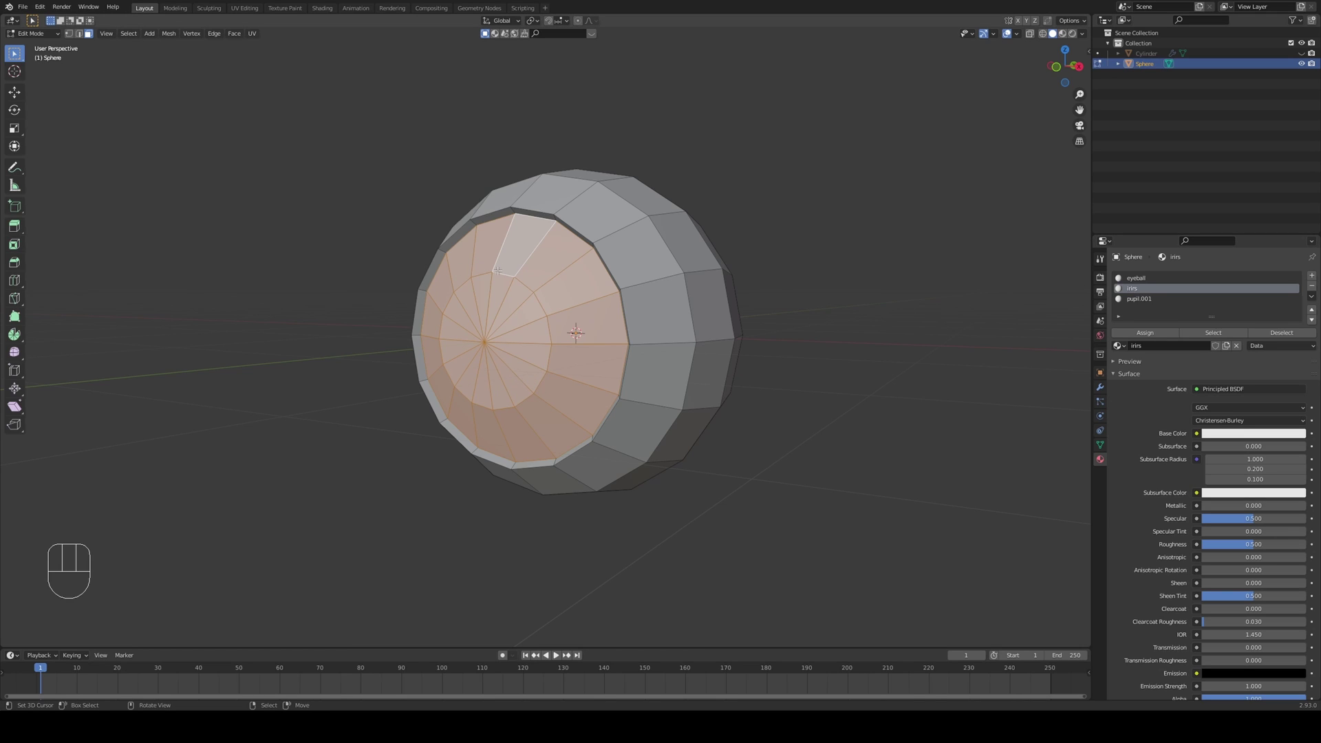
left_click(1137, 338)
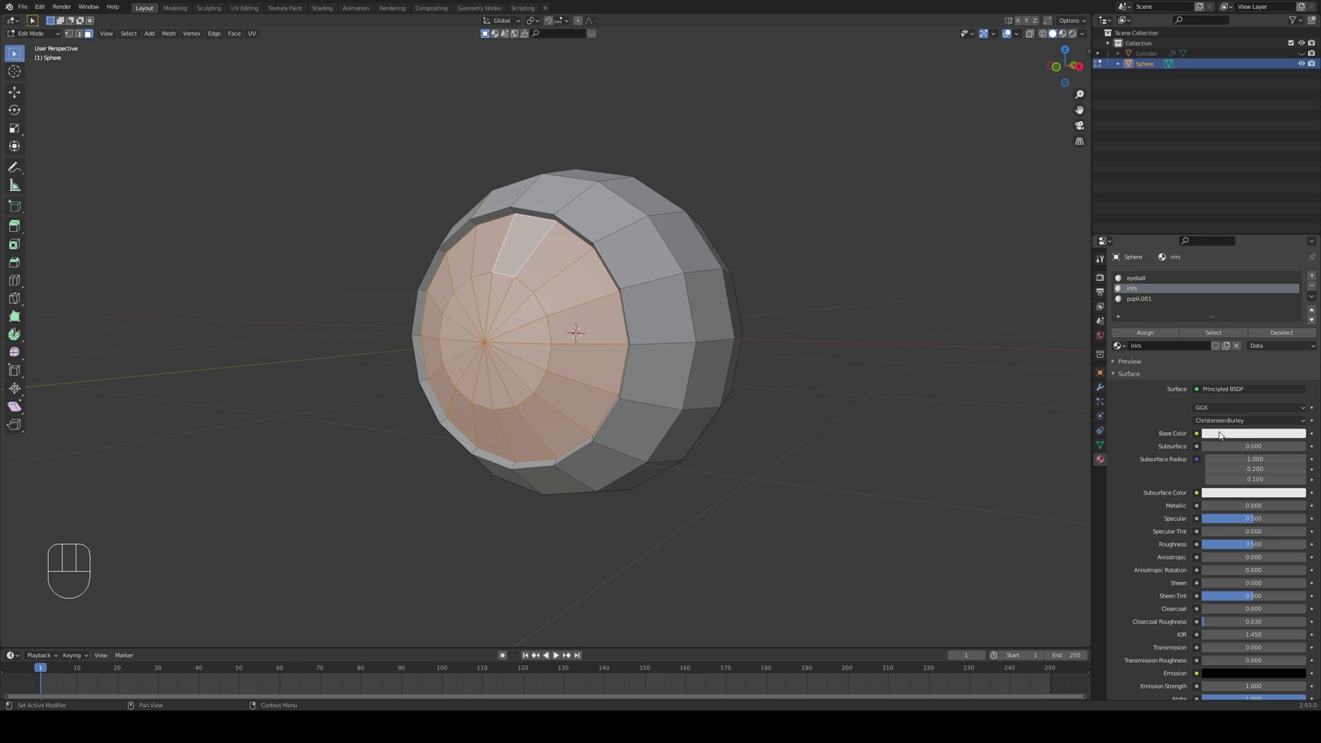
left_click(1220, 434)
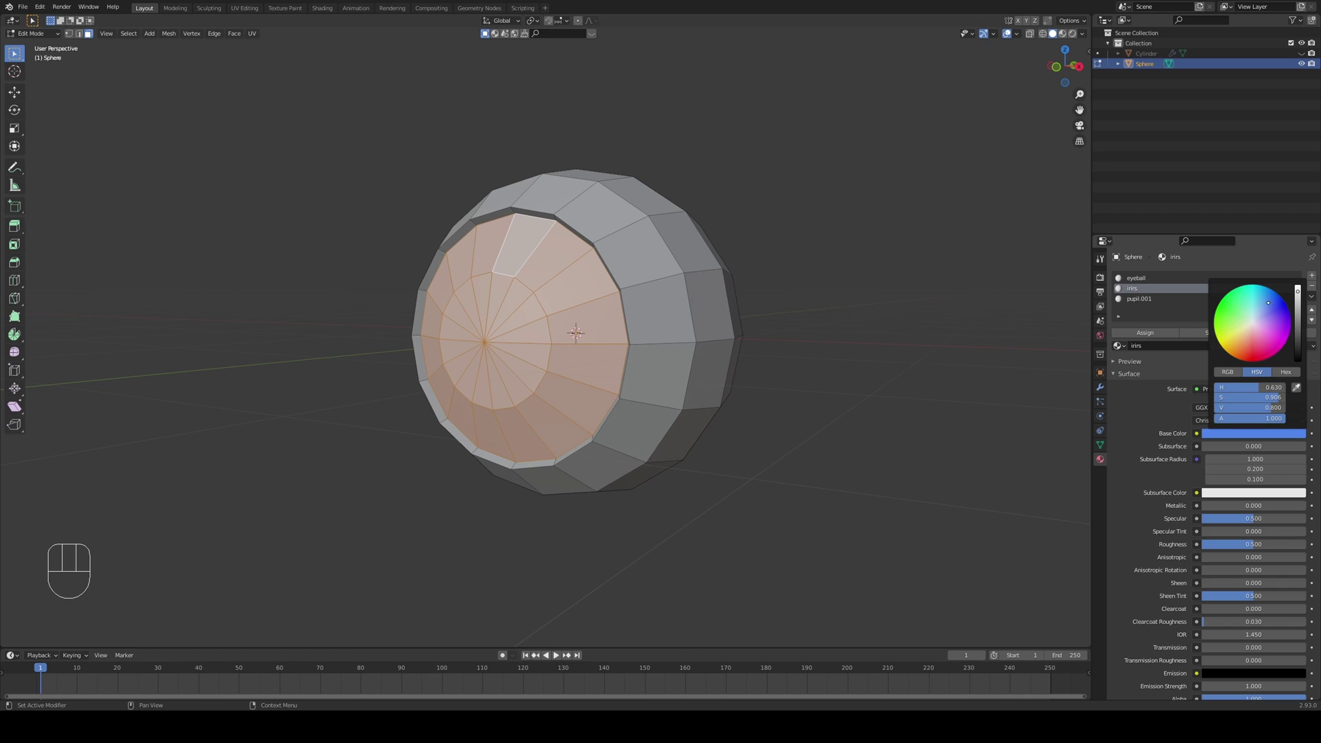
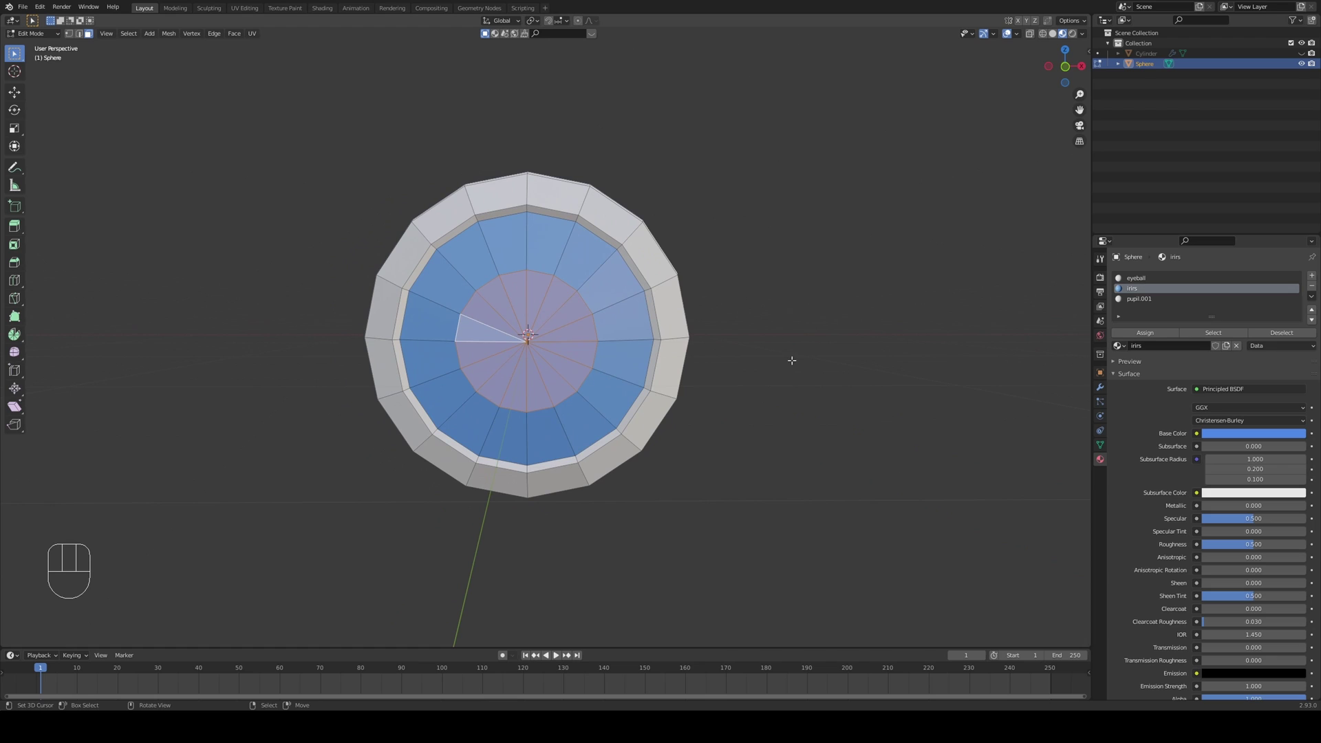
- Inset the central faces once more and assign them the black pupil material
key("i")
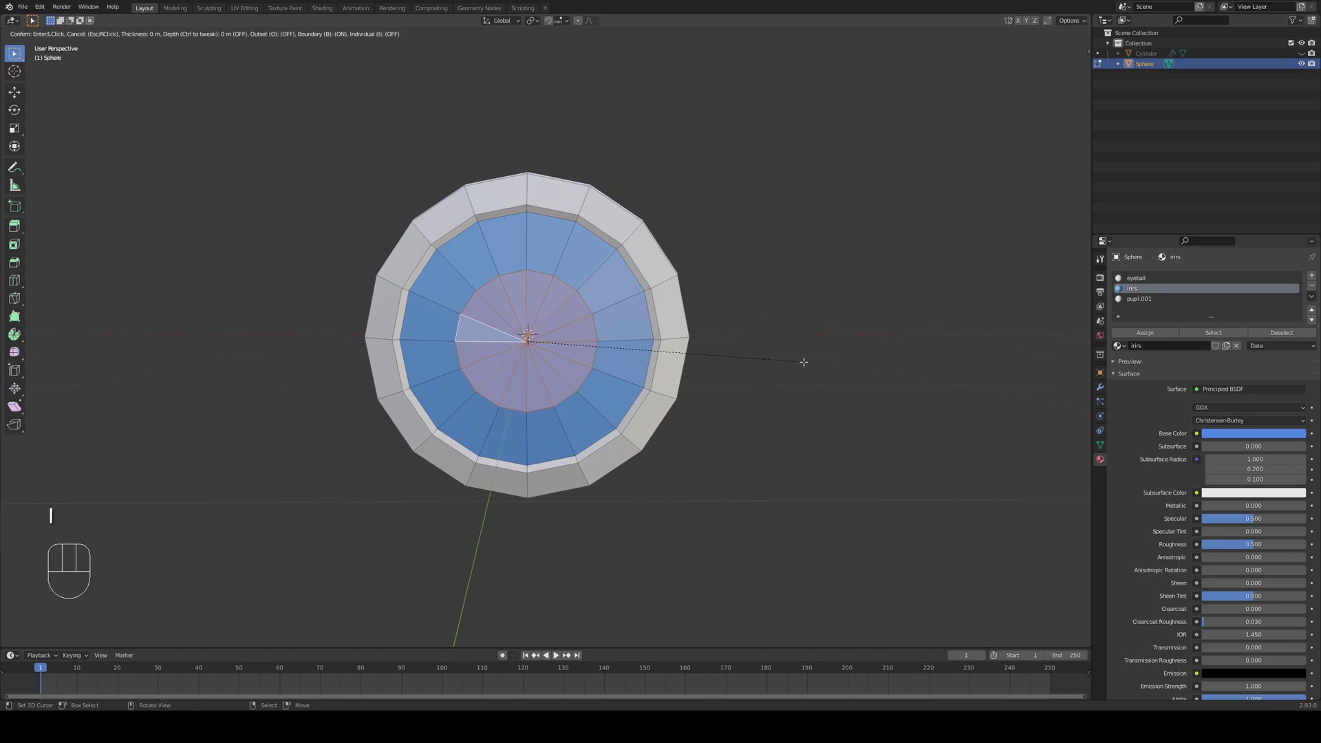
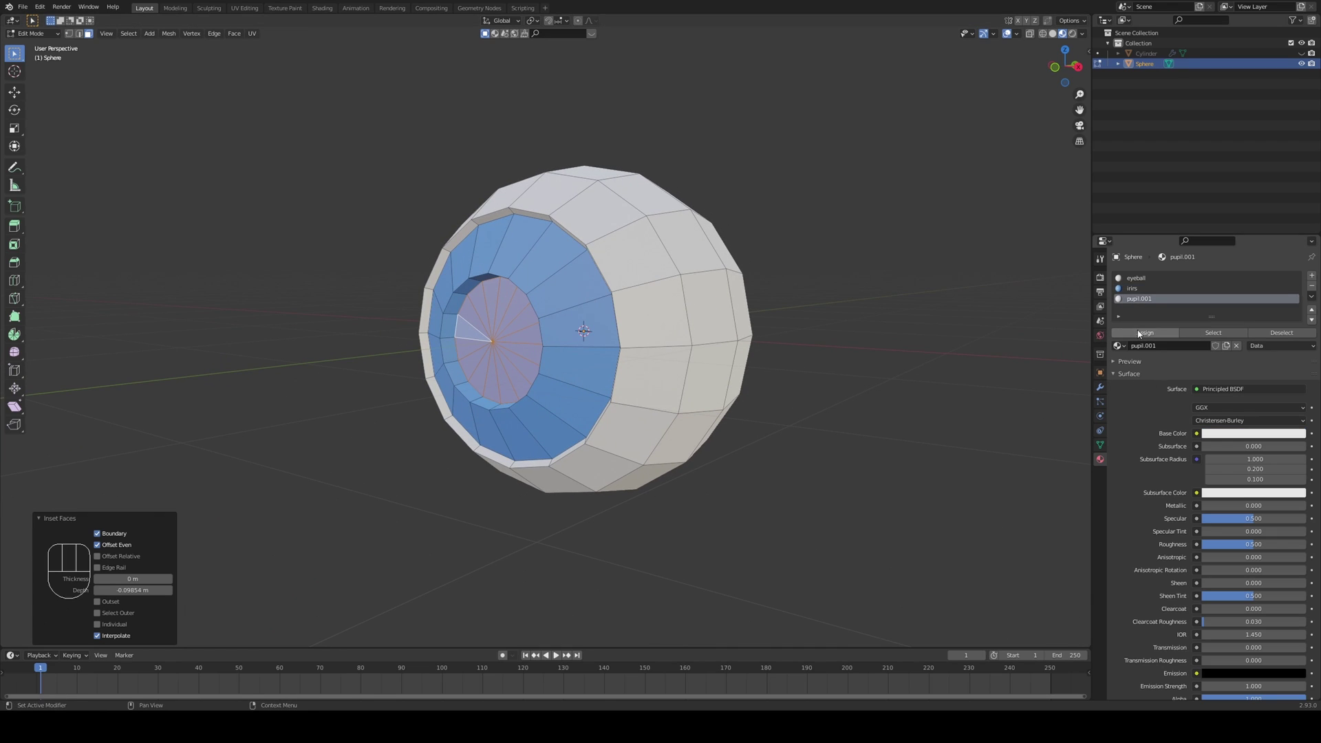
left_click(1138, 332)
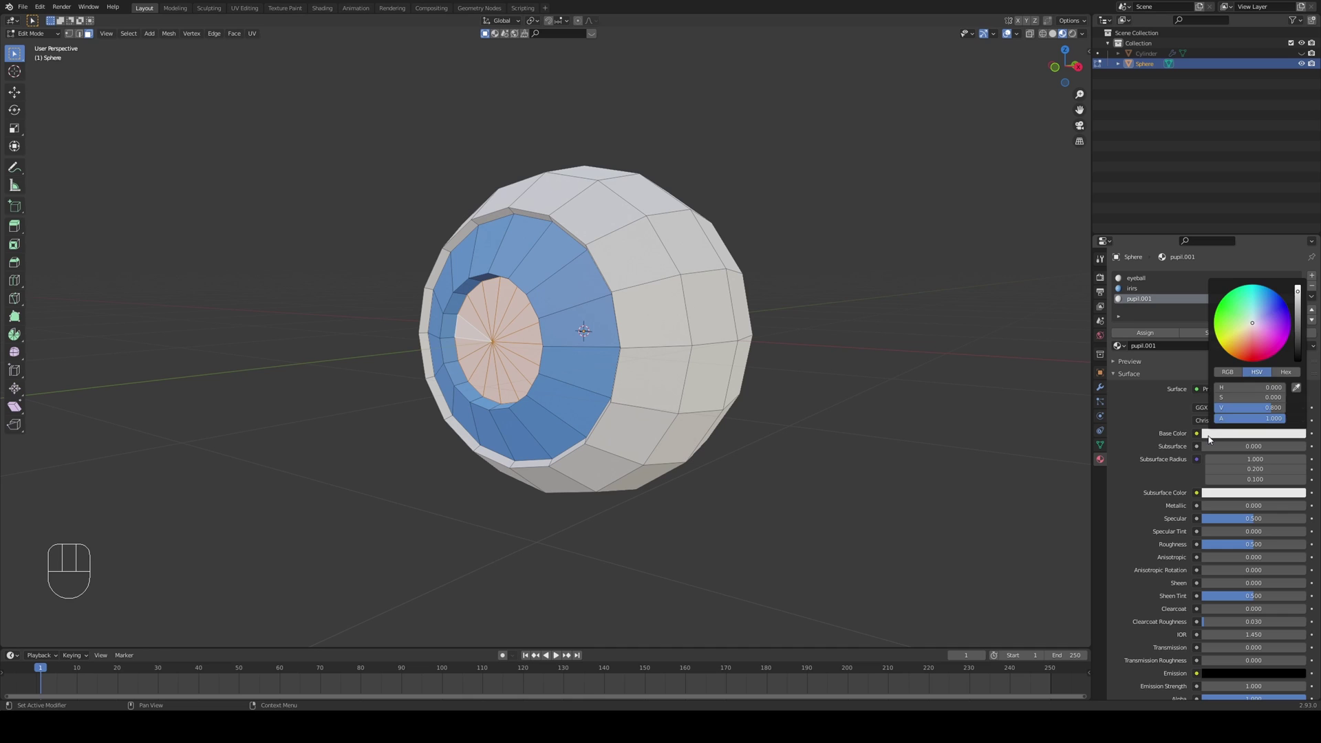
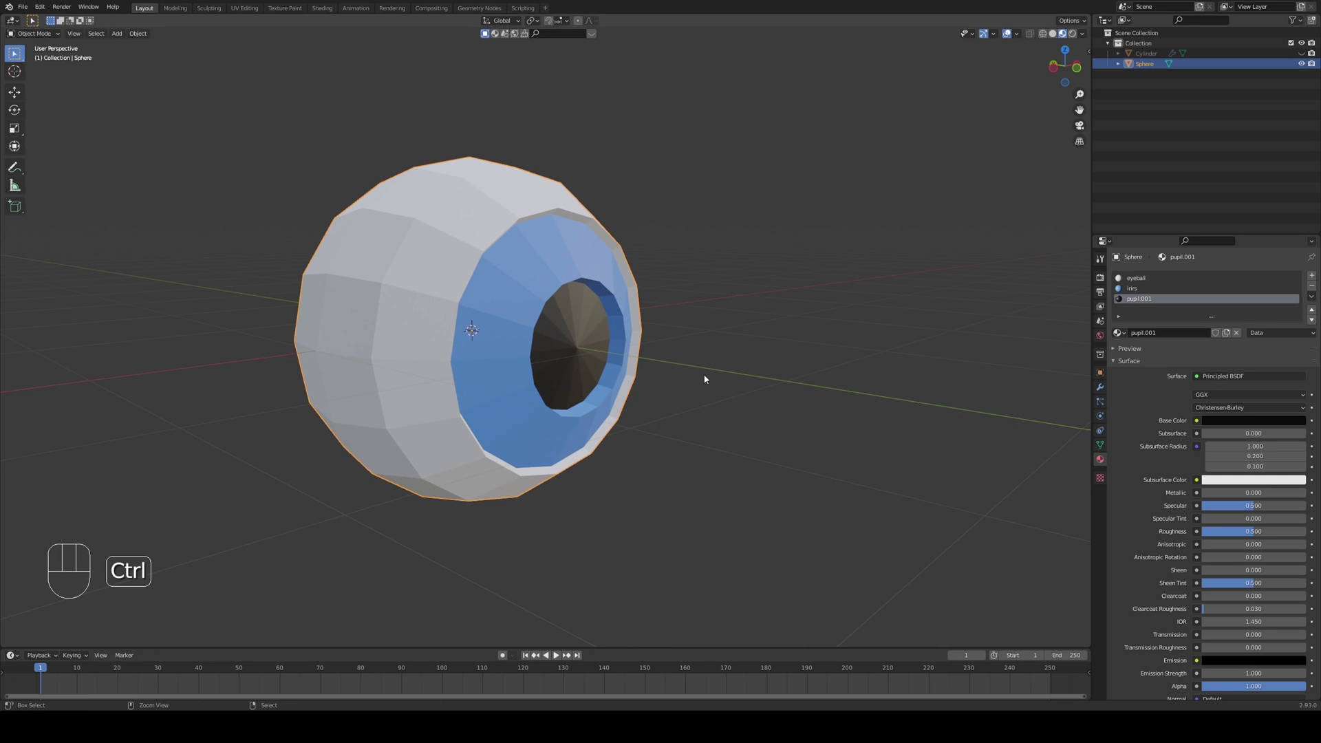
- Shade the eyeball smooth, face it from the front and re-enter Edit Mode on the pupil
key("ctrl+1")
key("w")
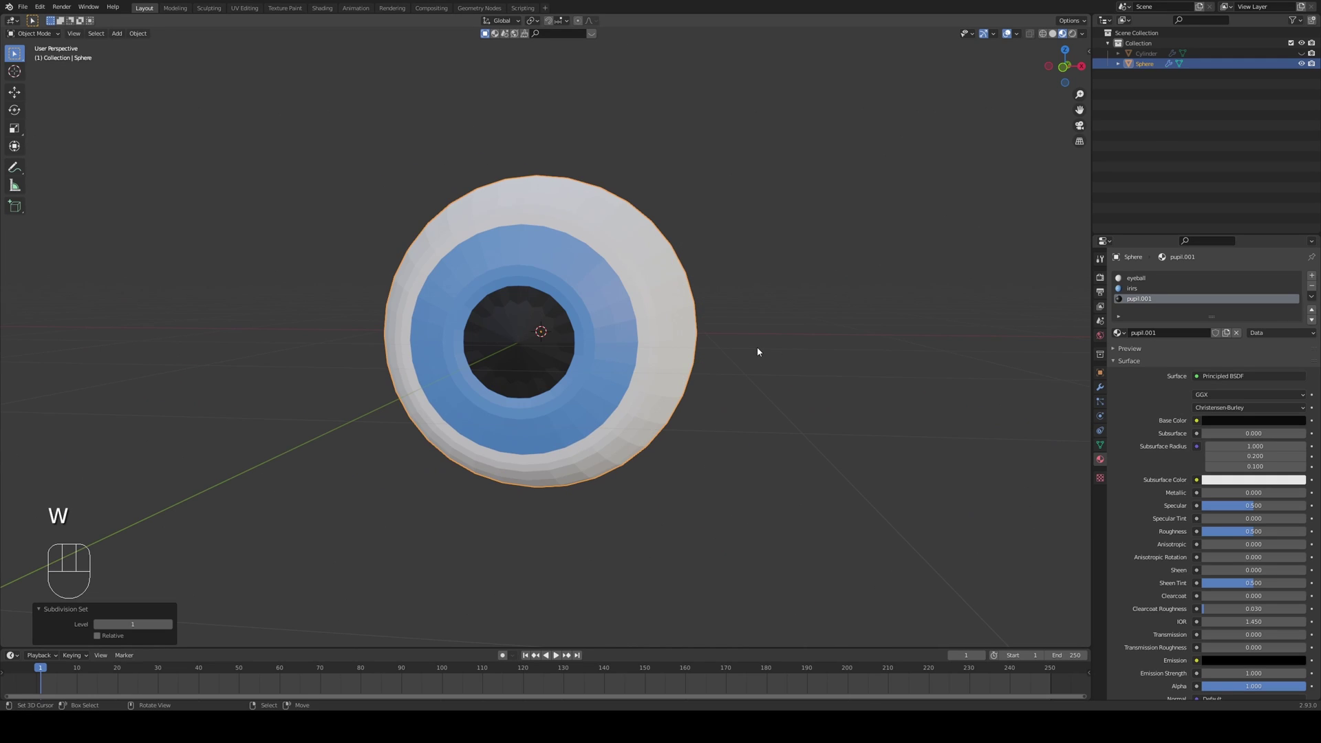
key("w")
left_click_drag(766, 353, 819, 338)
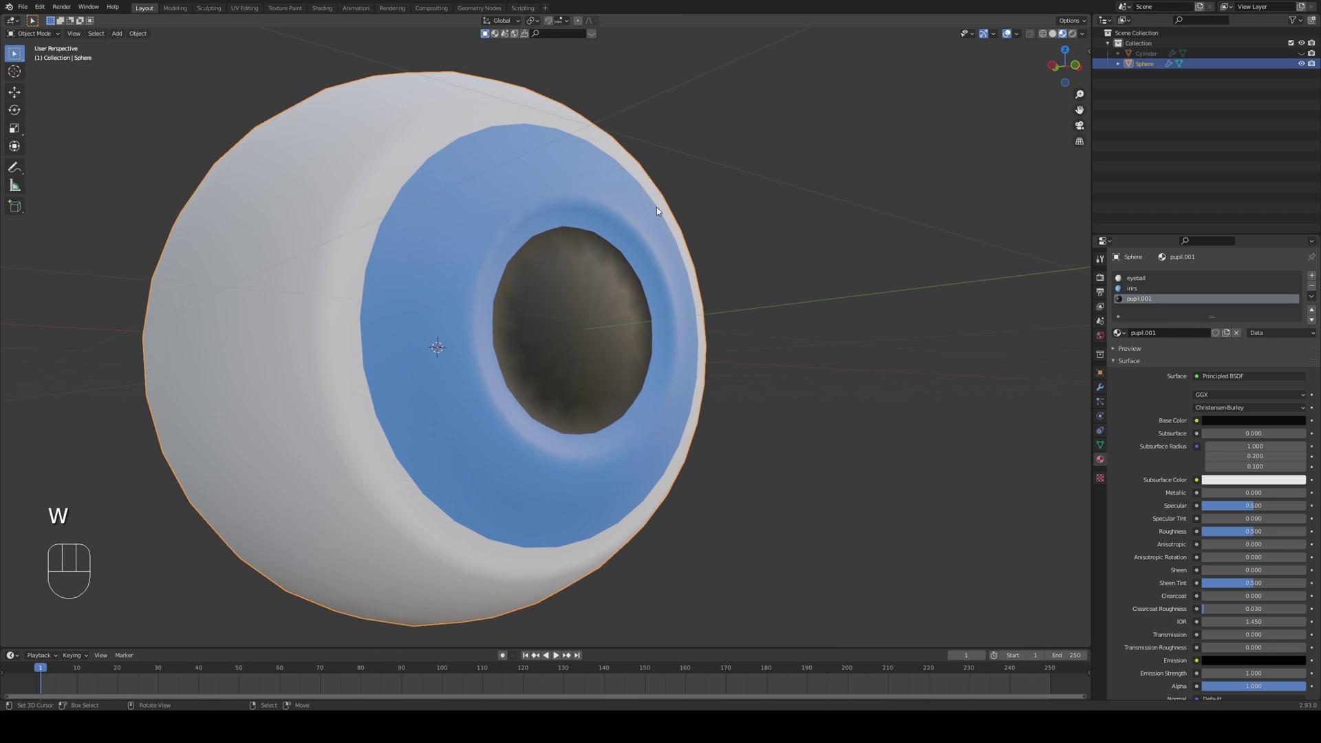
key("Tab")
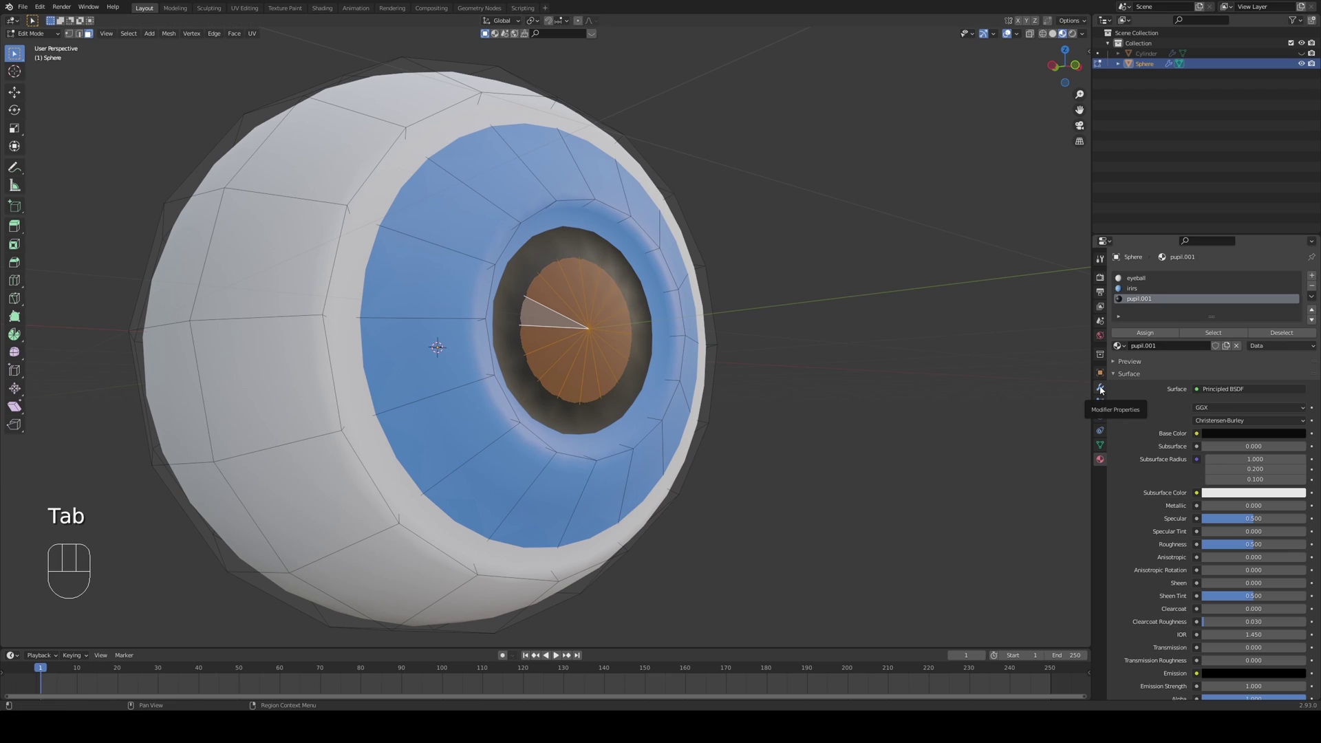
- Add a level-2 Subdivision Surface modifier and crease the iris and pupil edge loops
left_click(1104, 392)
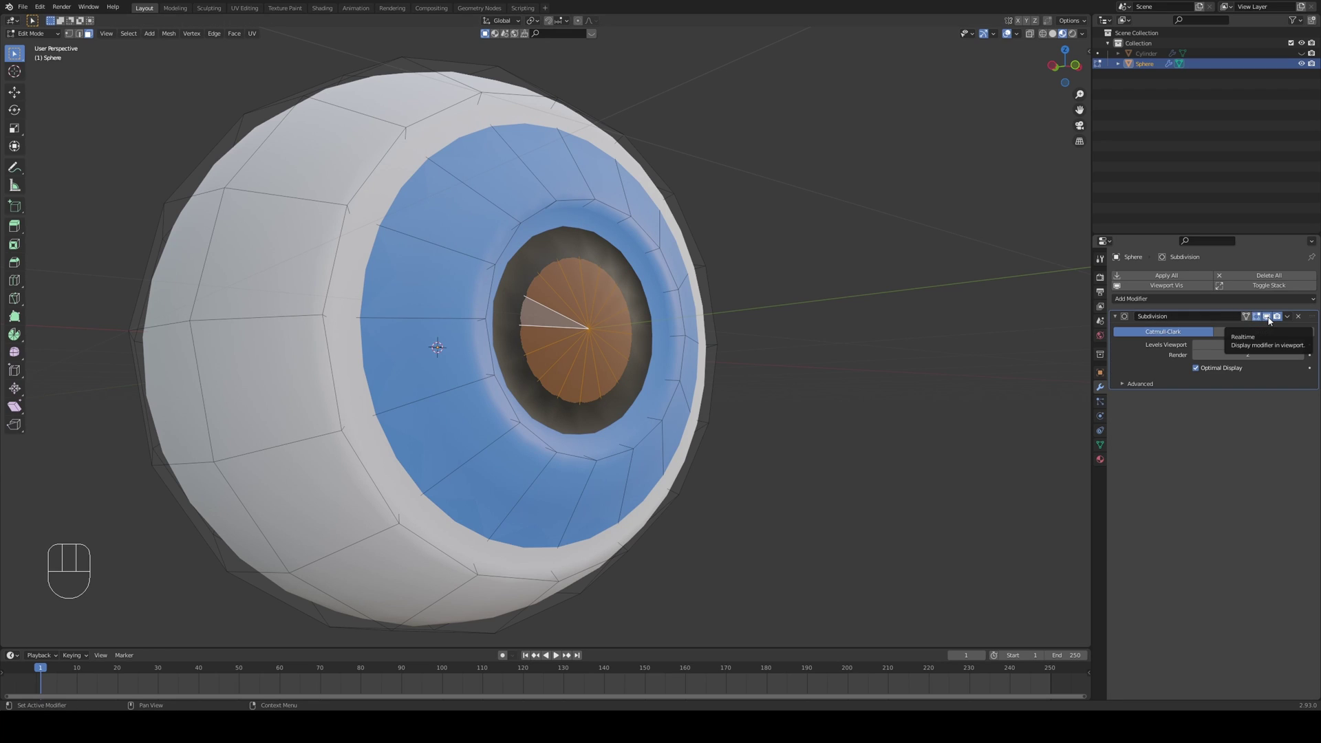
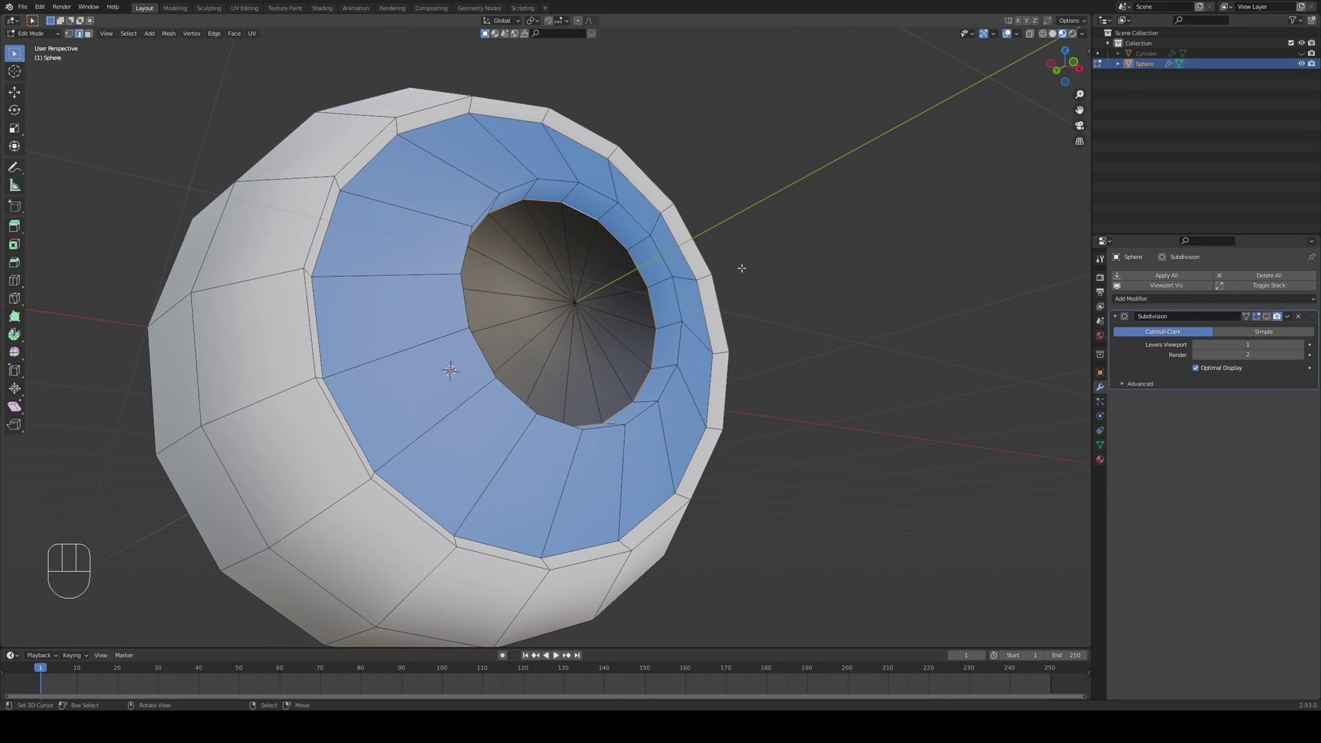
key("n")
left_click(1087, 58)
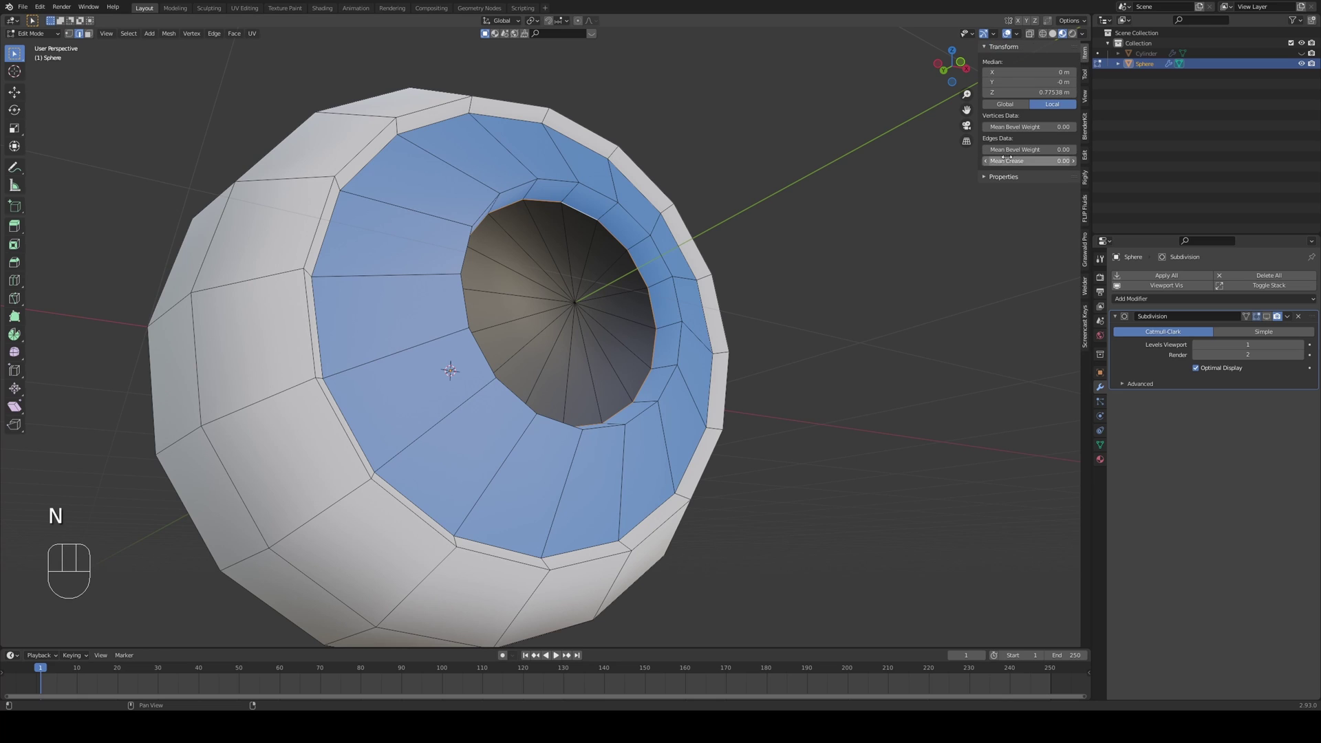
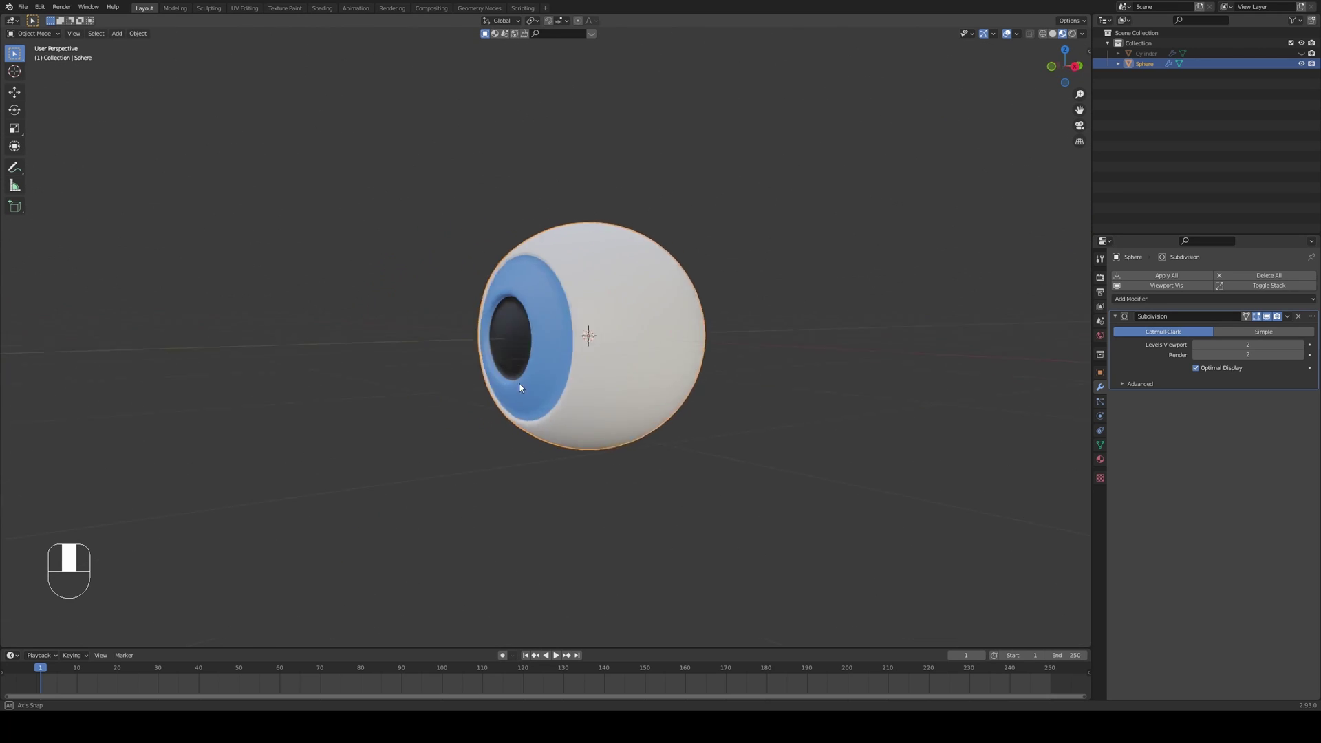
- Move the eyeball about 14 m up along Z and bring up the Add Mesh menu
key("KP_1")
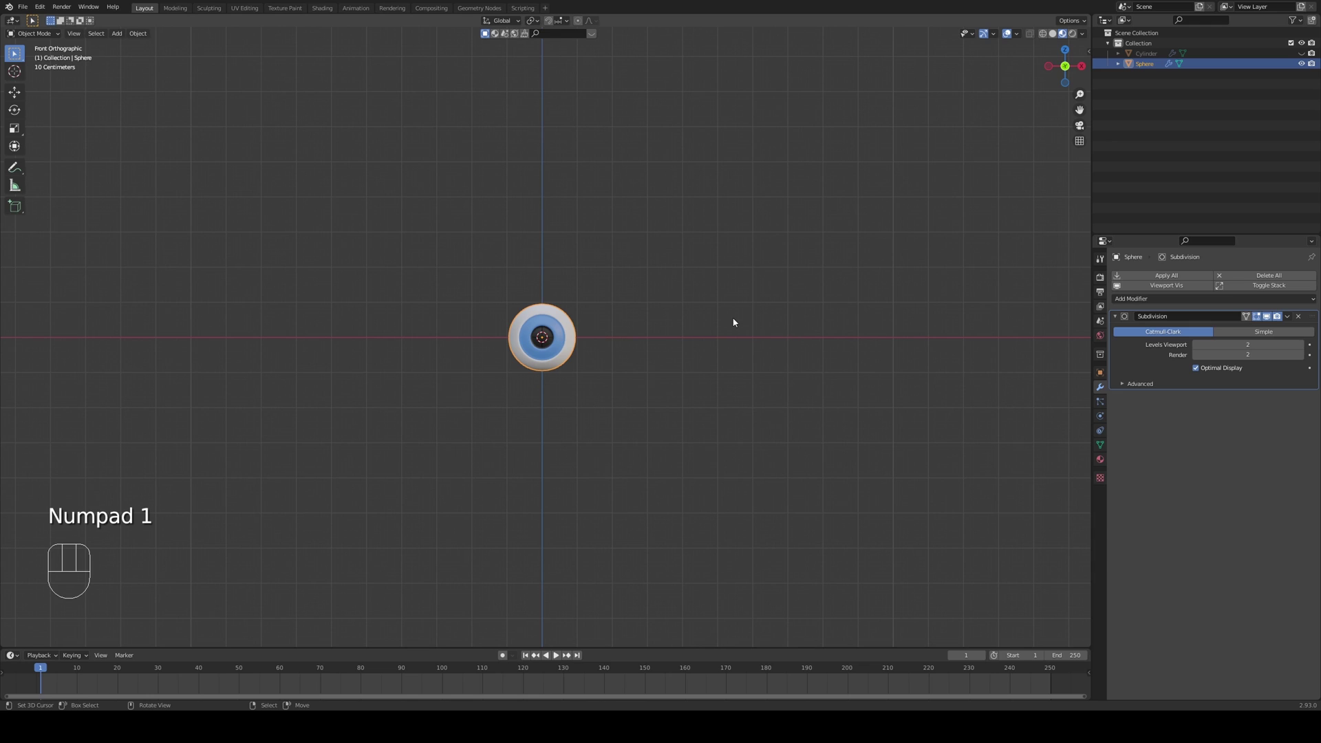
left_click_drag(740, 323, 743, 431)
middle_click(677, 406)
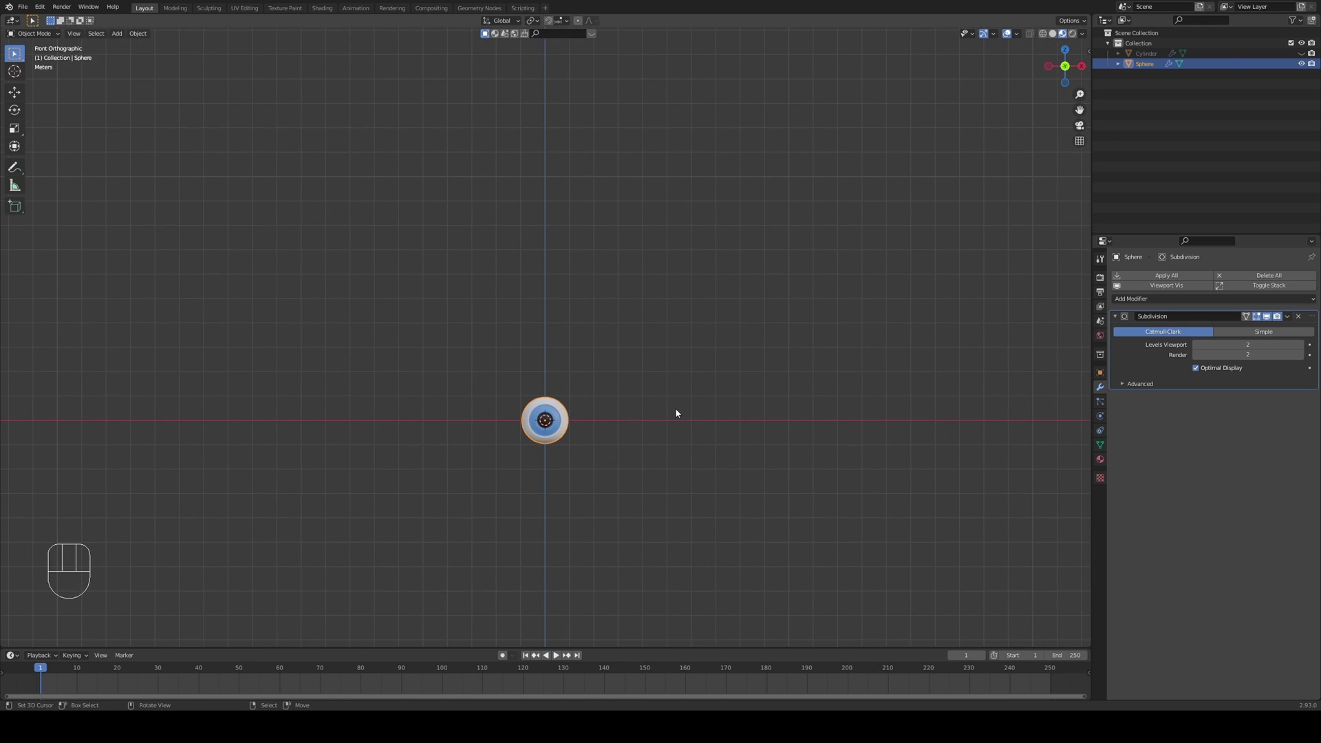
key("g")
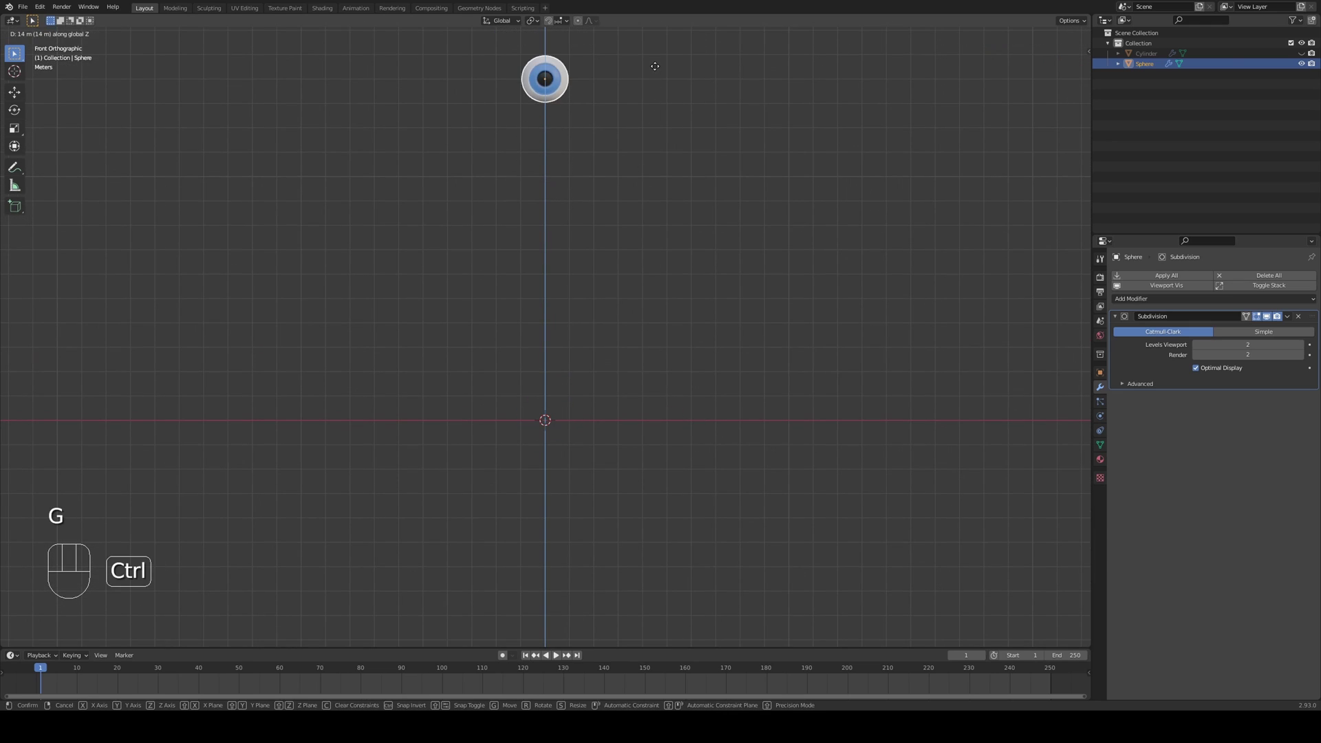
left_click_drag(595, 365, 615, 380)
key("shift+a")
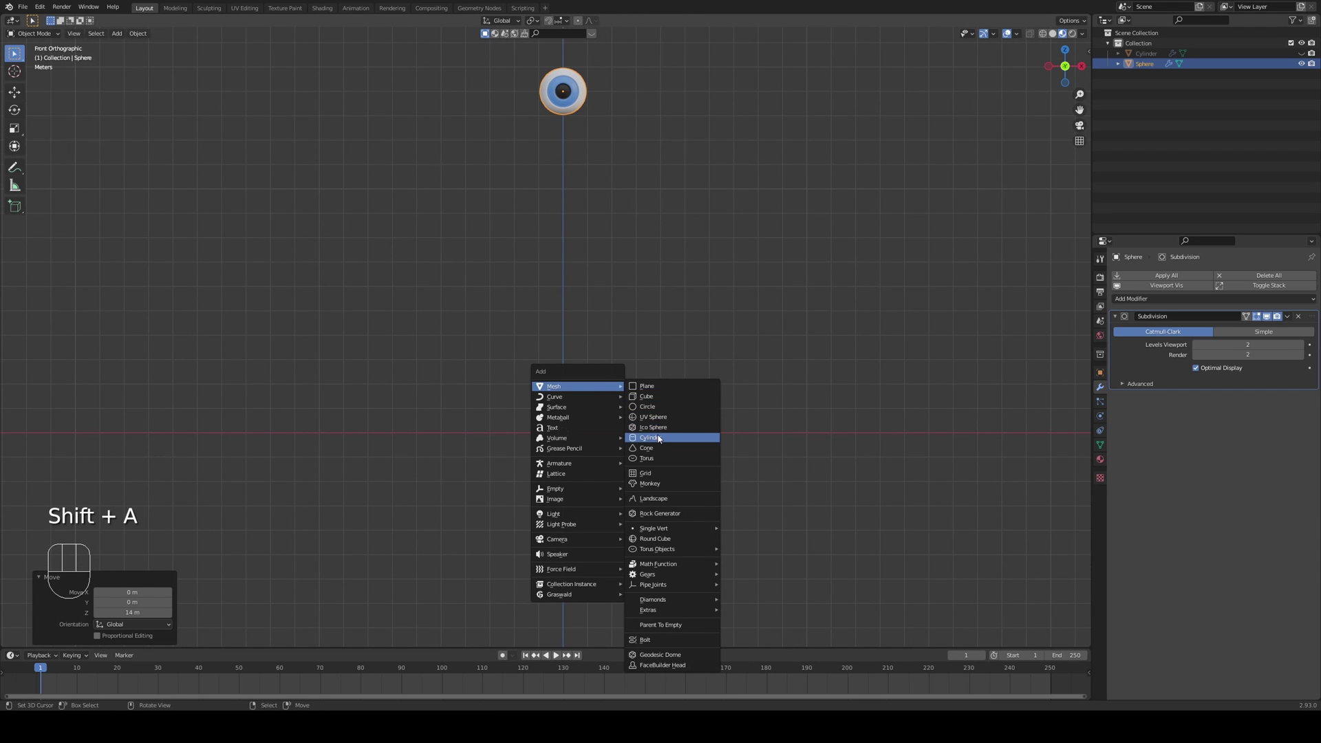
- Position the new cylinder below the eyeball and scale it on Shift+Z into a wide flat disc
key("g")
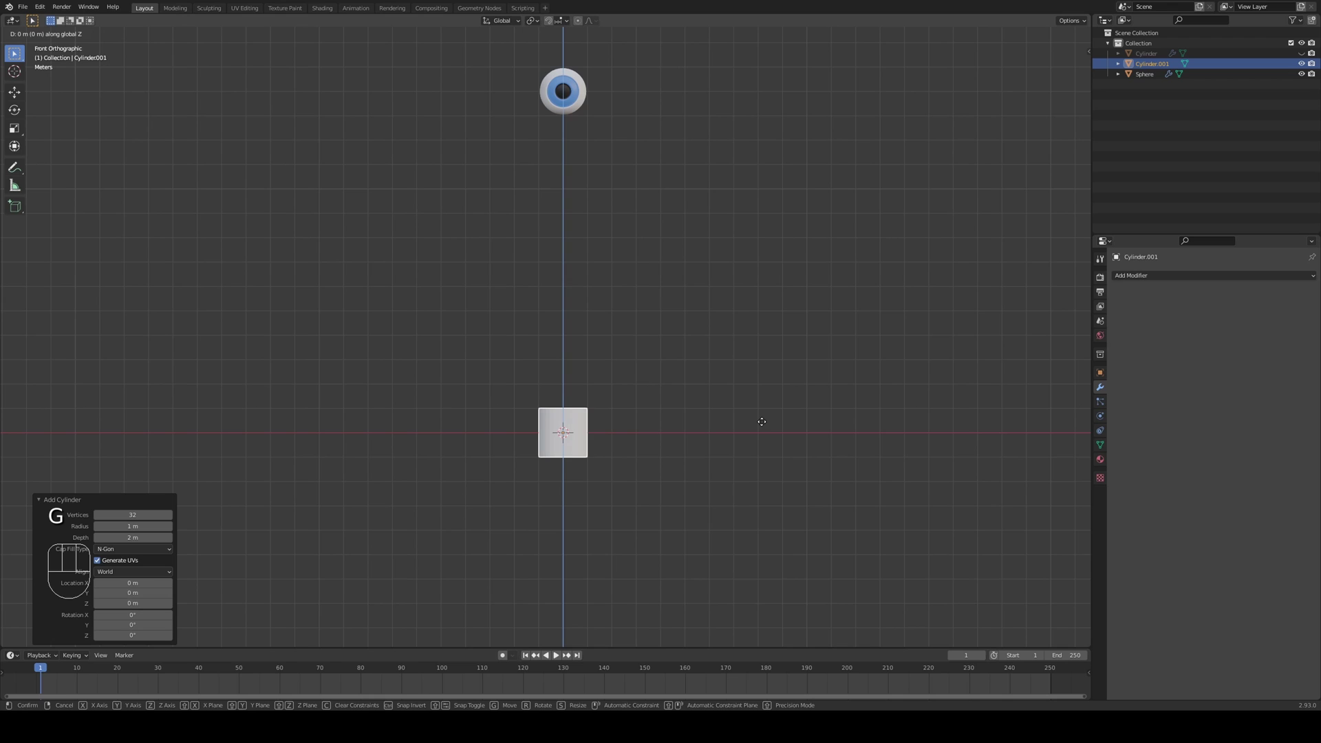
middle_click(633, 396)
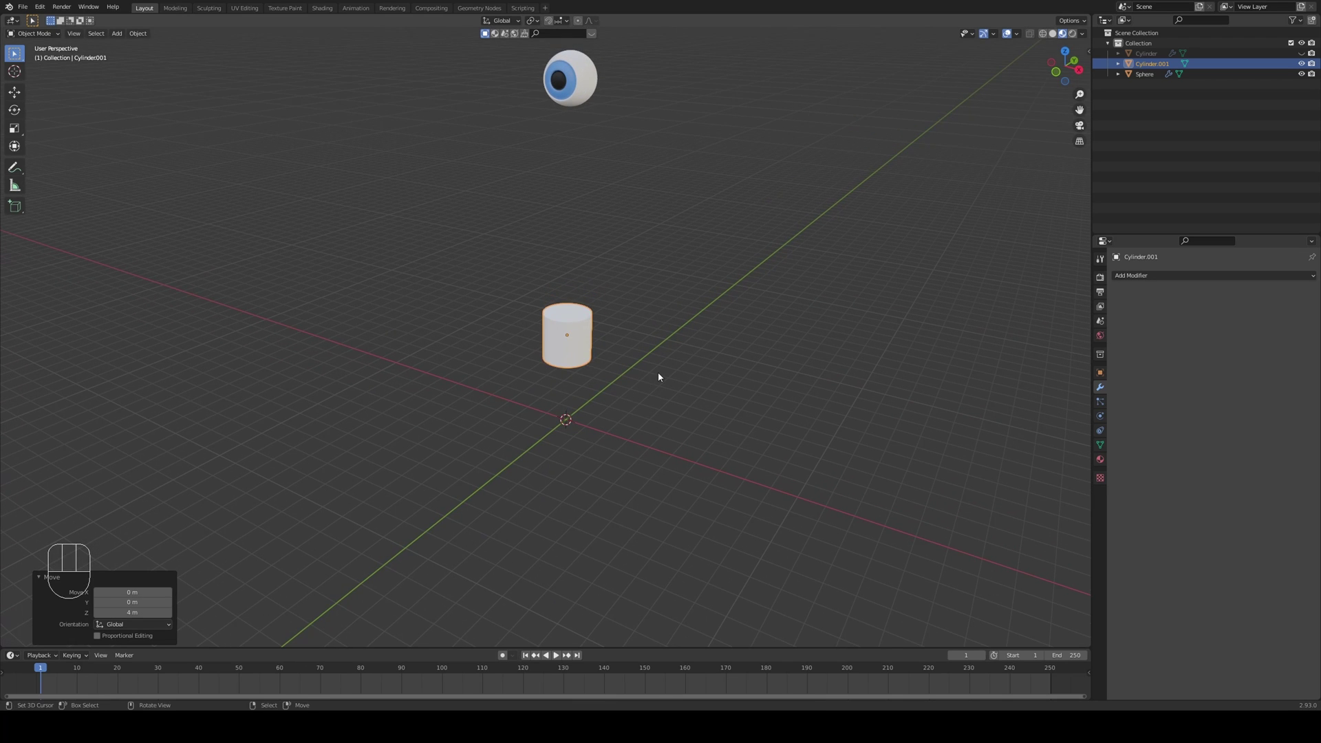
middle_click(641, 383)
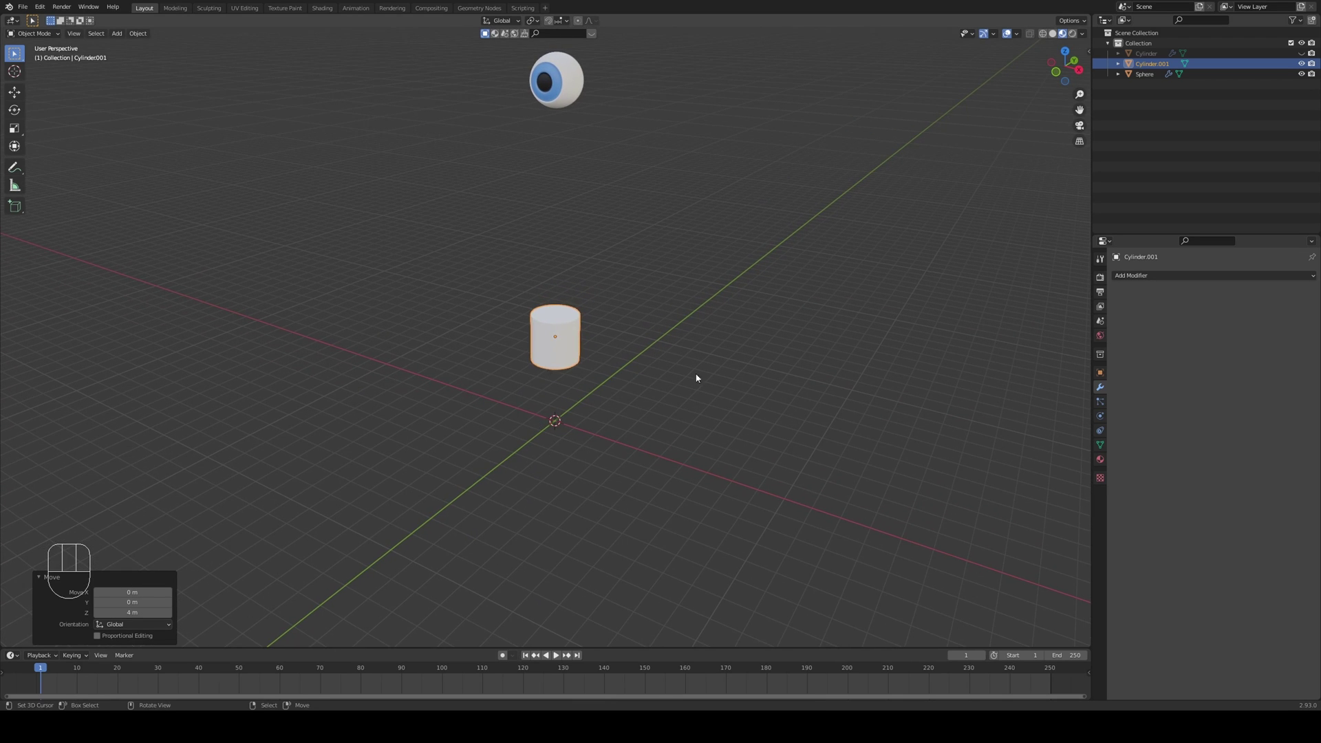
key("s")
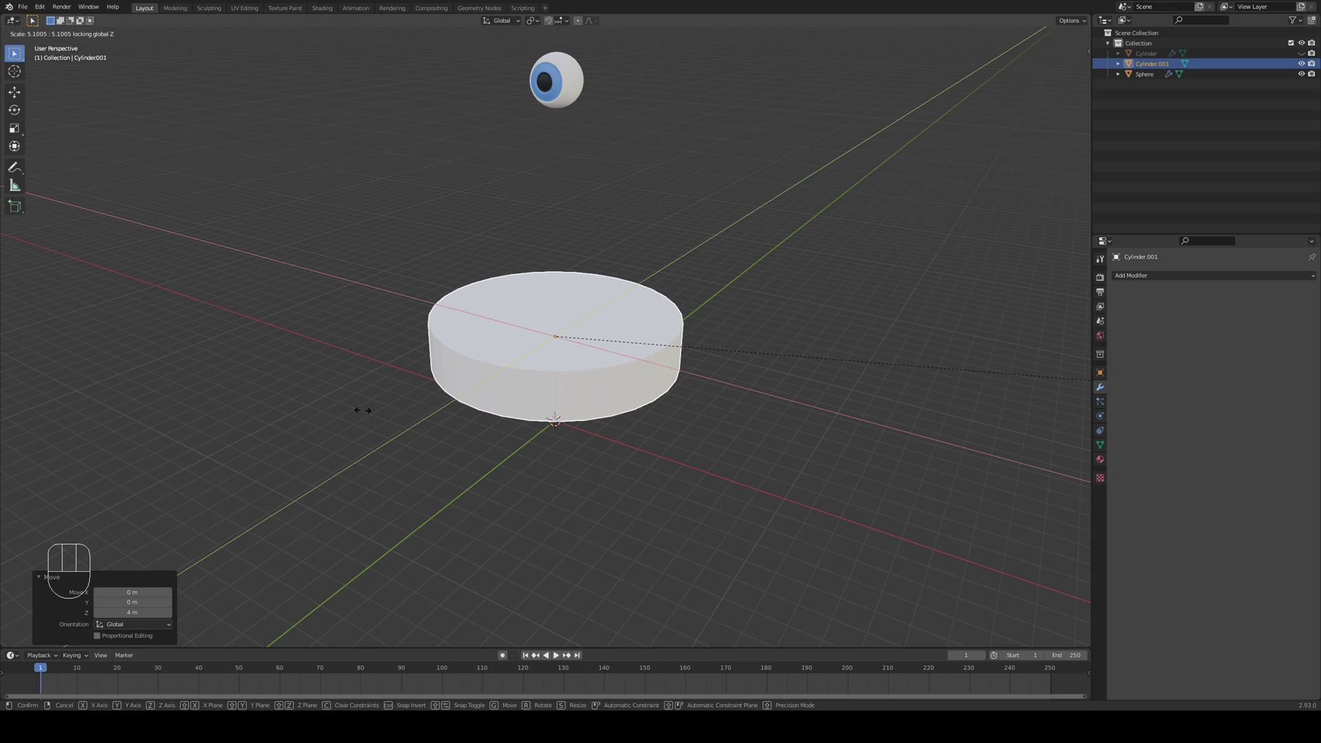
left_click_drag(387, 407, 453, 379)
key("KP_1")
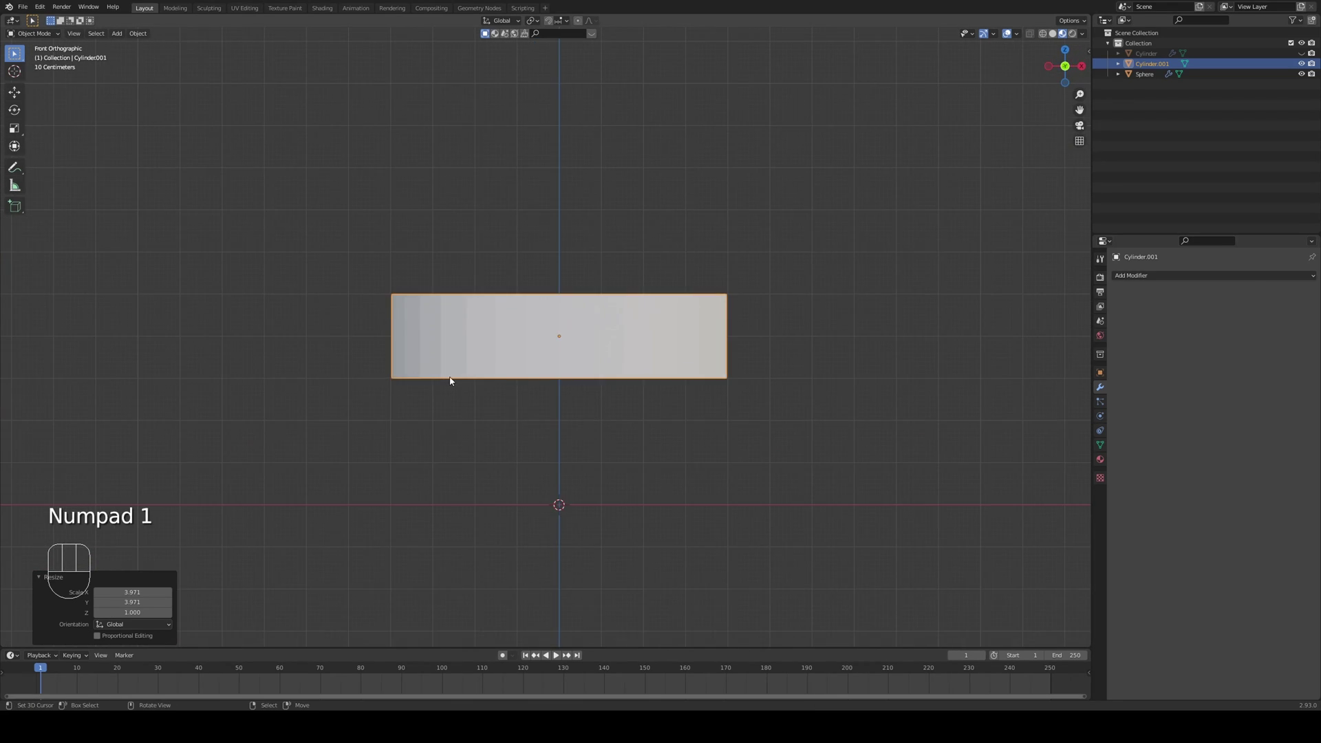
left_click_drag(526, 459, 520, 423)
- Box-select the disc's bottom vertices and drag them down to the floor, forming a tall column
key("Tab")
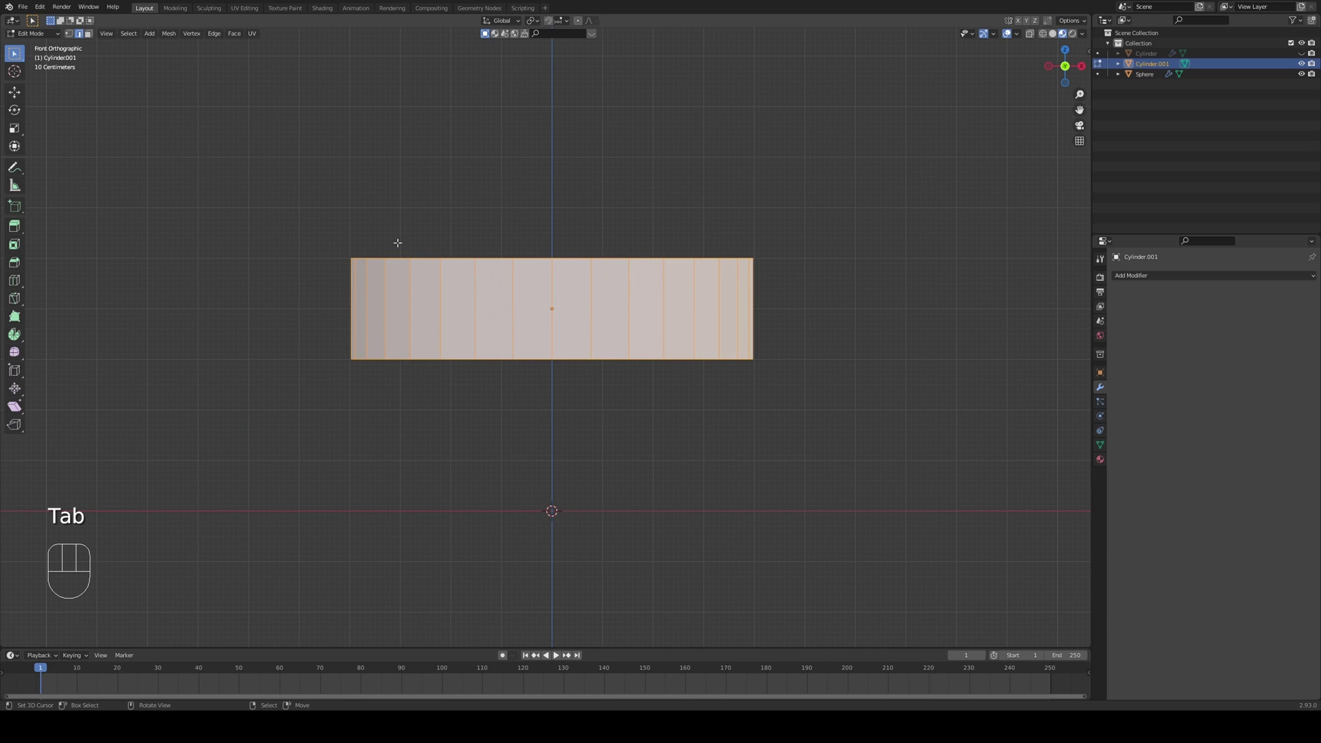
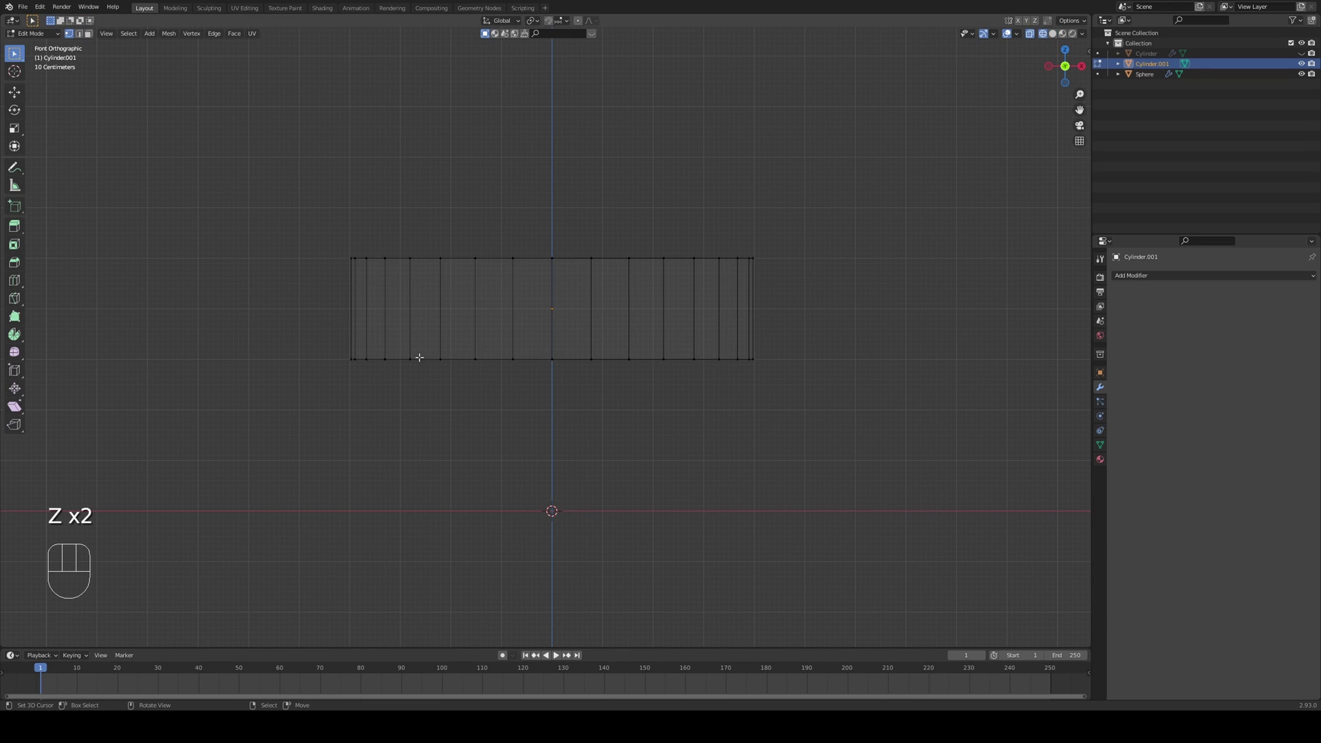
key("b")
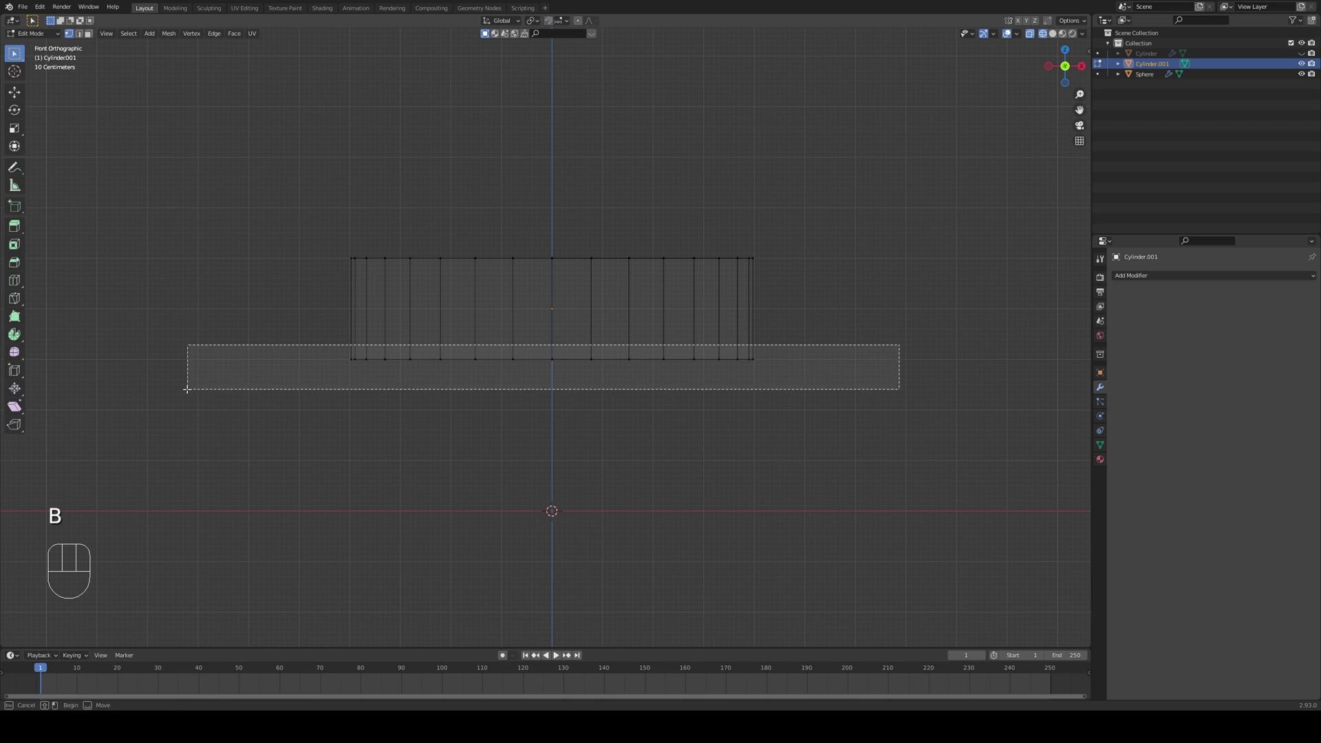
key("g")
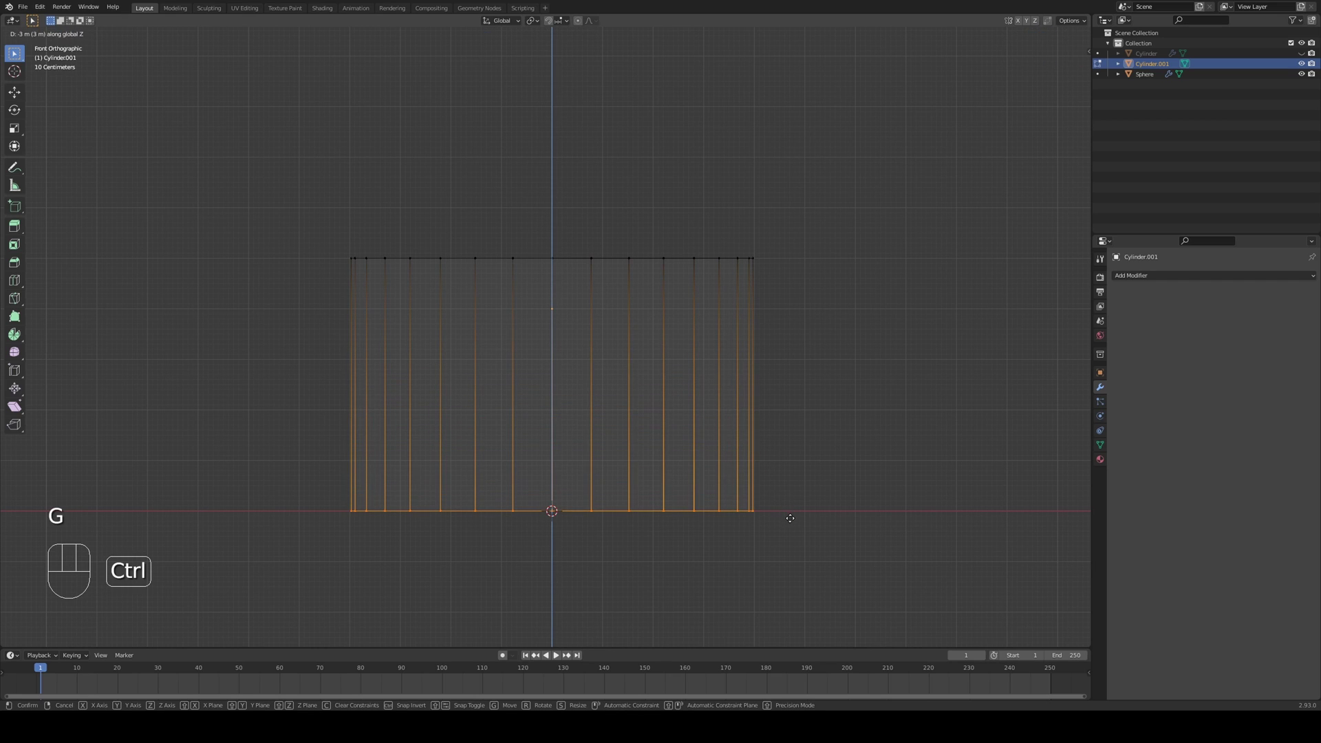
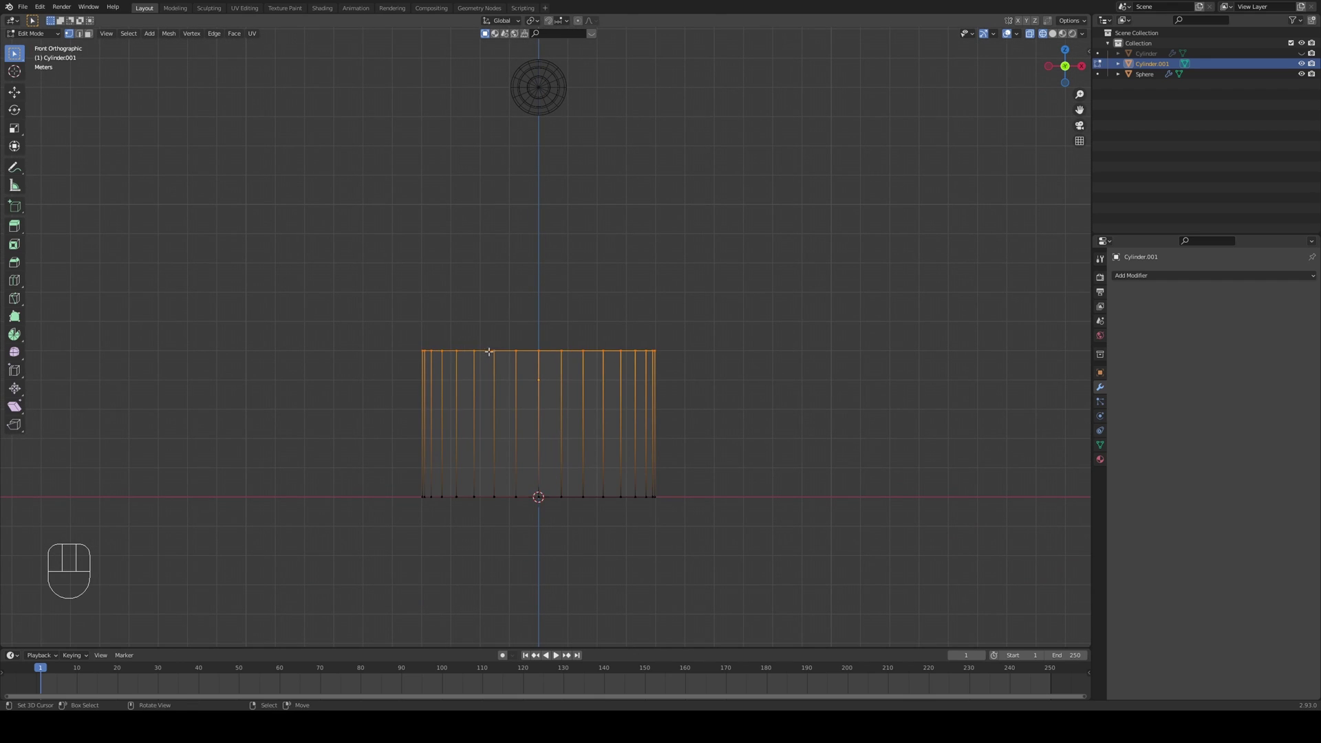
key("g")
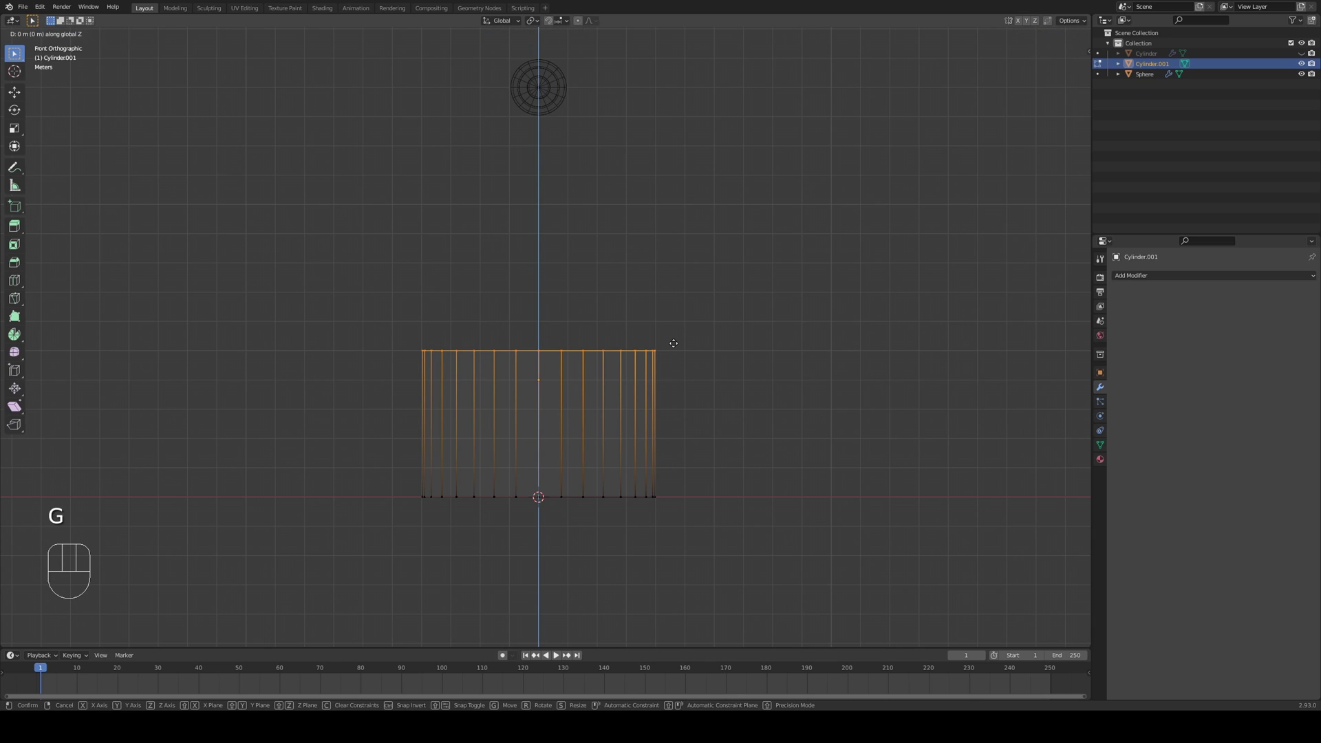
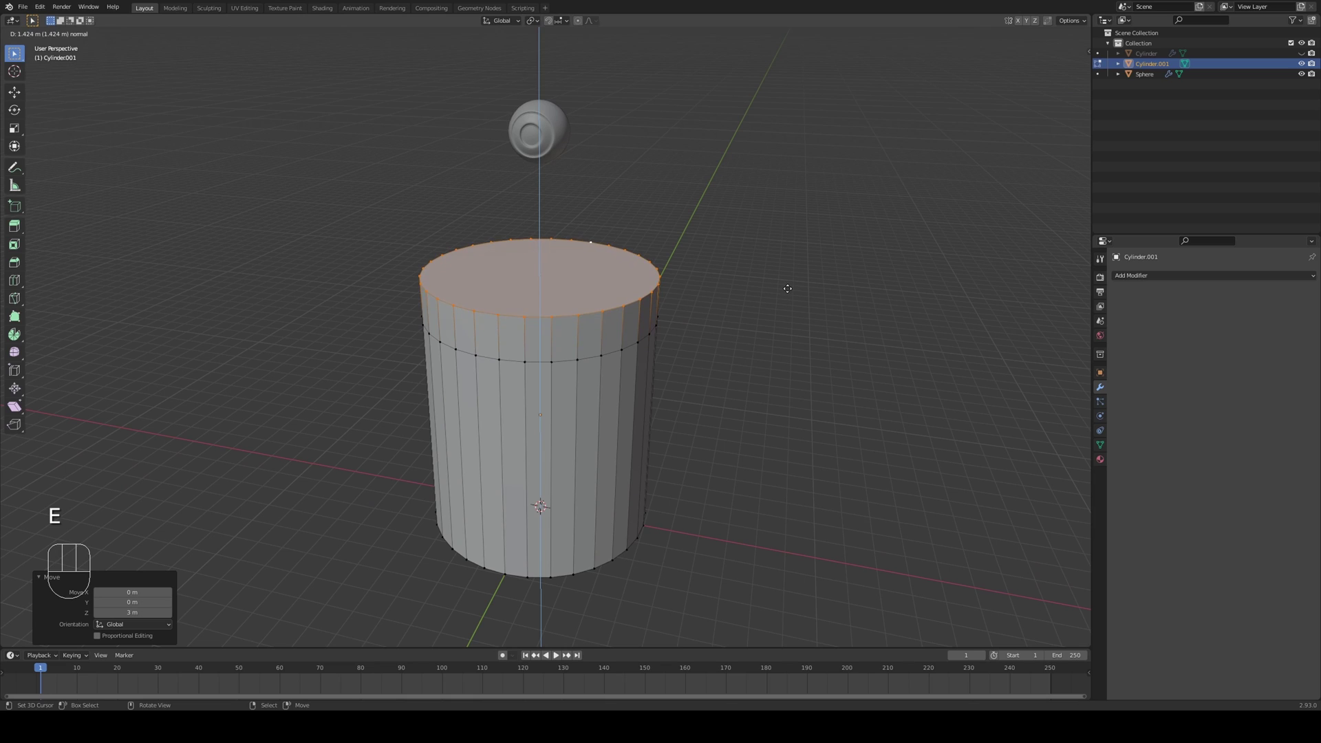
- Scale the column top into a shoulder, extrude a short neck and flare its open rim
key("s")
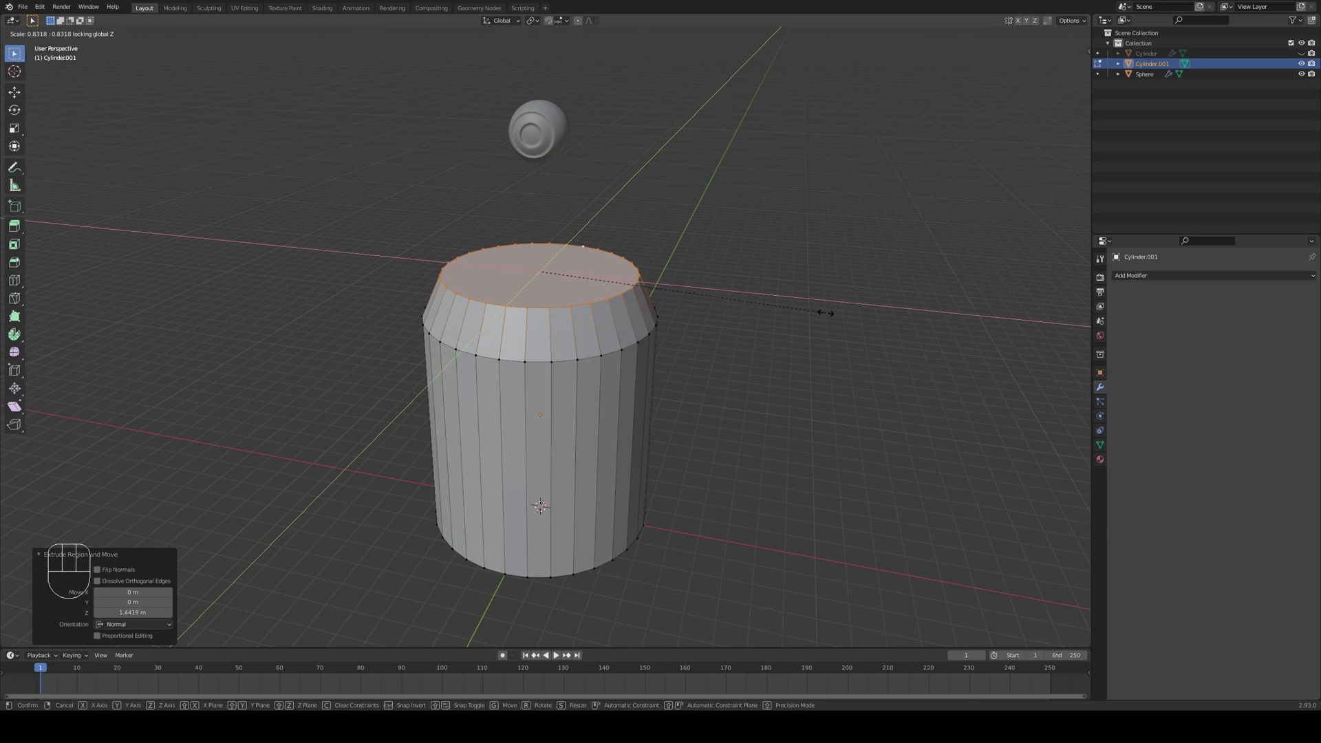
key("e")
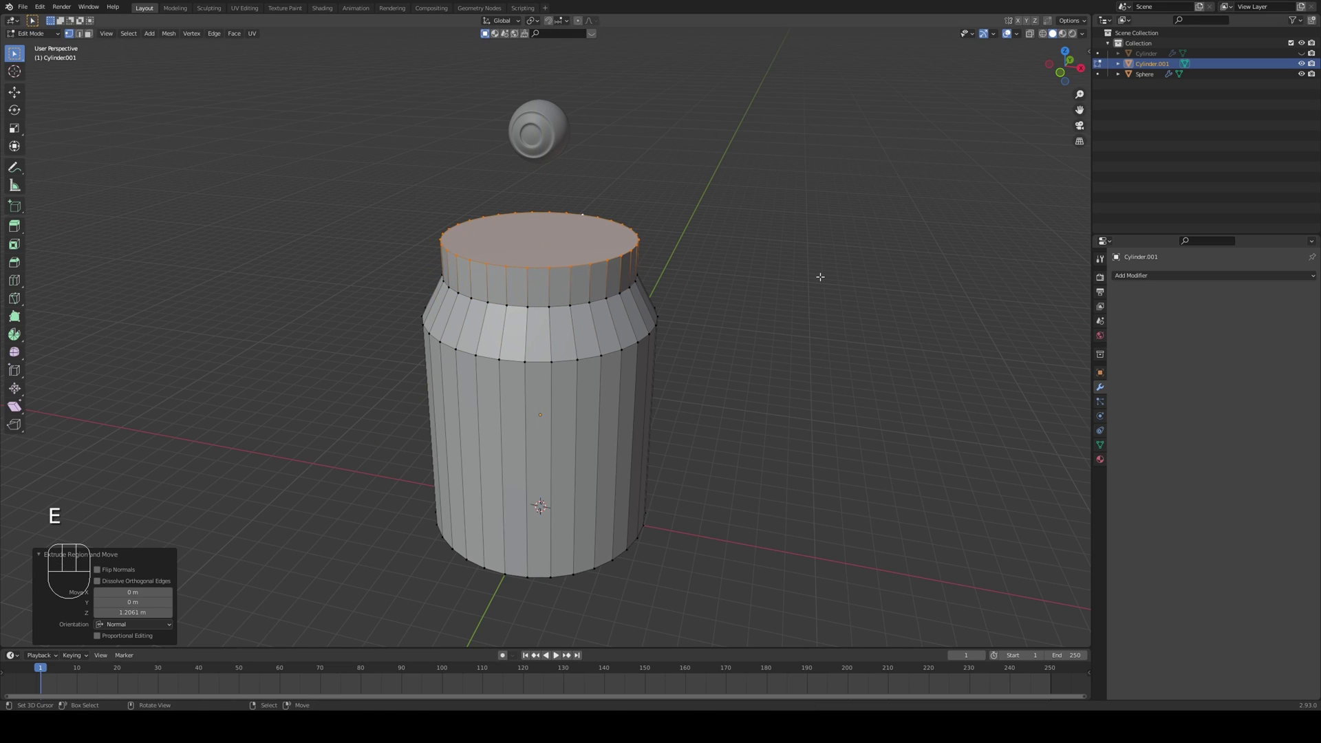
key("s")
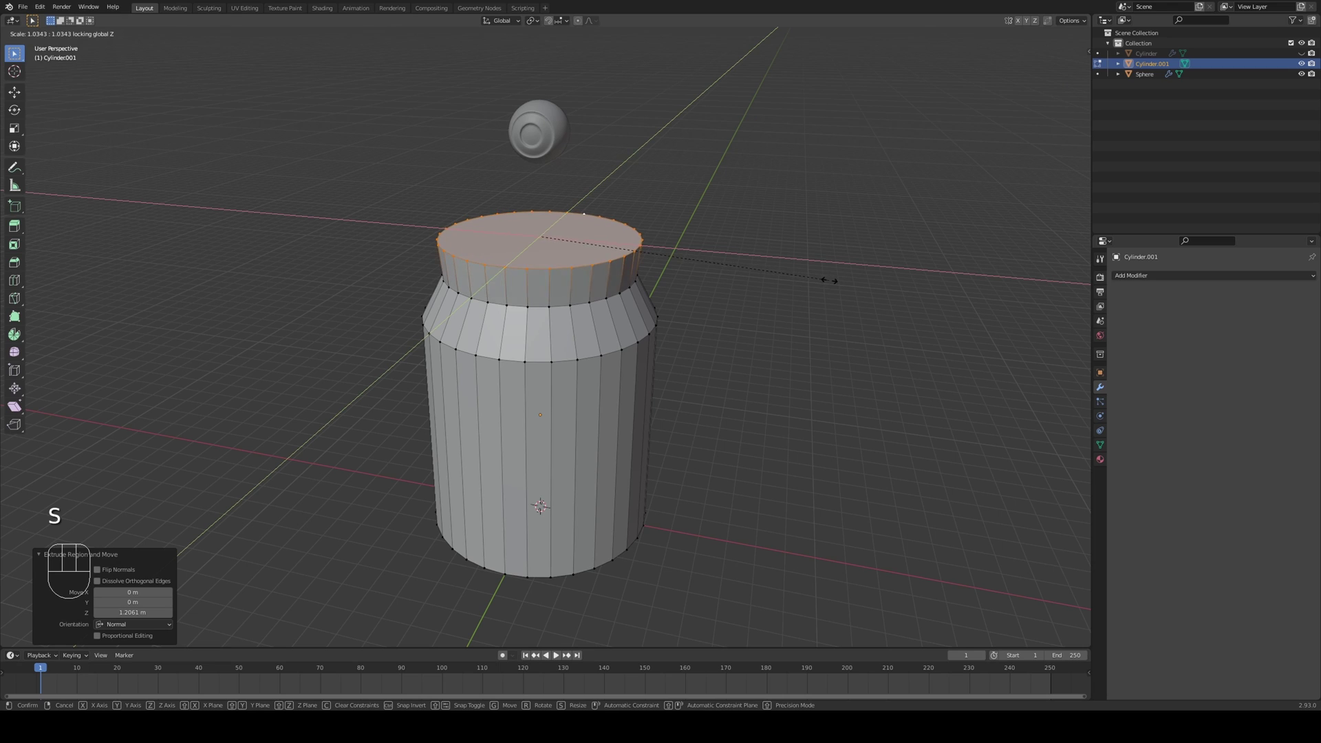
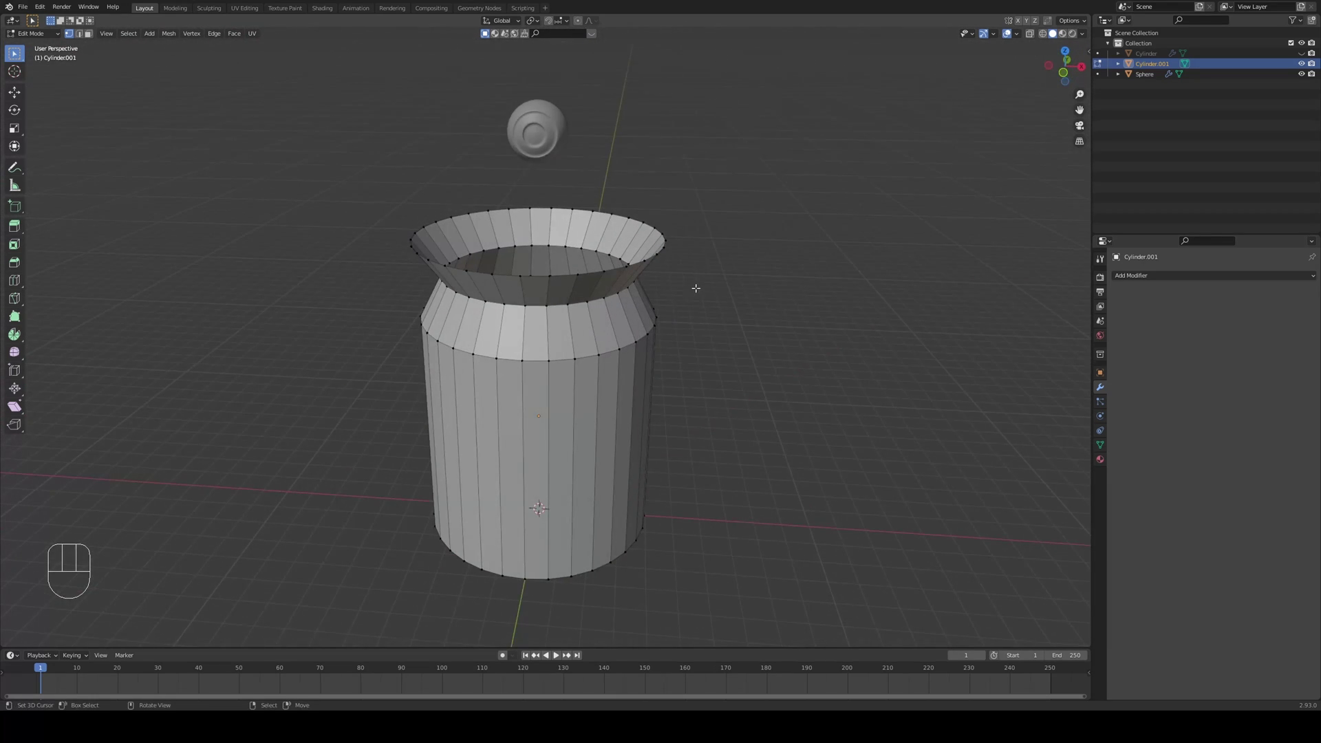
key("Tab")
key("KP_1")
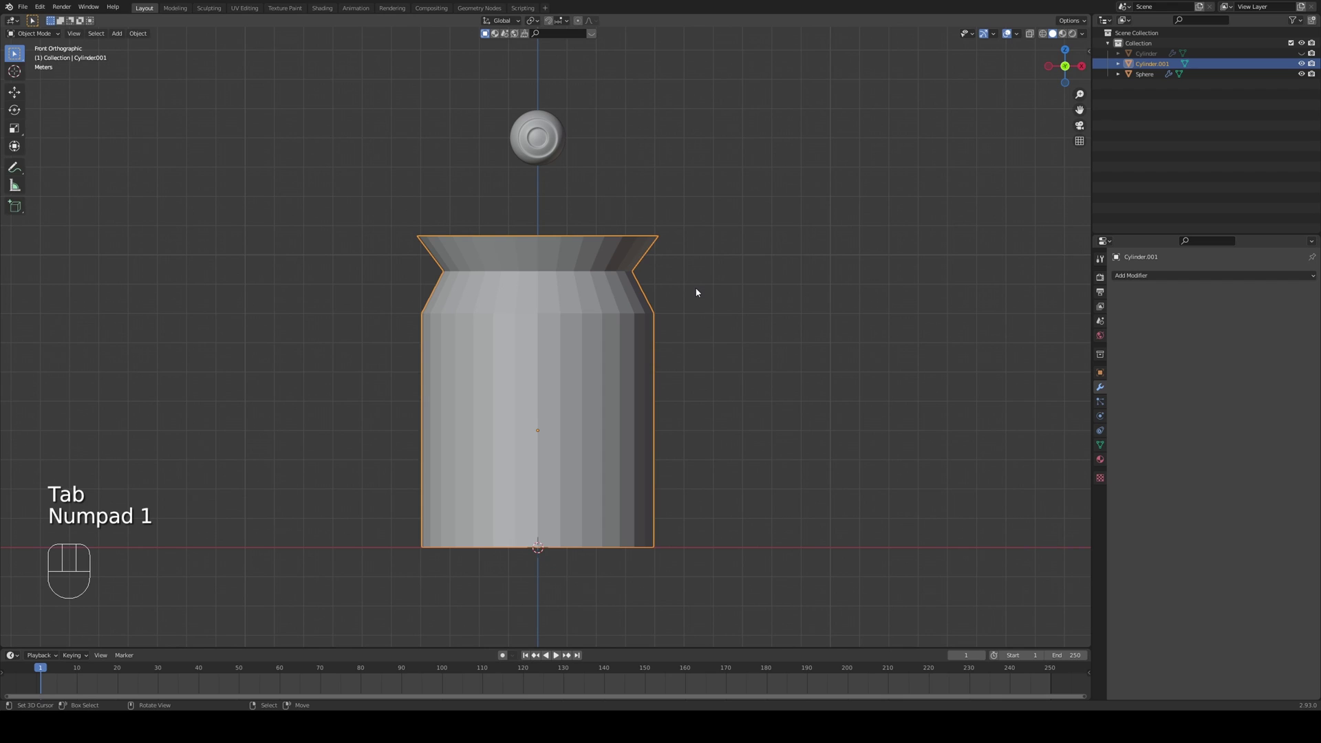
left_click_drag(601, 300, 609, 276)
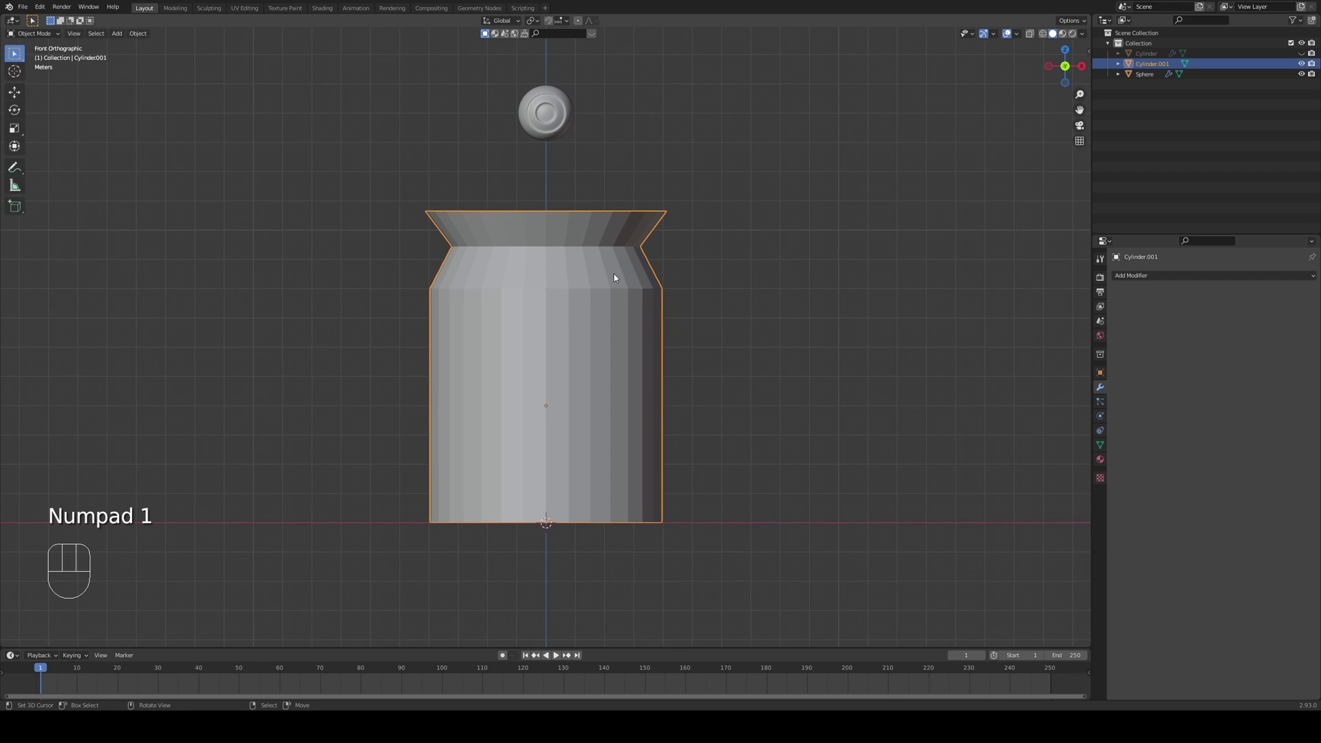
key("shift+Tab")
middle_click(669, 419)
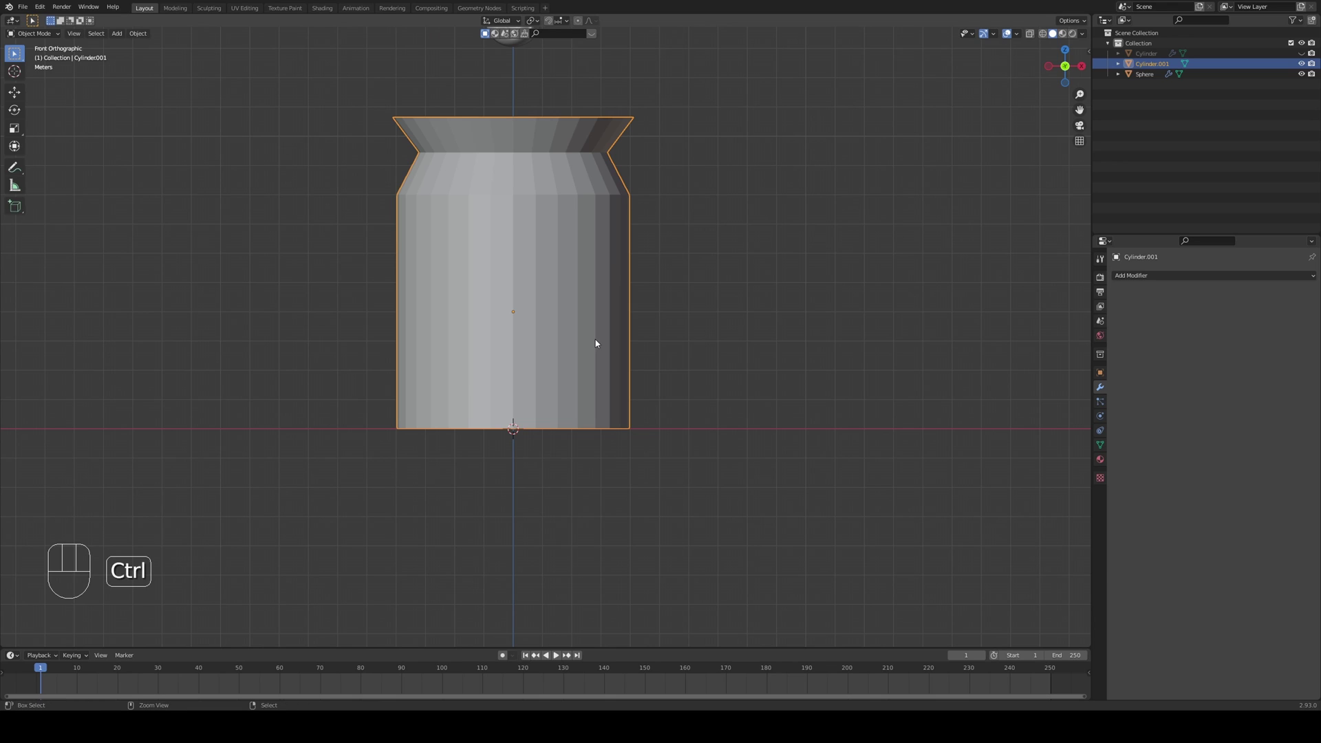
key("ctrl+a")
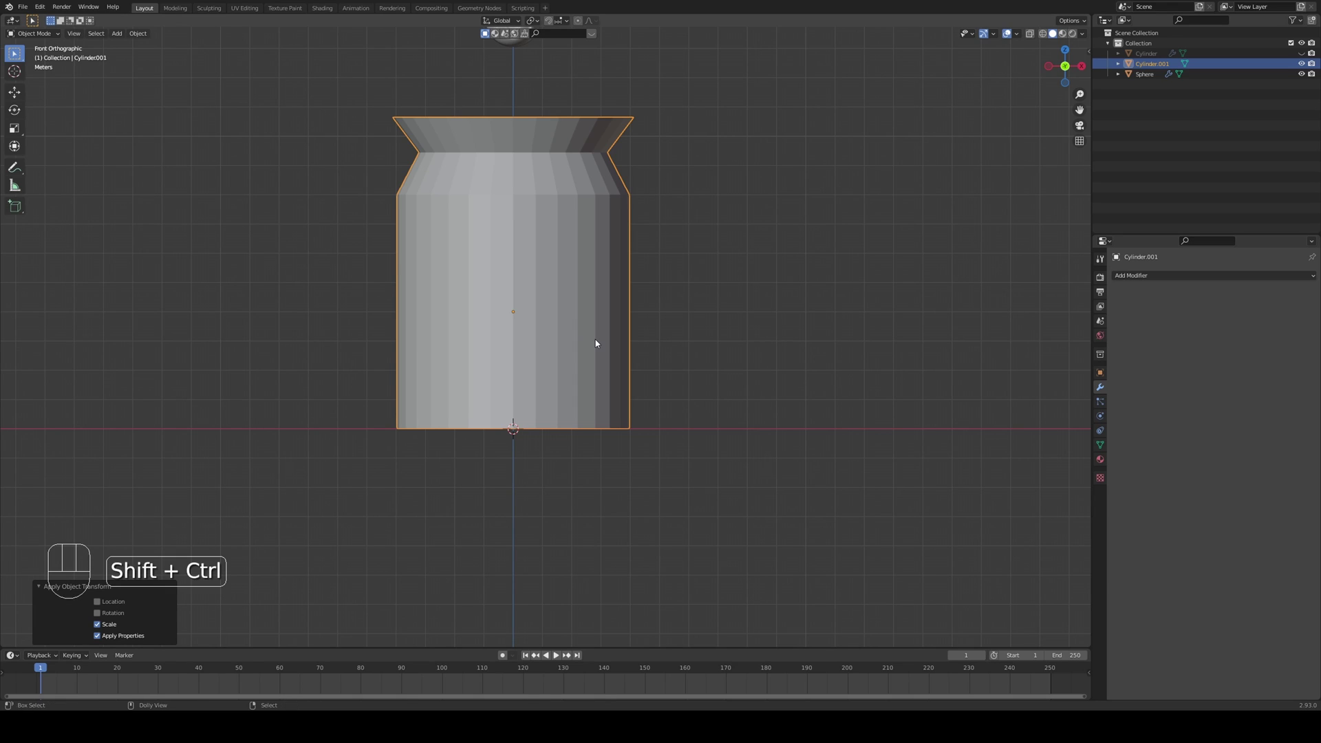
key("ctrl+shift+alt+c")
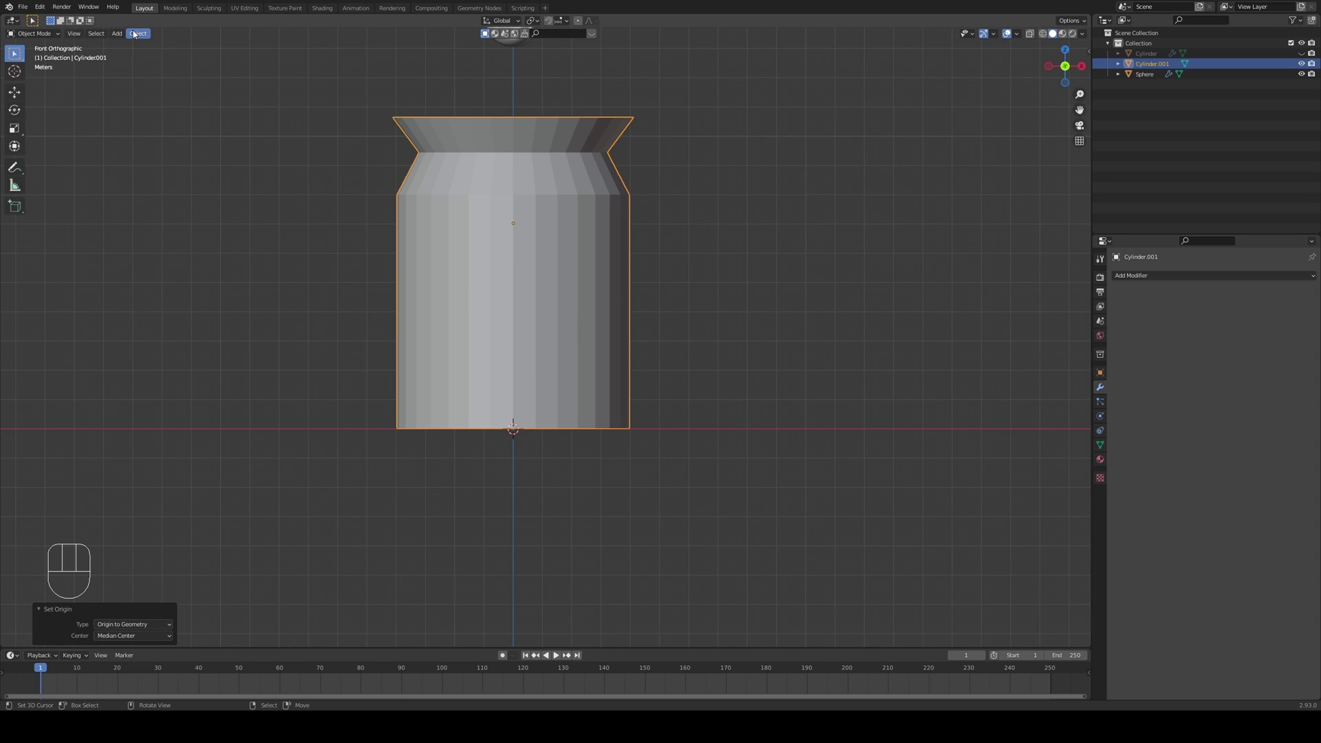
left_click_drag(134, 32, 713, 276)
left_click_drag(714, 276, 661, 310)
left_click_drag(669, 311, 704, 332)
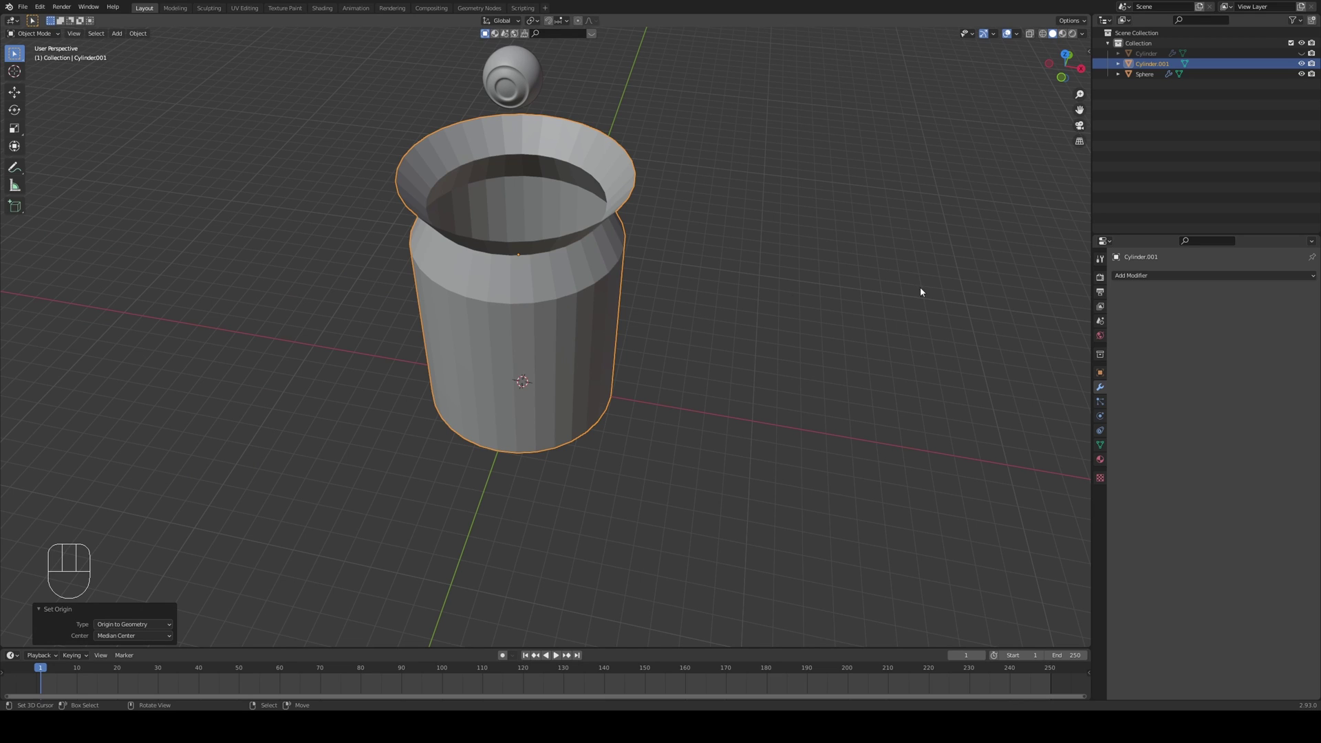
key("KP_1")
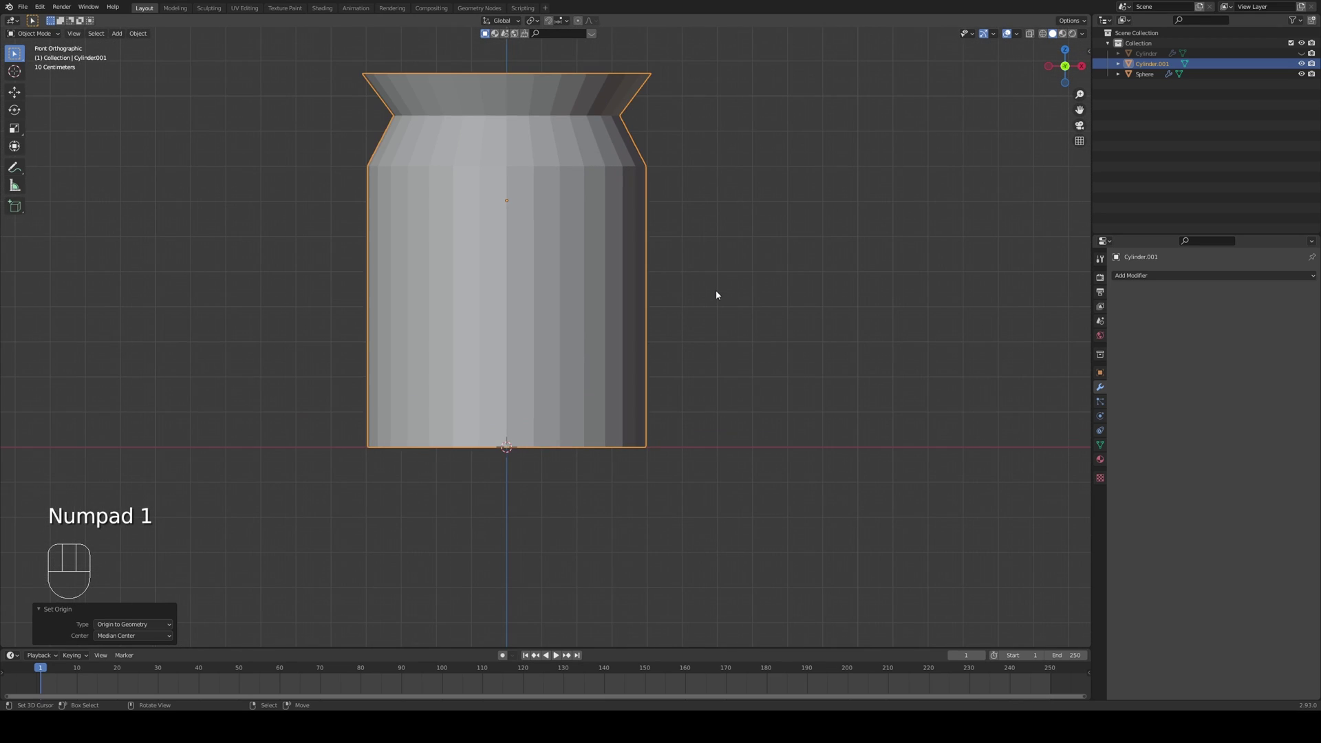
- Bevel the edge loops at the jar's base, neck and shoulder with Ctrl+B
key("Tab")
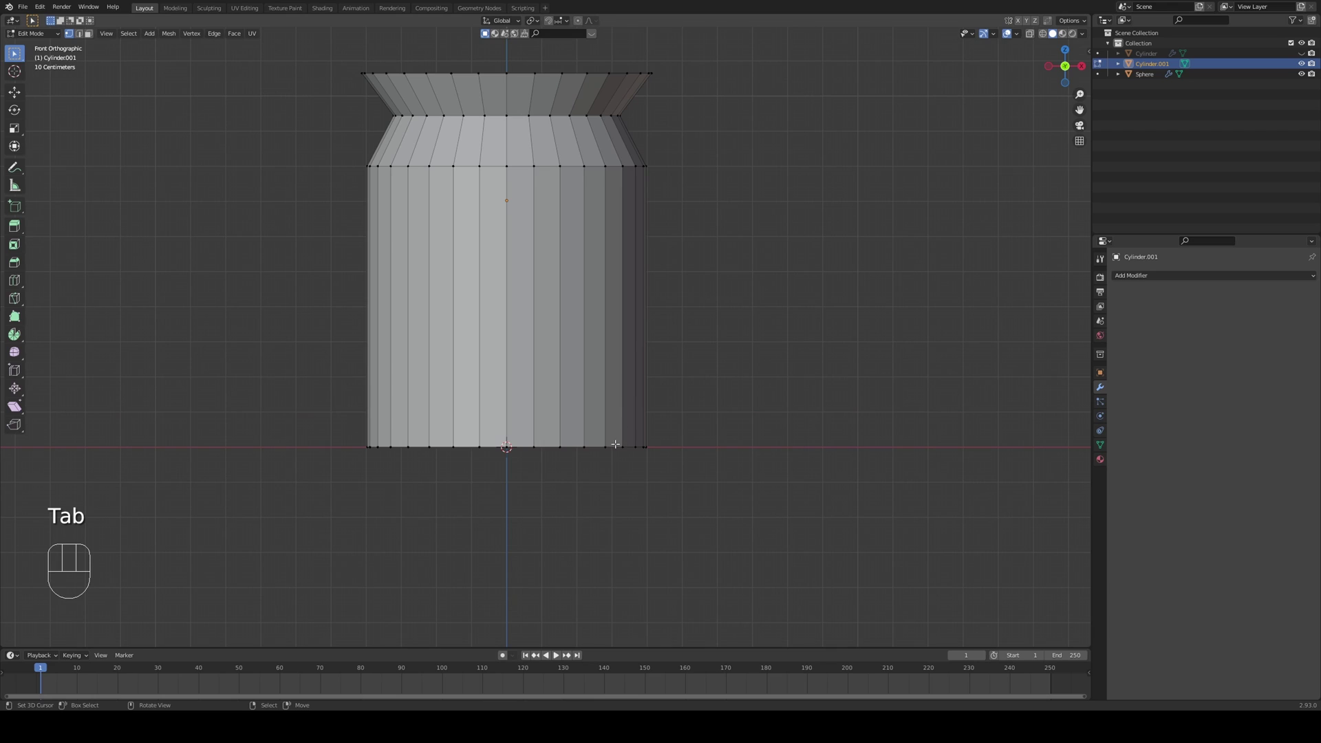
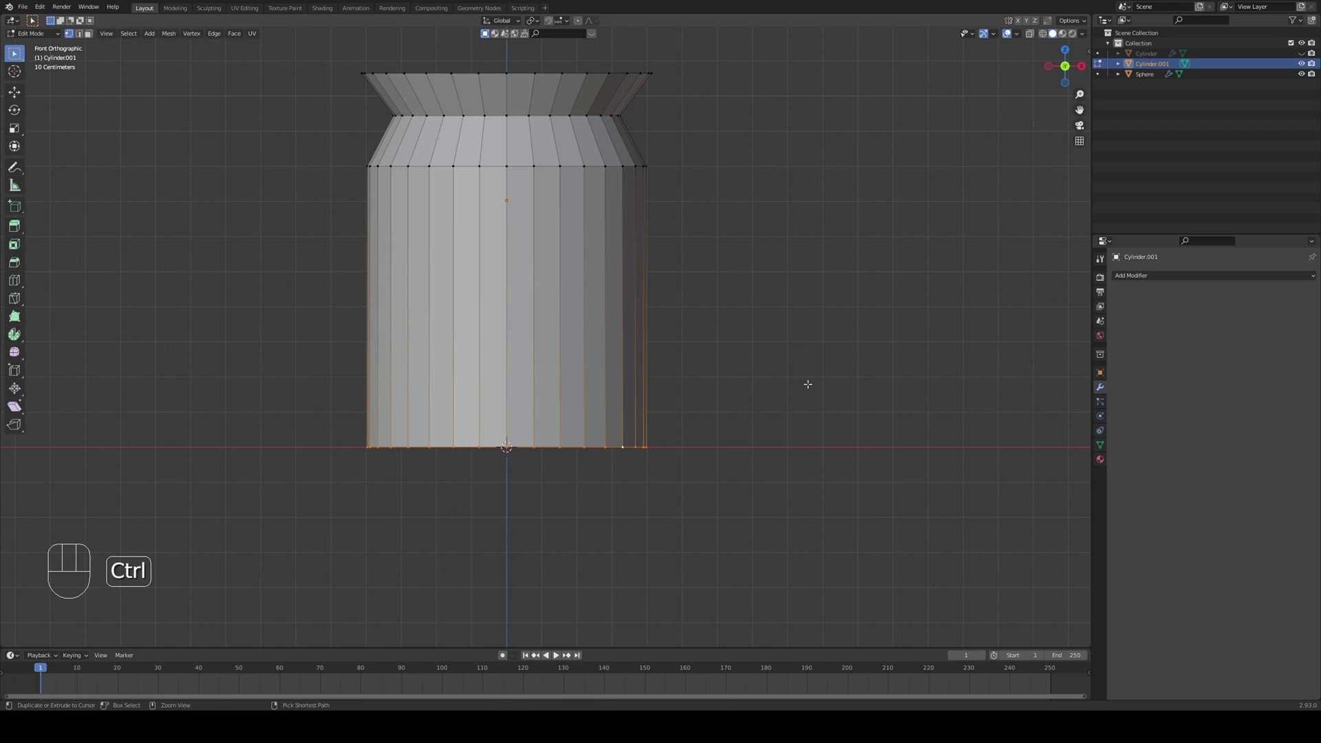
key("ctrl+b")
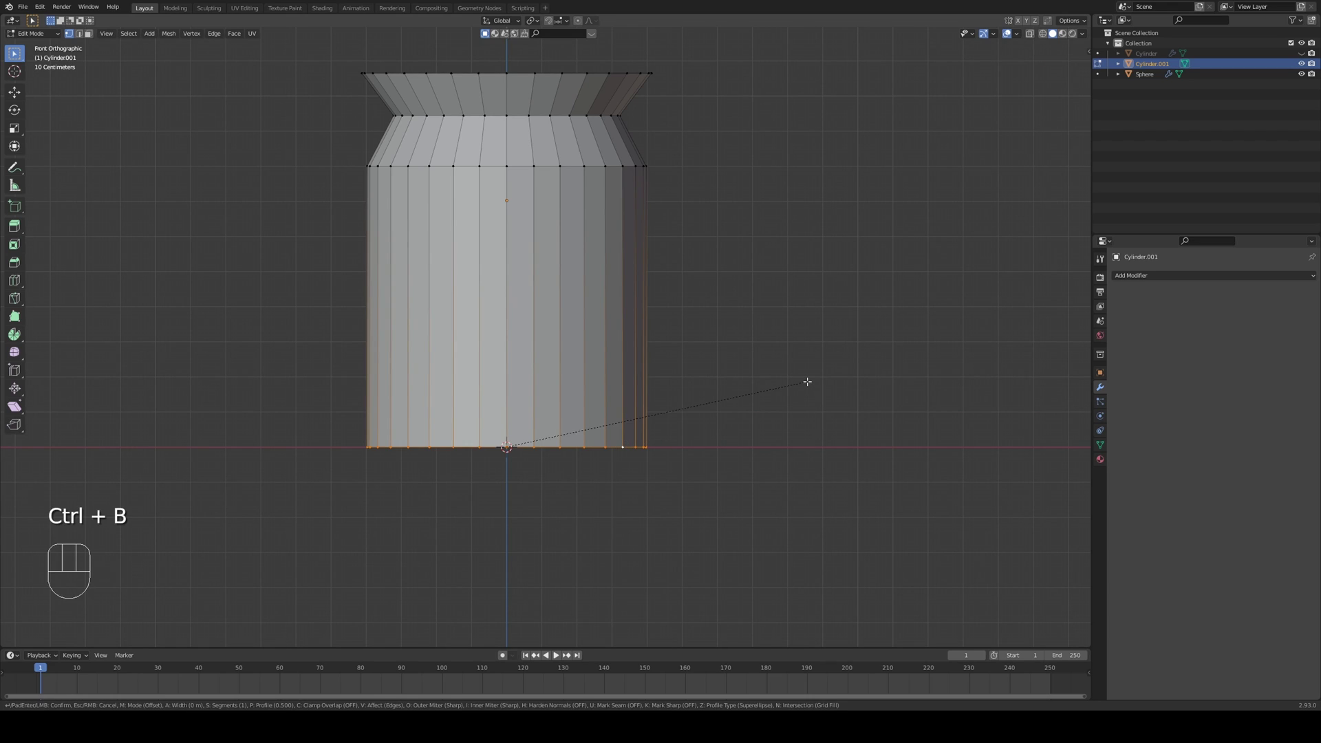
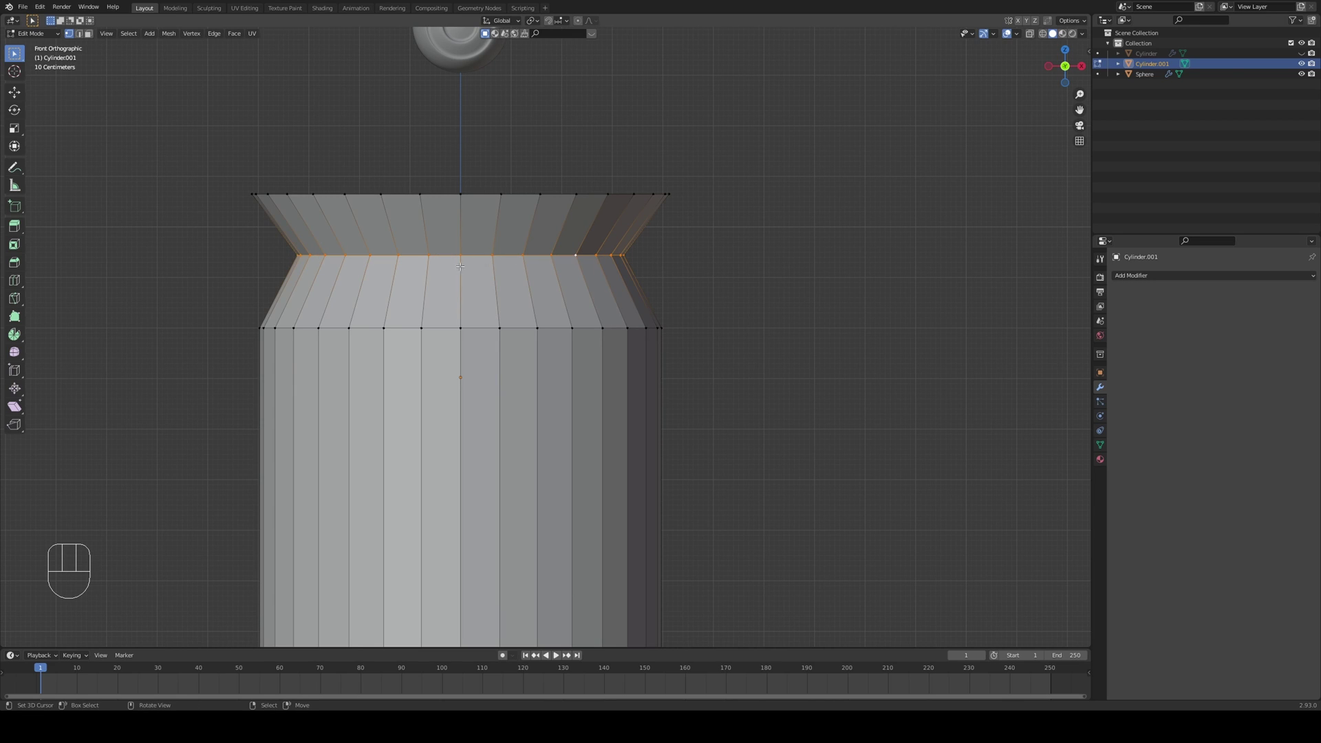
key("ctrl+b")
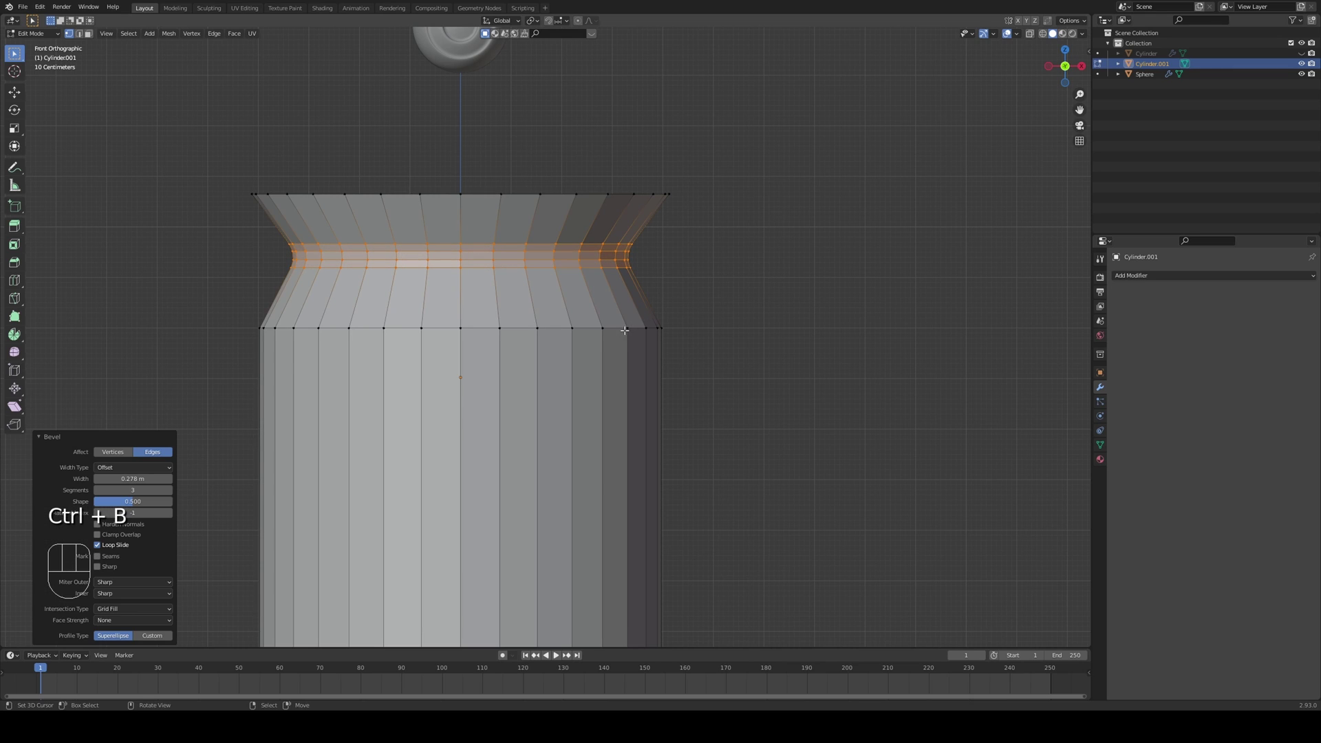
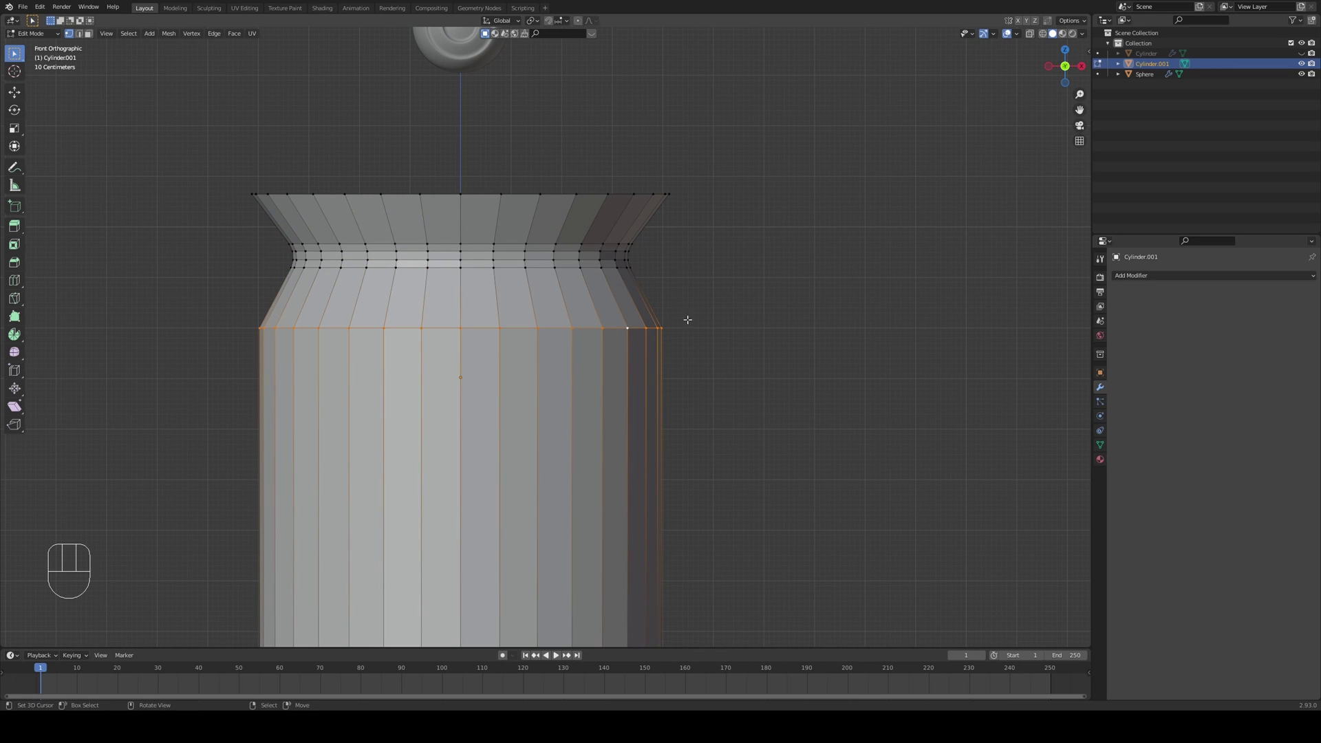
key("ctrl+b")
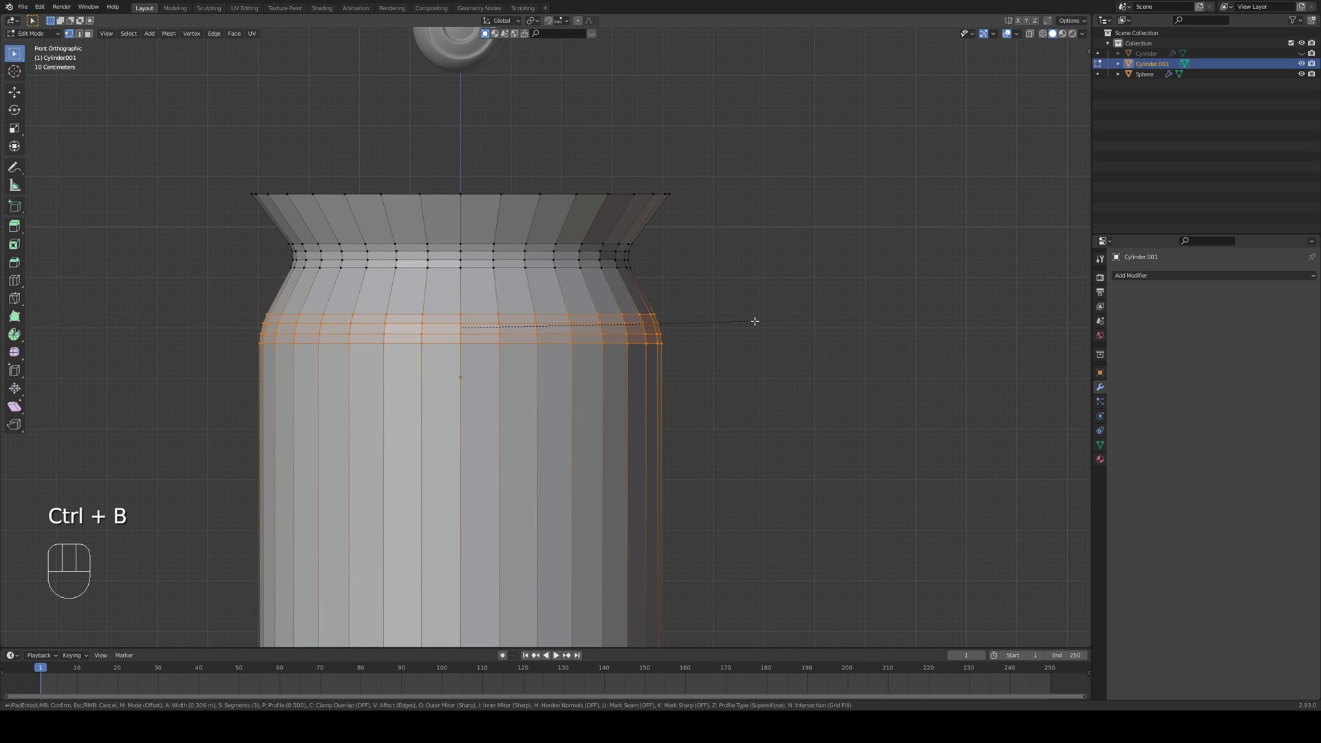
key("Tab")
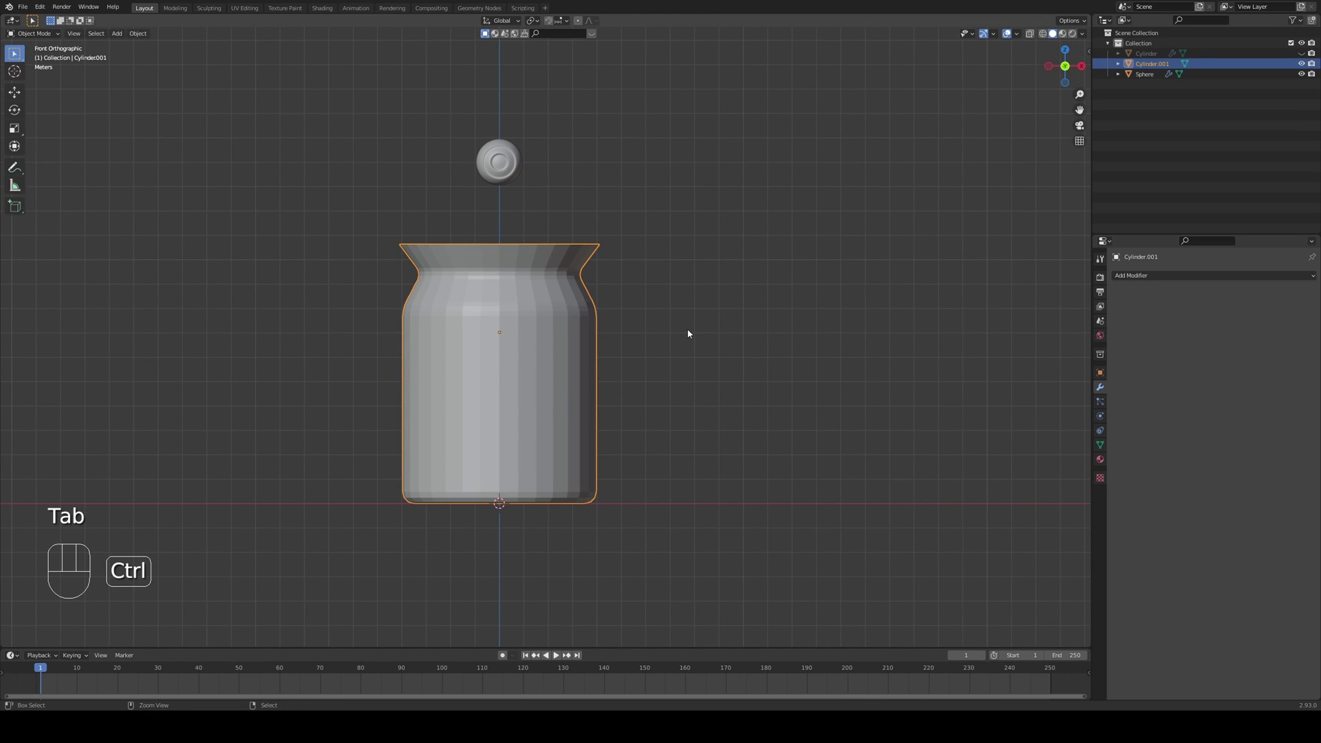
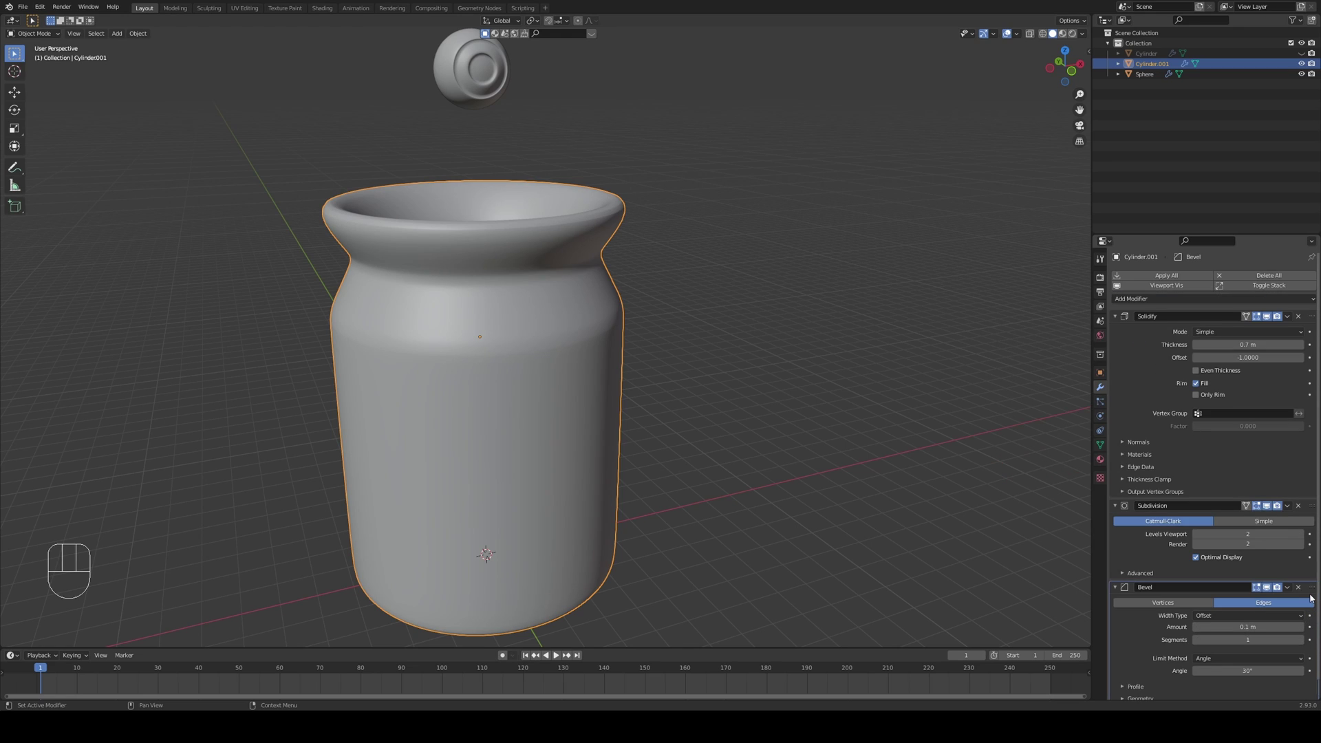
- Remove the Bevel modifier from the jar, leaving Solidify and Subdivision
left_click_drag(1313, 591, 1312, 489)
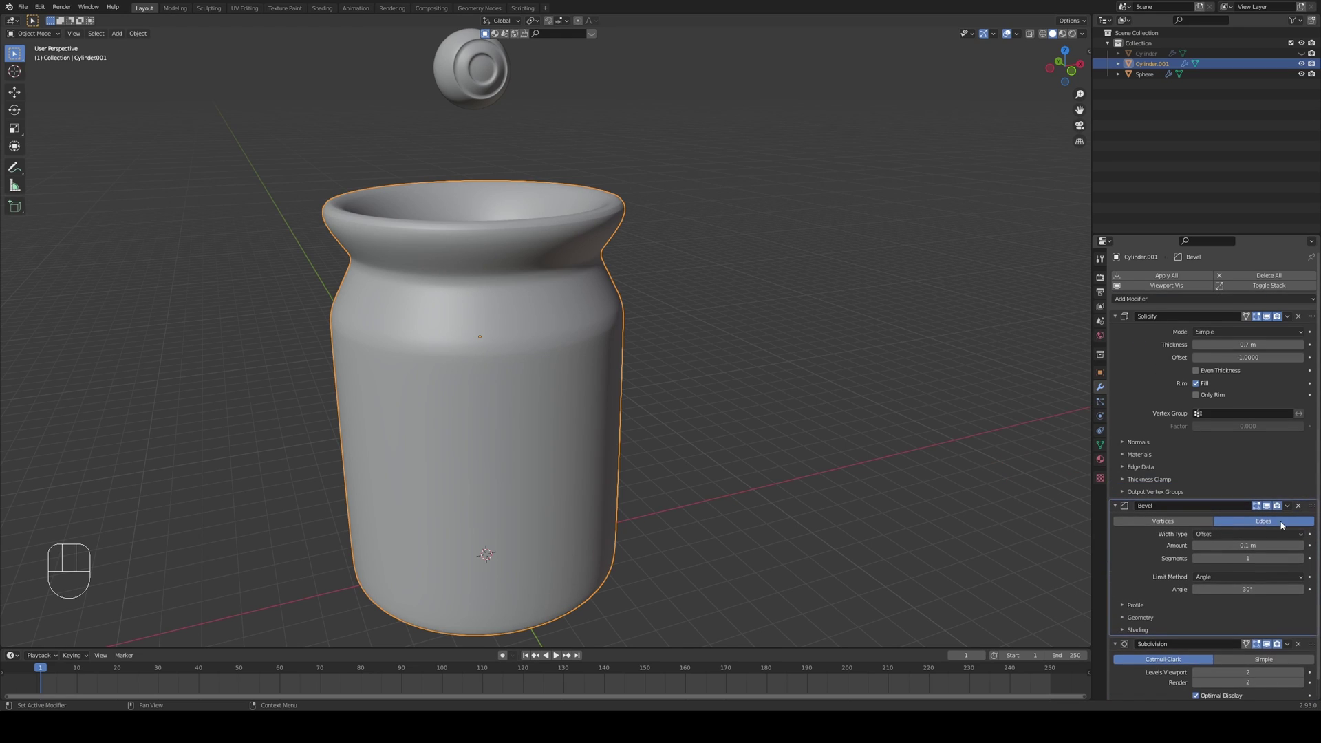
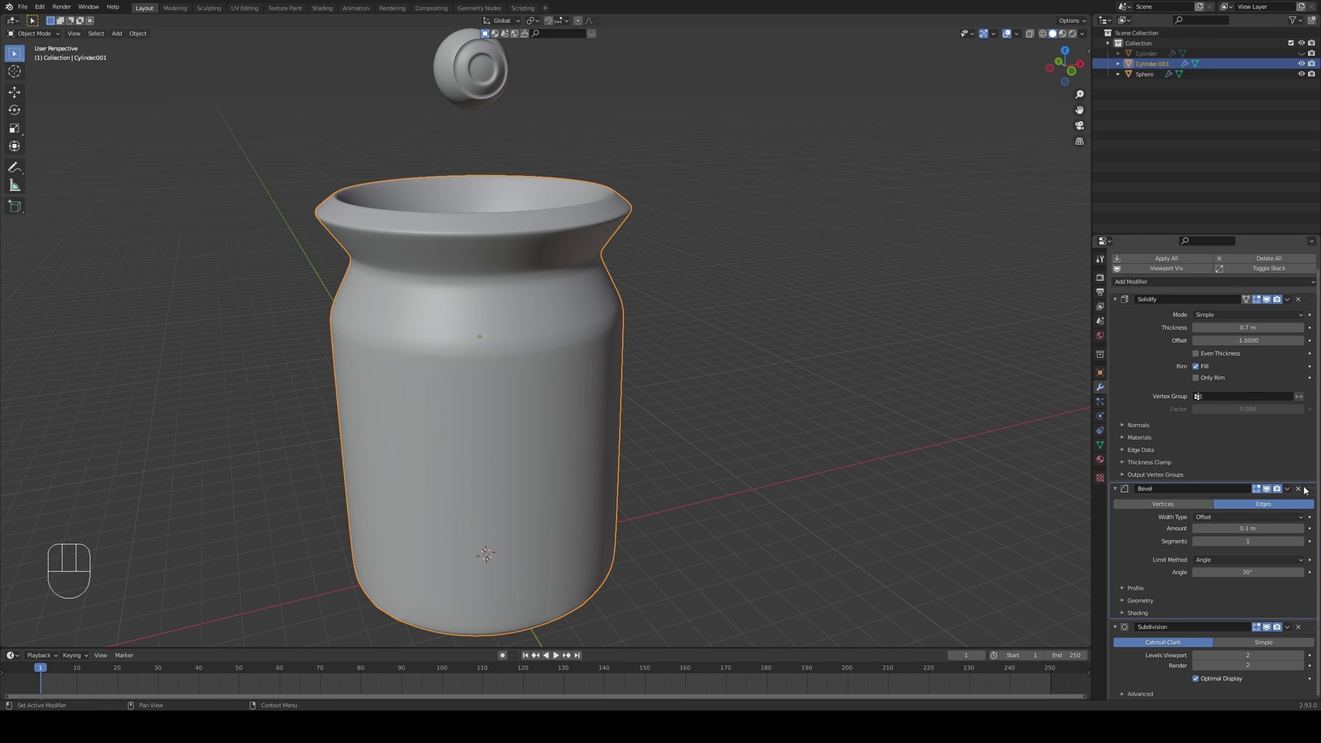
left_click(1299, 488)
left_click_drag(875, 416, 848, 430)
middle_click(651, 415)
left_click_drag(652, 413, 705, 332)
- Inspect the jar from the front in wireframe and thin the Solidify wall to about 0.464 m
key("KP_1")
key("z")
middle_click(511, 455)
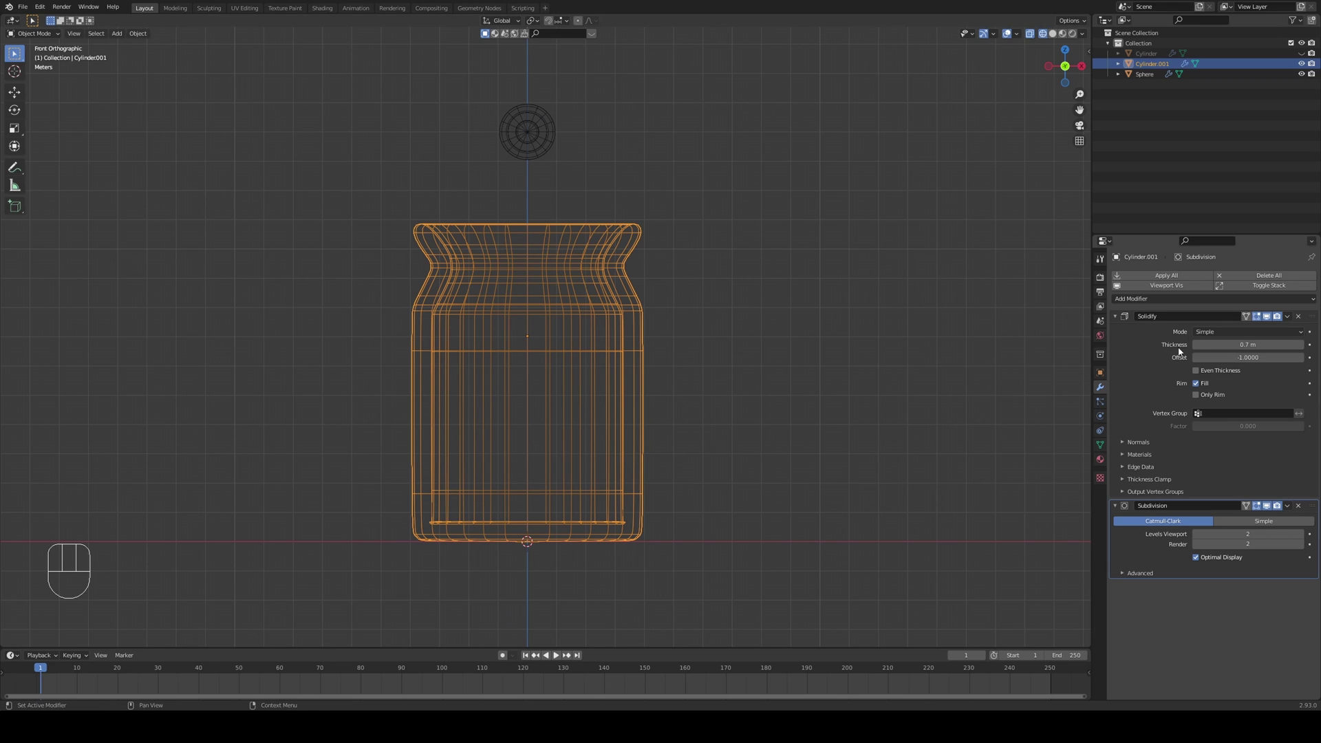
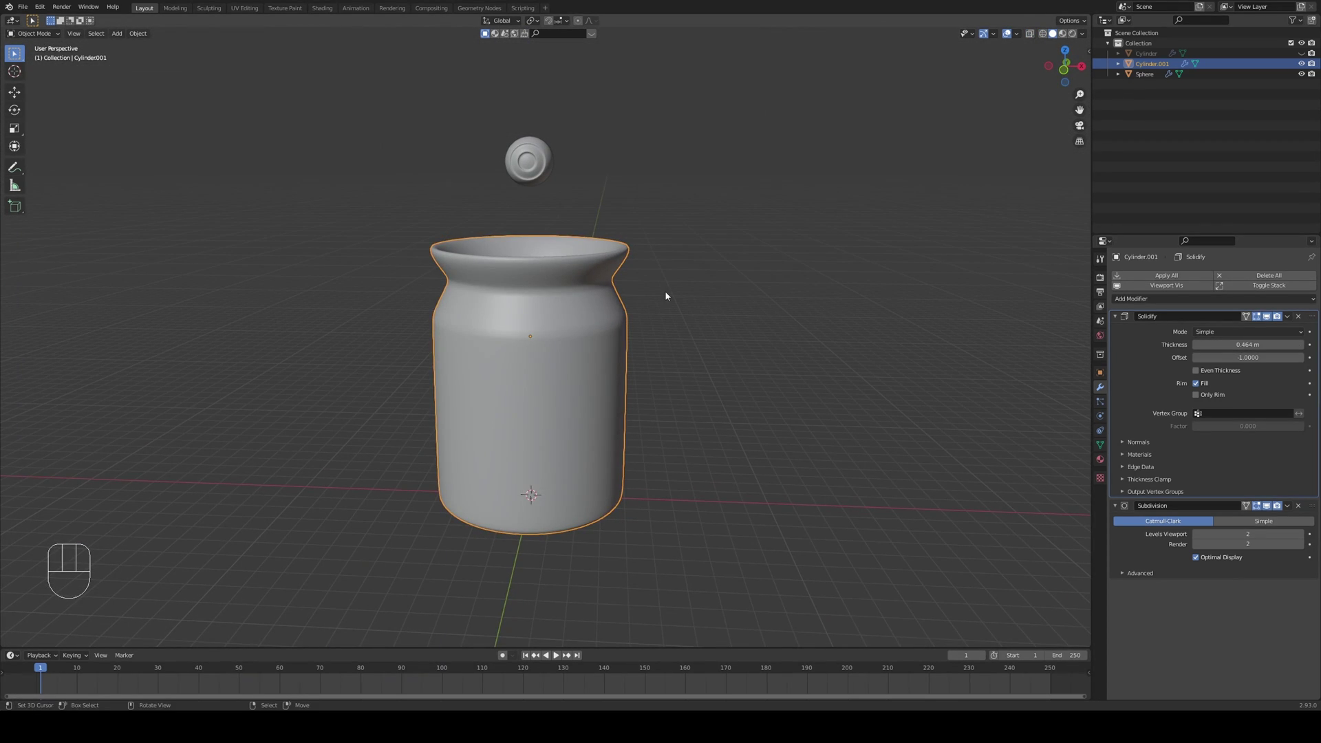
right_click(554, 167)
- Make the jar a rigid body of type Passive in Physics properties
left_click_drag(693, 251, 711, 288)
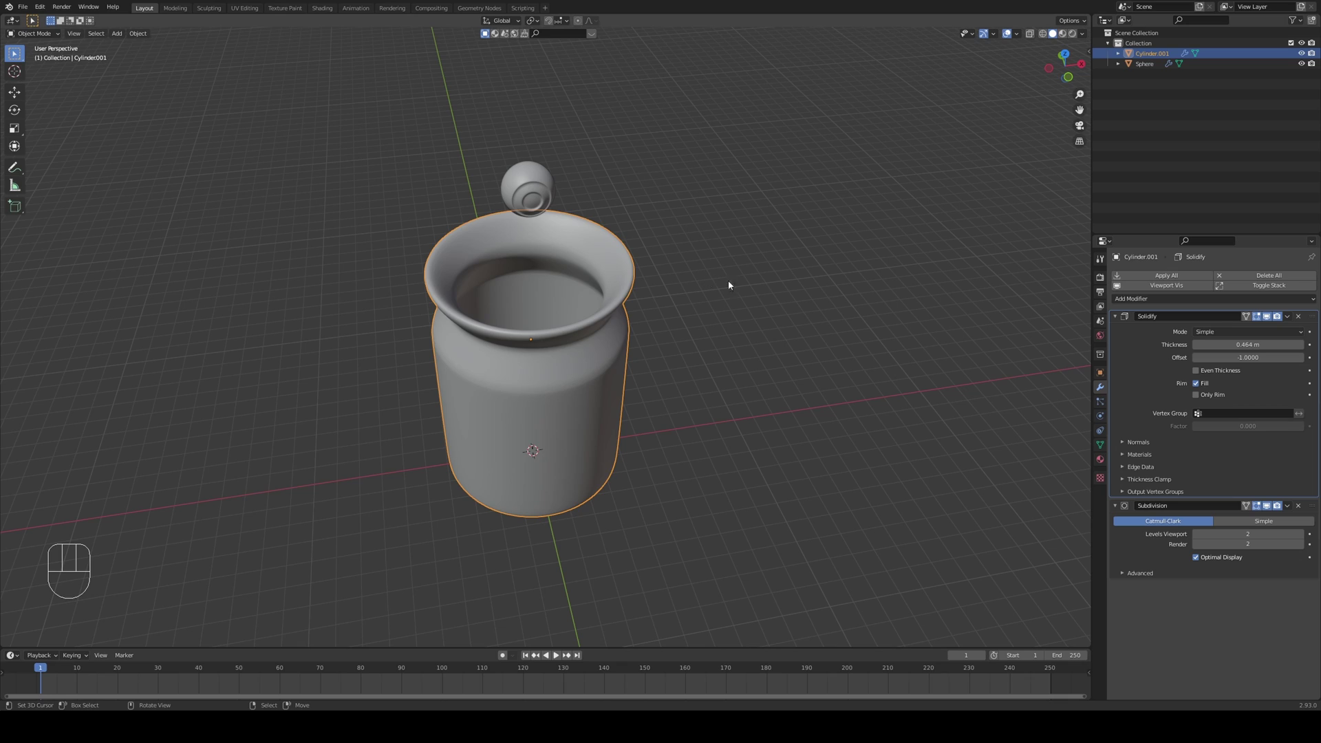
left_click(1098, 411)
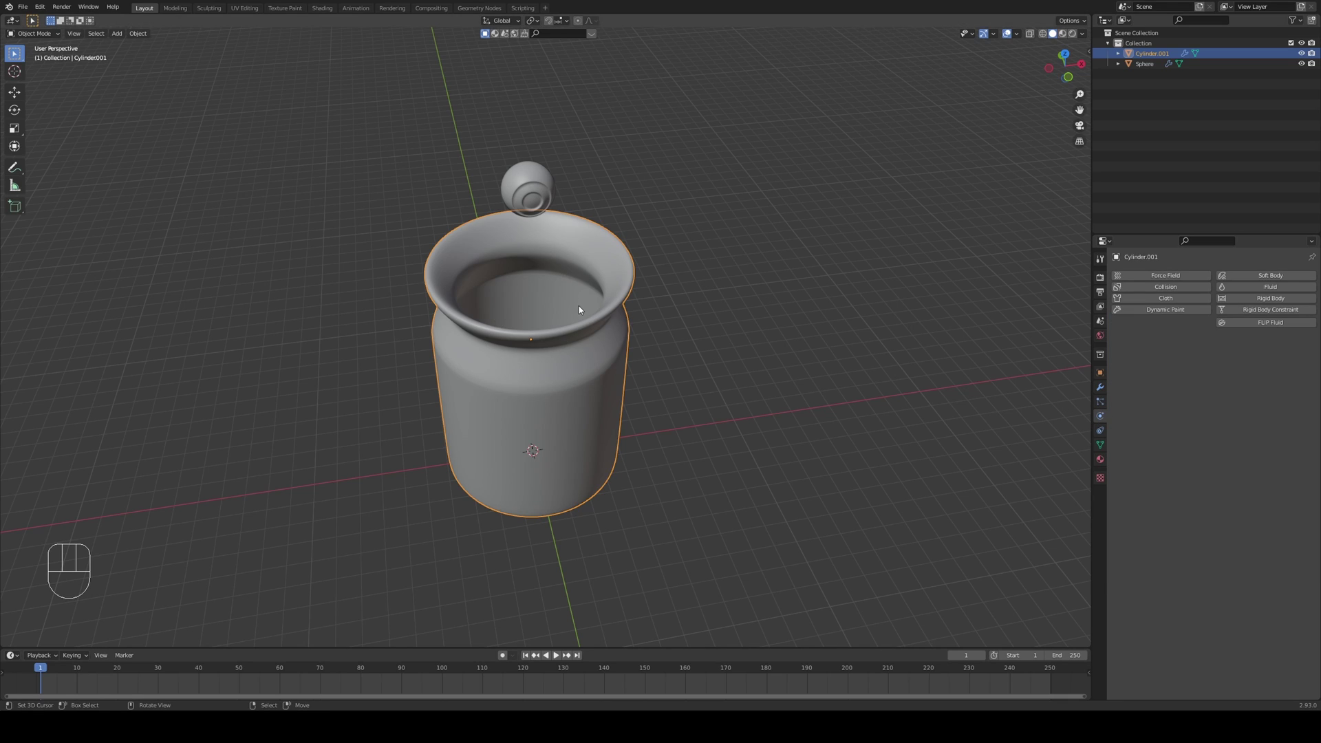
left_click(1242, 302)
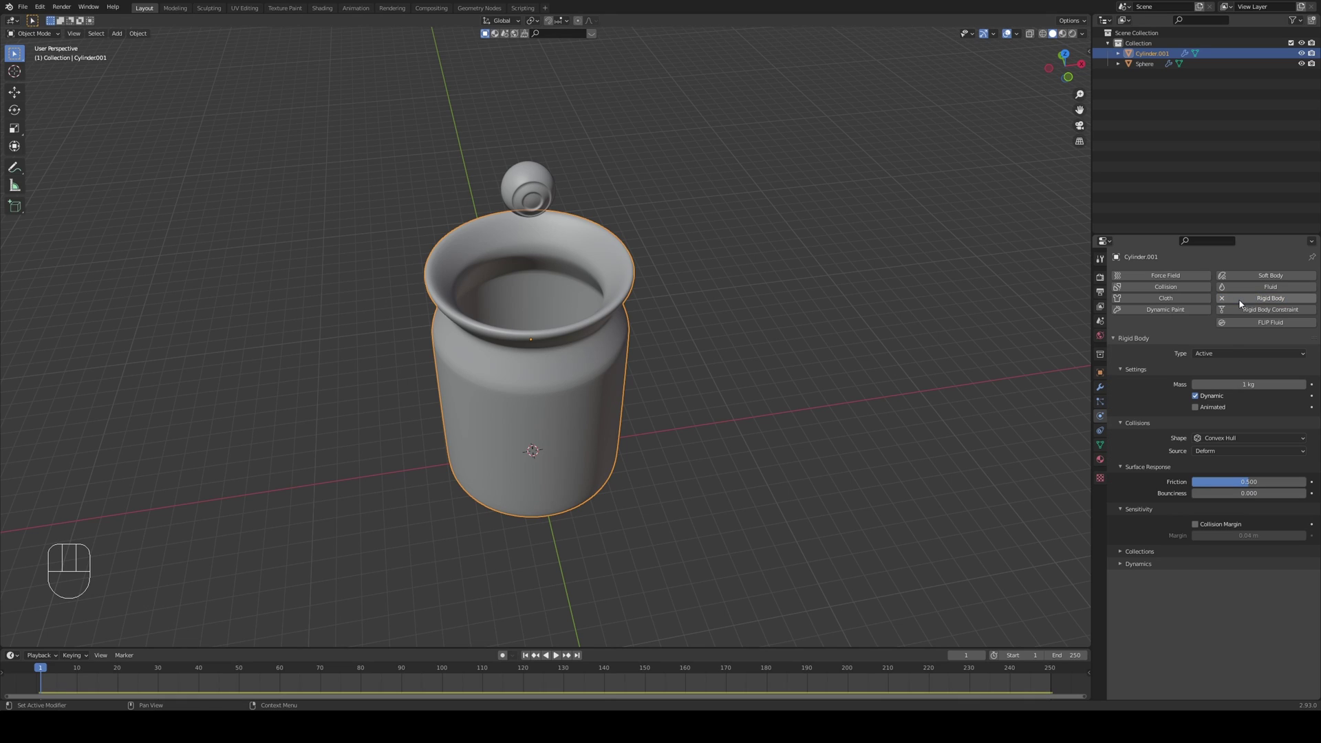
left_click_drag(1224, 358, 1217, 373)
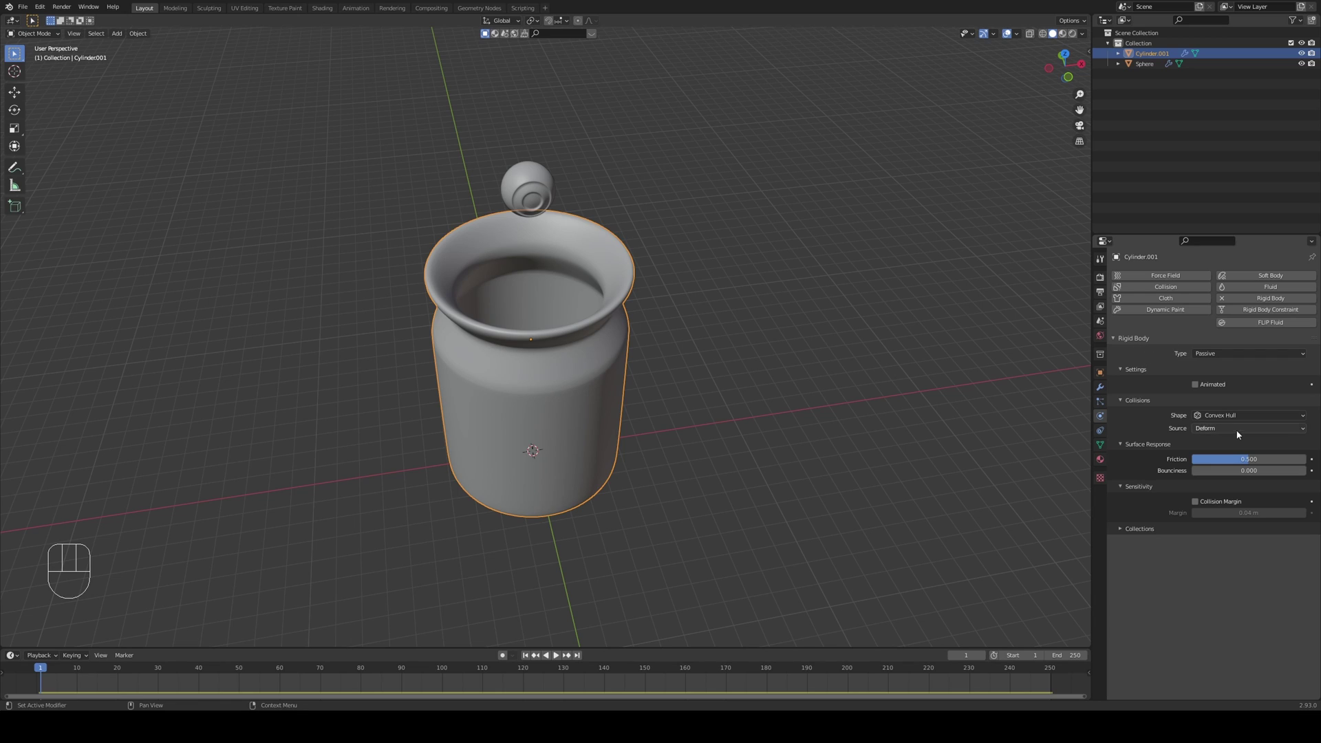
- Set the jar's collision shape to Mesh from the Final source with a 0.005 m margin
left_click_drag(1226, 419, 1215, 501)
left_click(1201, 434)
left_click_drag(1208, 432, 1213, 462)
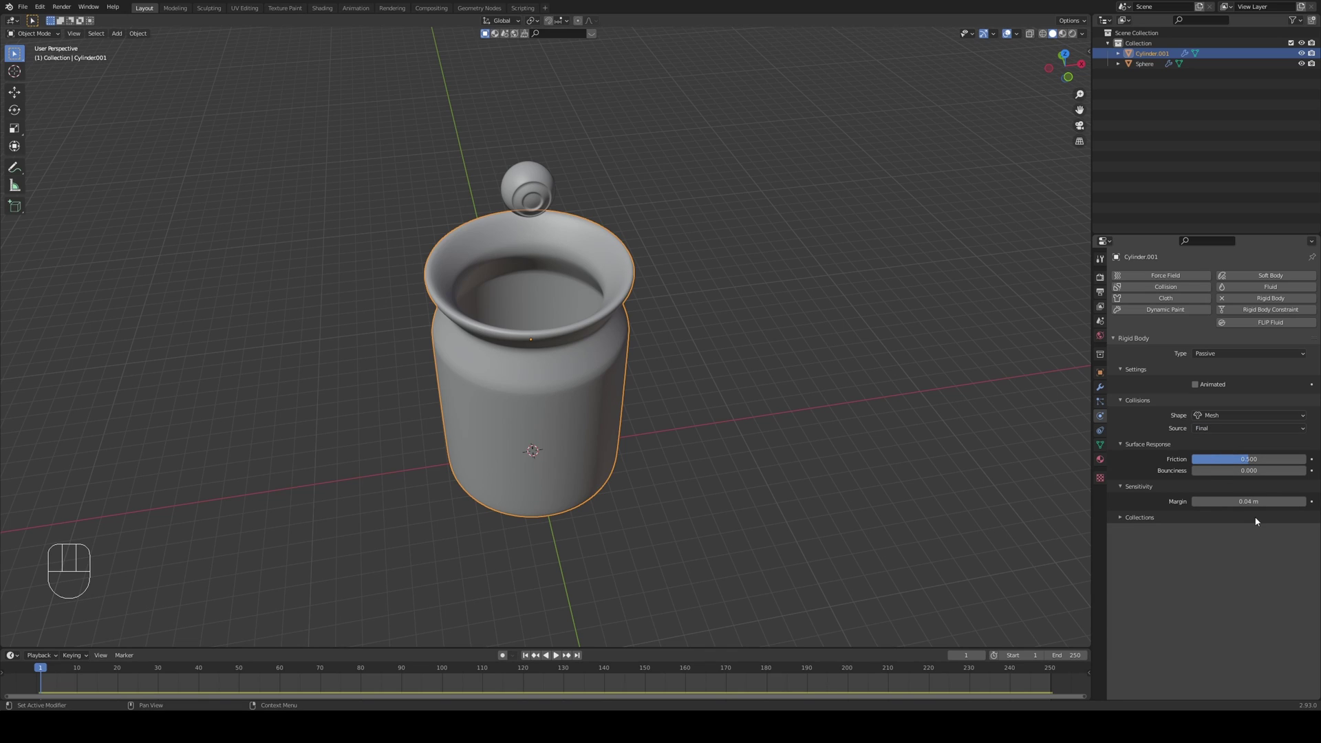
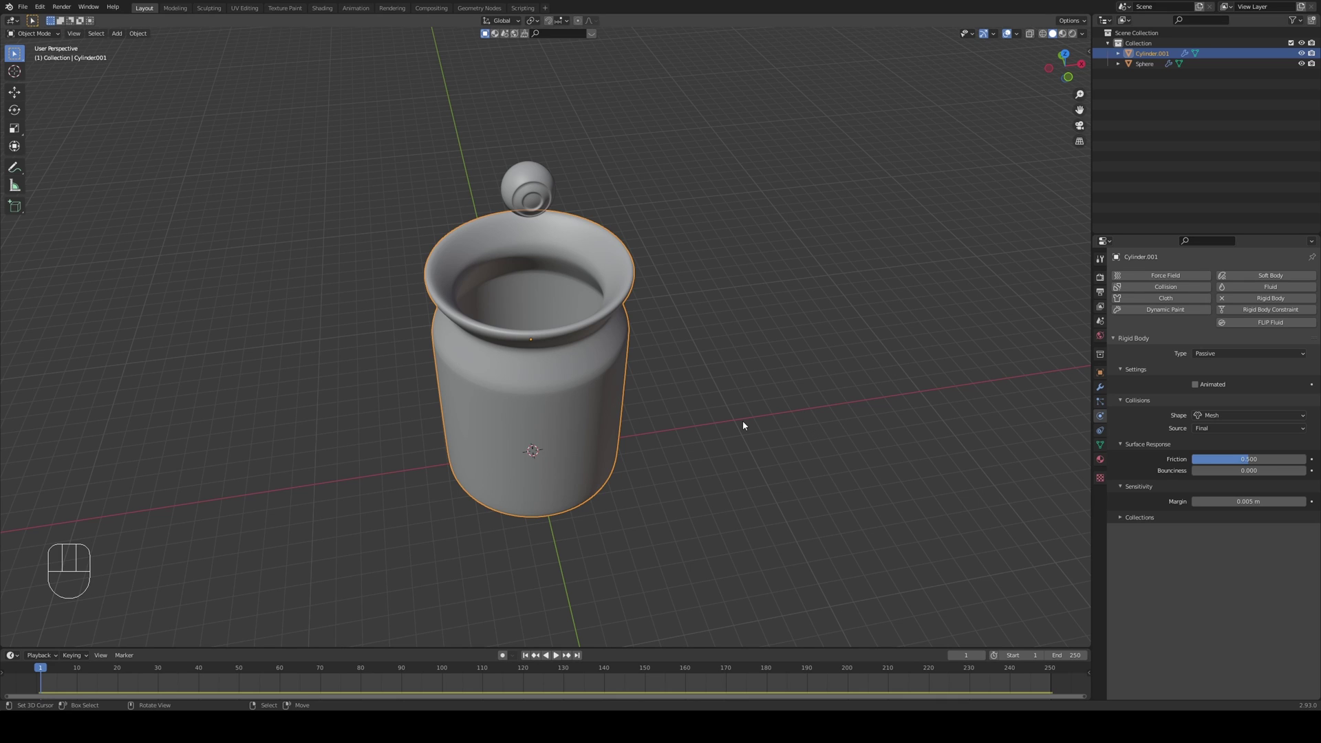
- Play the timeline, select the sphere and make it an active rigid body
left_click_drag(714, 404, 665, 358)
key("alt+a")
left_click_drag(658, 387, 683, 408)
left_click_drag(677, 396, 674, 428)
middle_click(613, 367)
right_click(553, 244)
left_click_drag(629, 311, 674, 302)
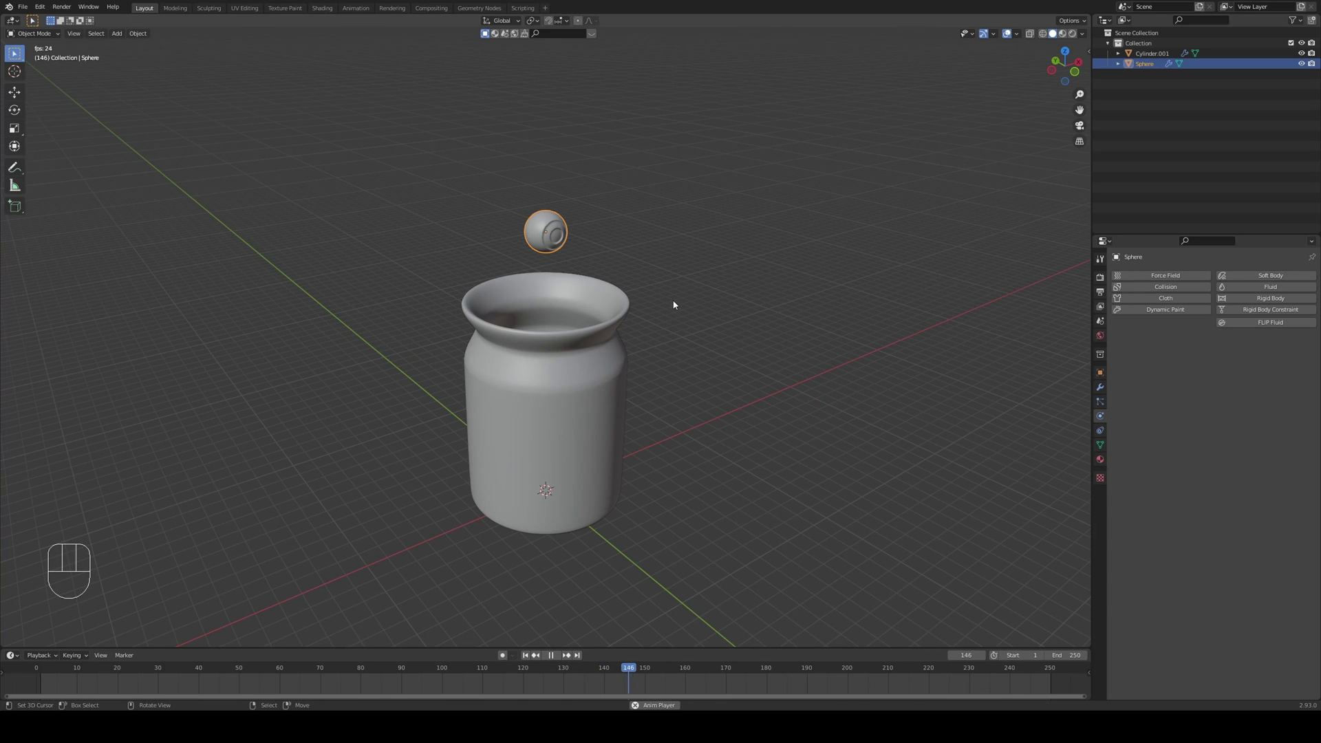
left_click_drag(667, 311, 669, 344)
left_click_drag(654, 339, 634, 314)
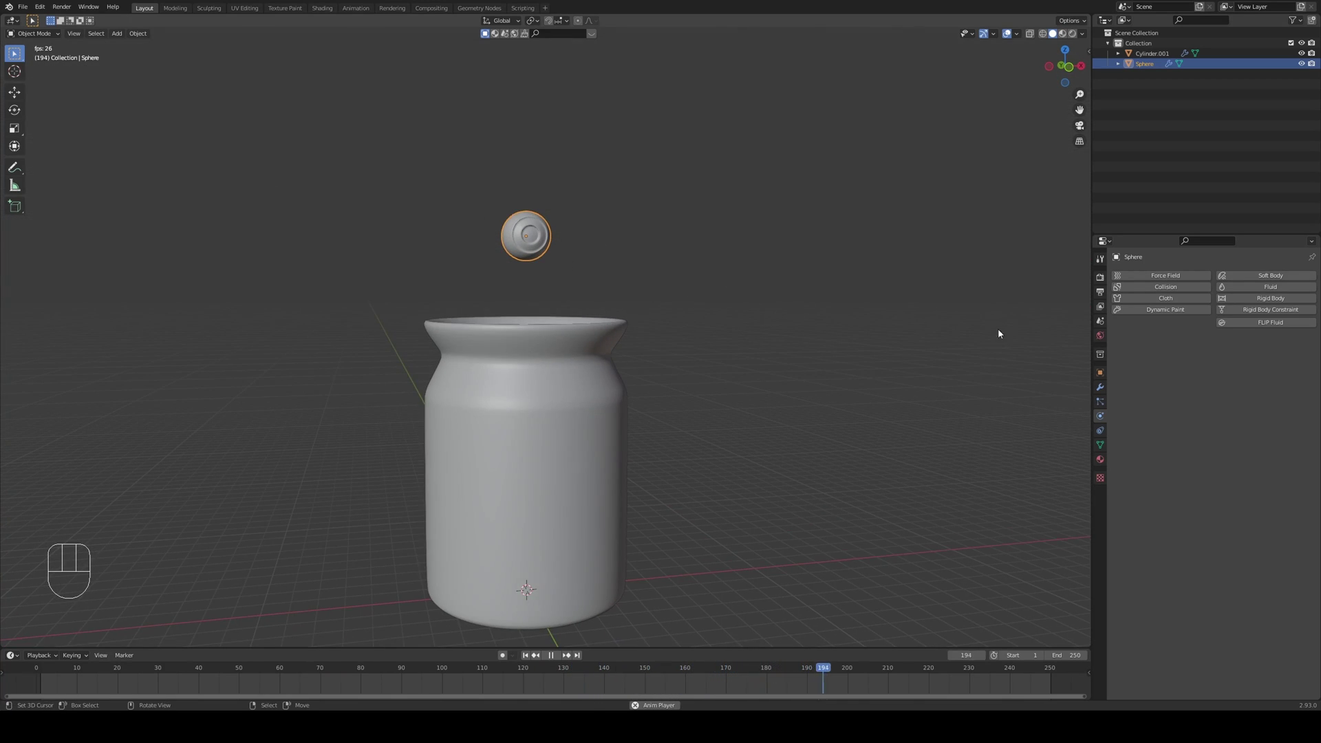
left_click(1265, 302)
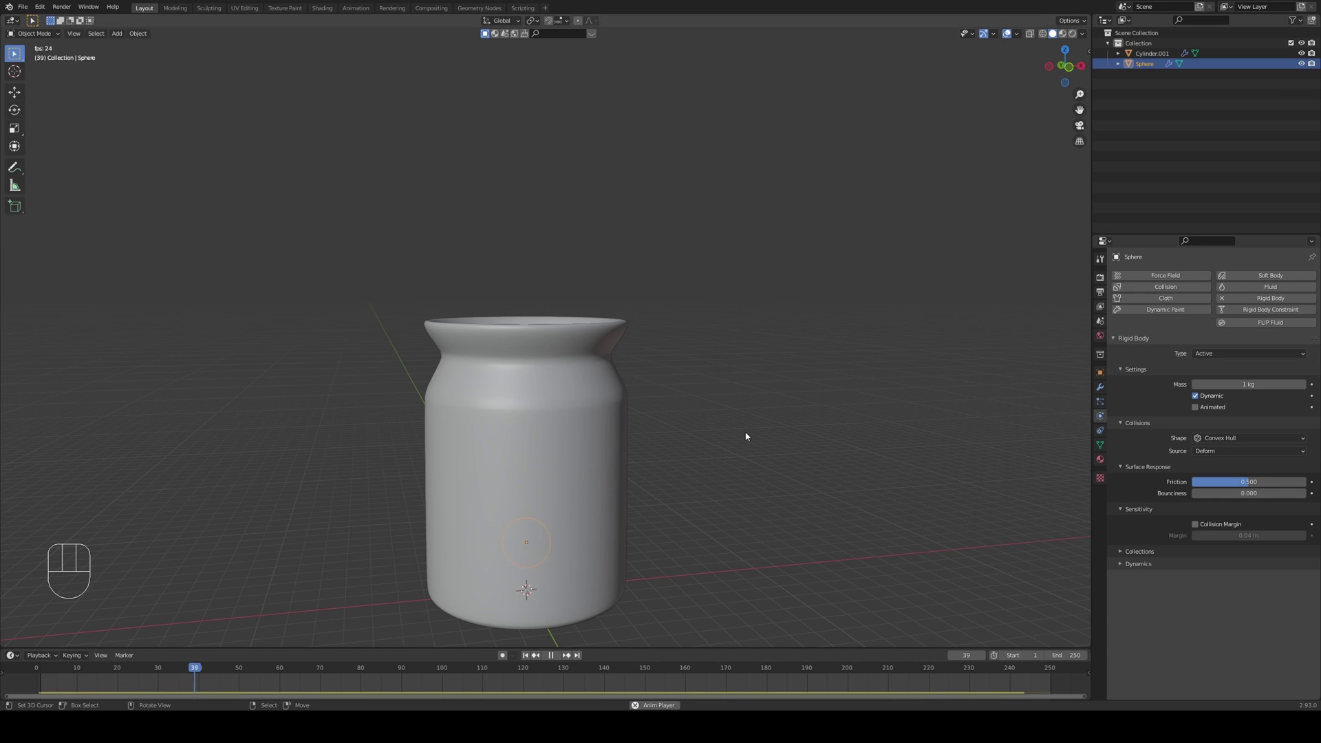
- Watch the eyeball drop into the jar in wireframe, then stop playback at front view
key("z")
left_click_drag(657, 539, 680, 421)
left_click_drag(665, 463, 709, 451)
left_click_drag(638, 489, 628, 517)
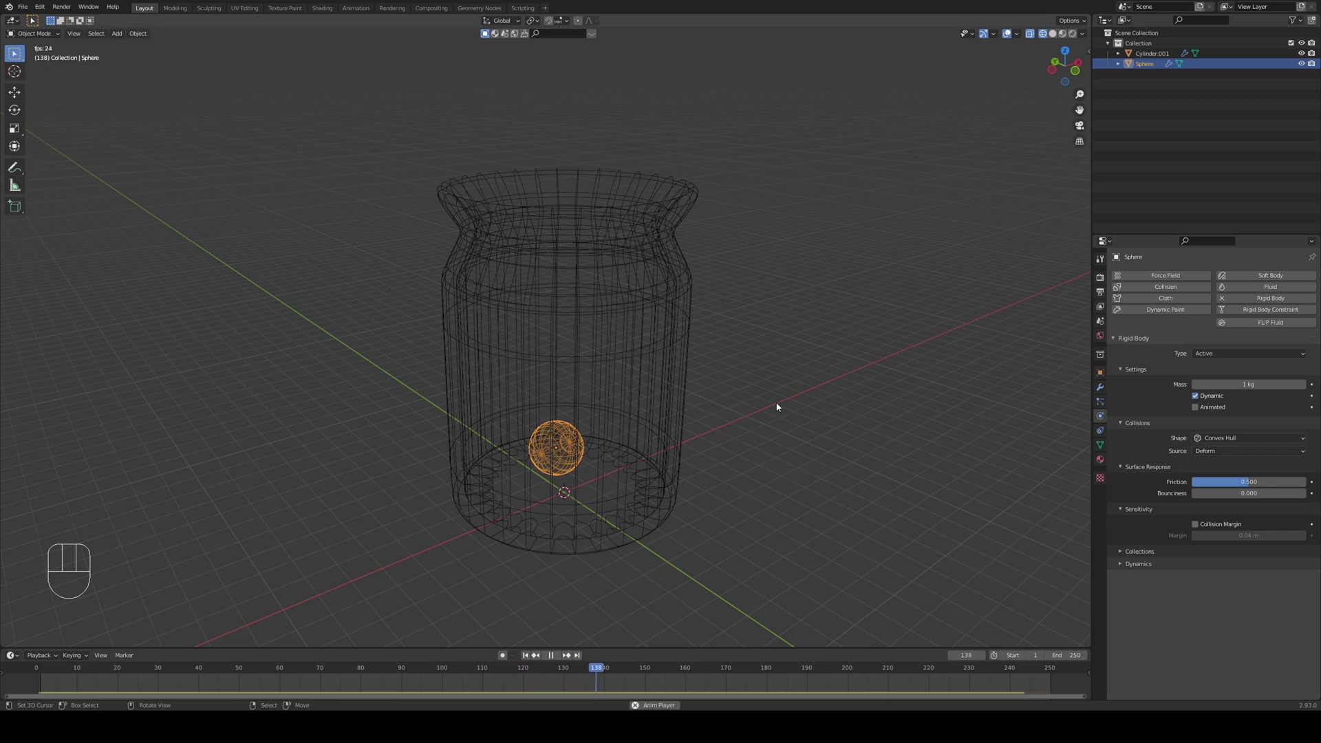
left_click_drag(777, 407, 788, 445)
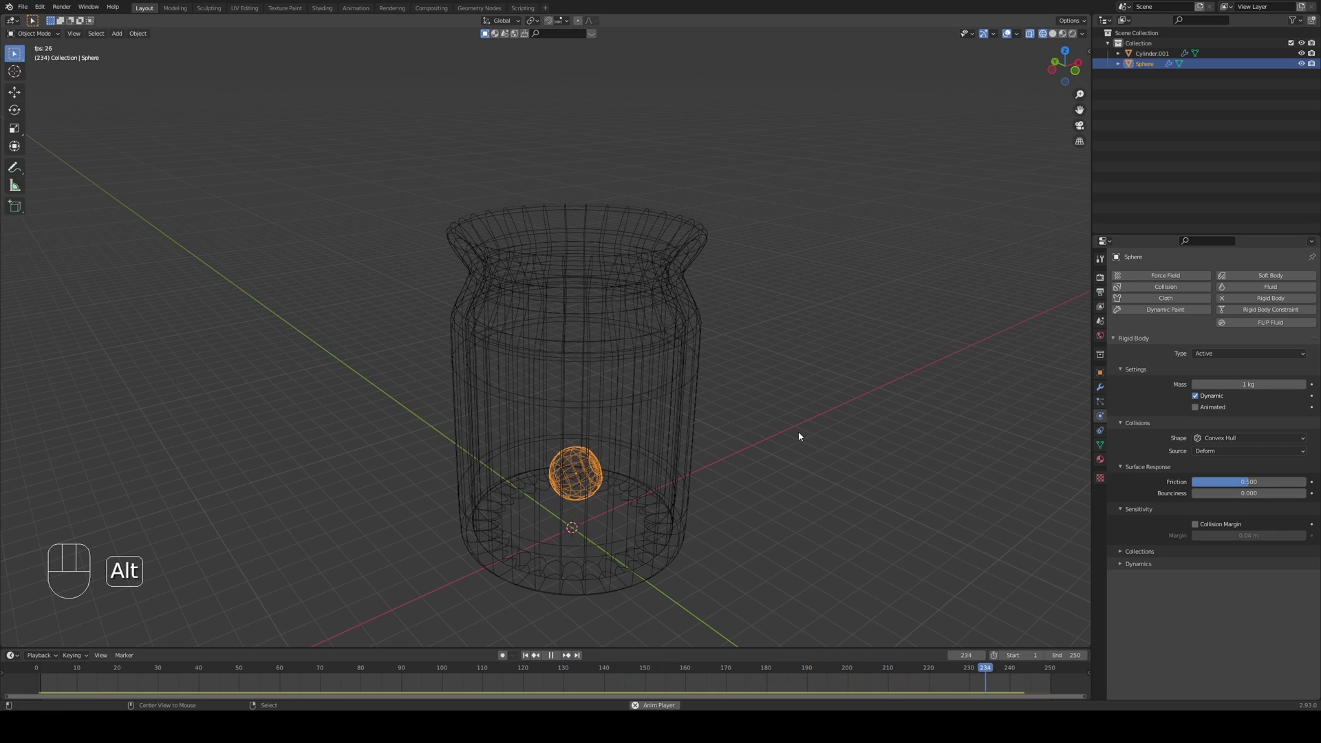
key("alt+a")
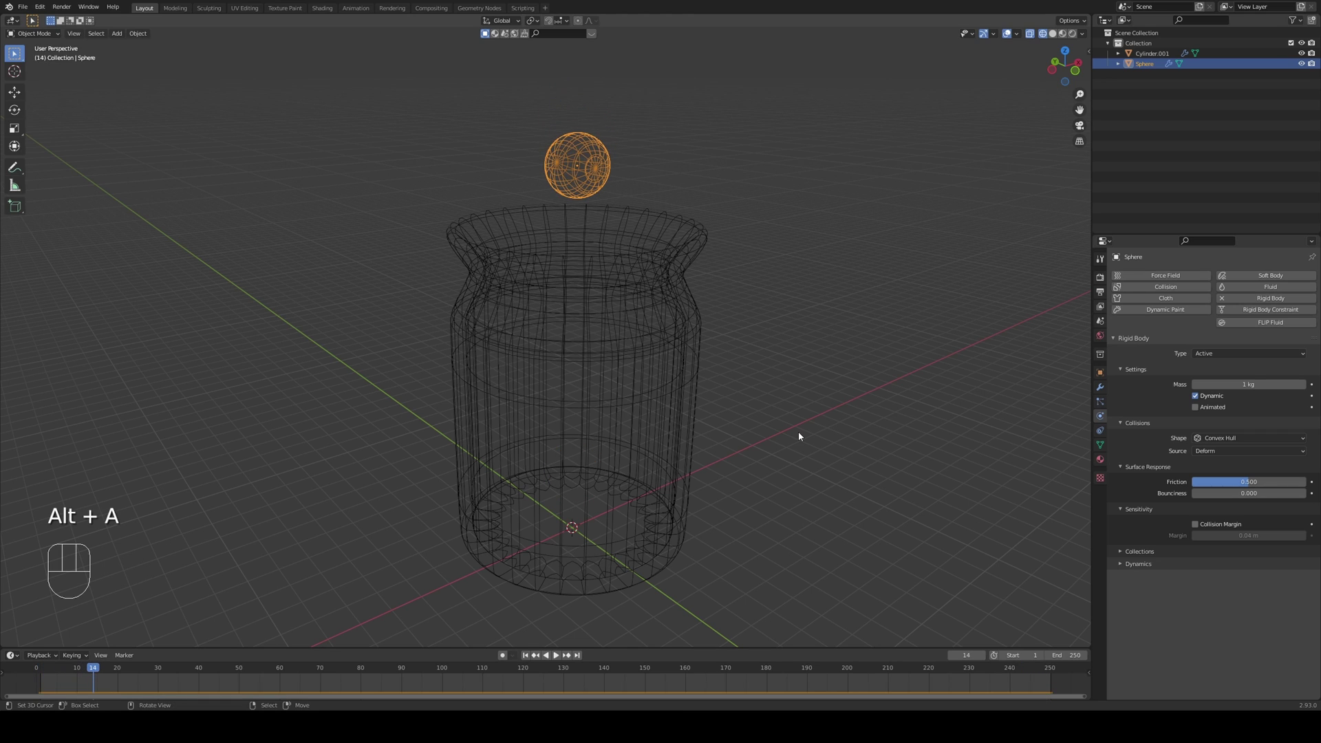
key("KP_1")
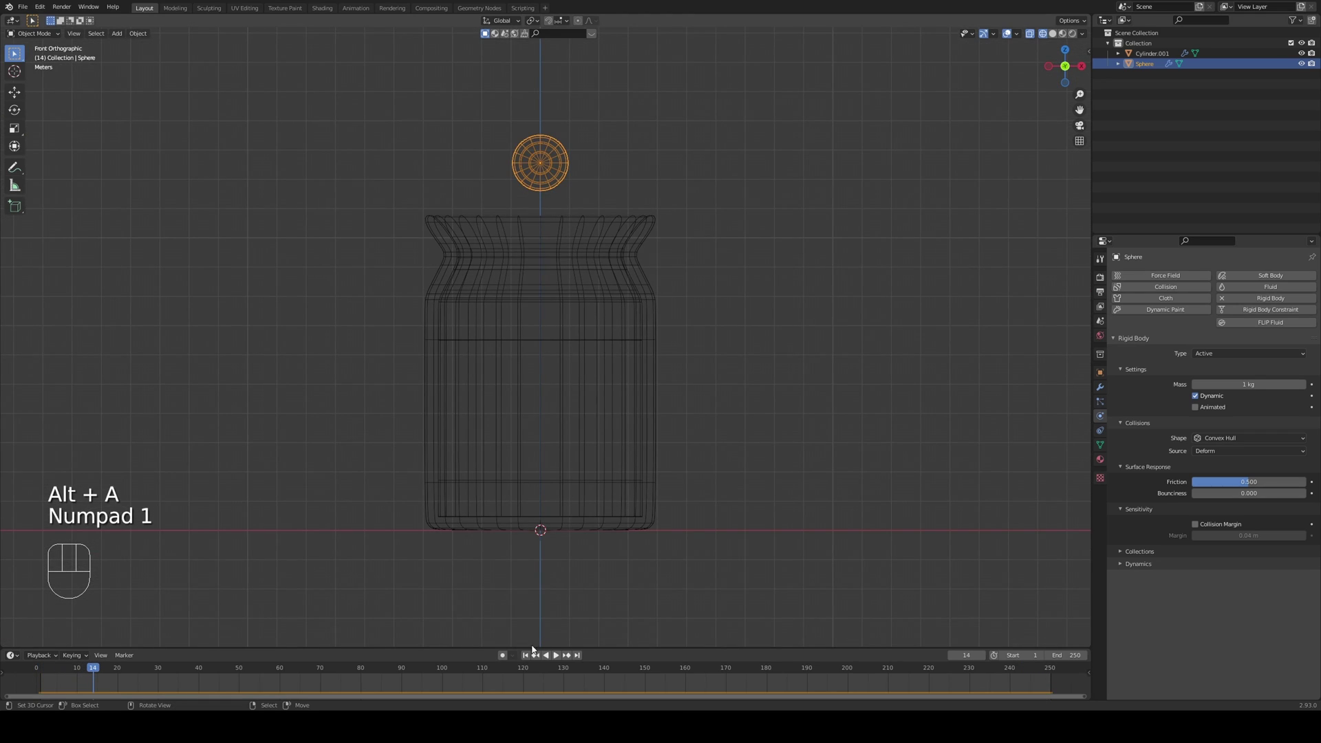
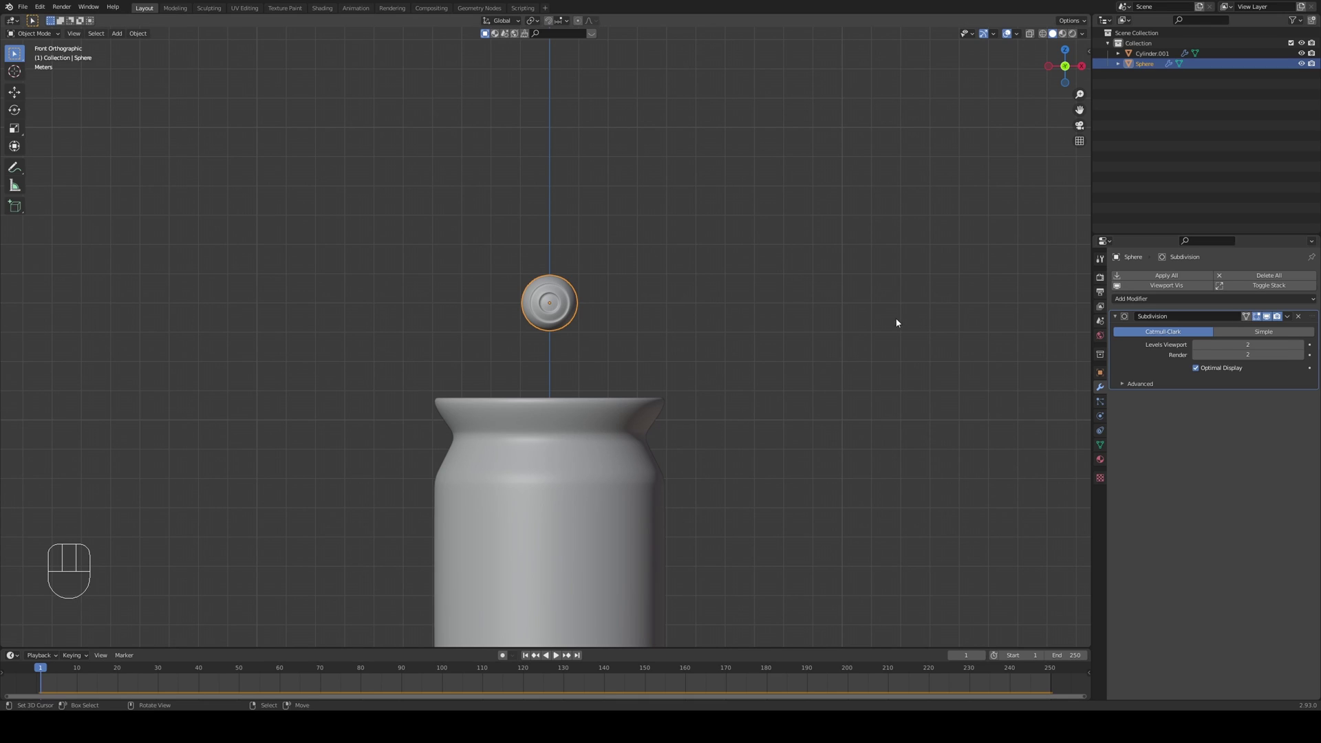
- Delete a temporary duplicate eyeball and set the Subdivision Levels Viewport to 1
key("alt+d")
key("alt+d")
key("x")
right_click(570, 227)
key("x")
right_click(555, 302)
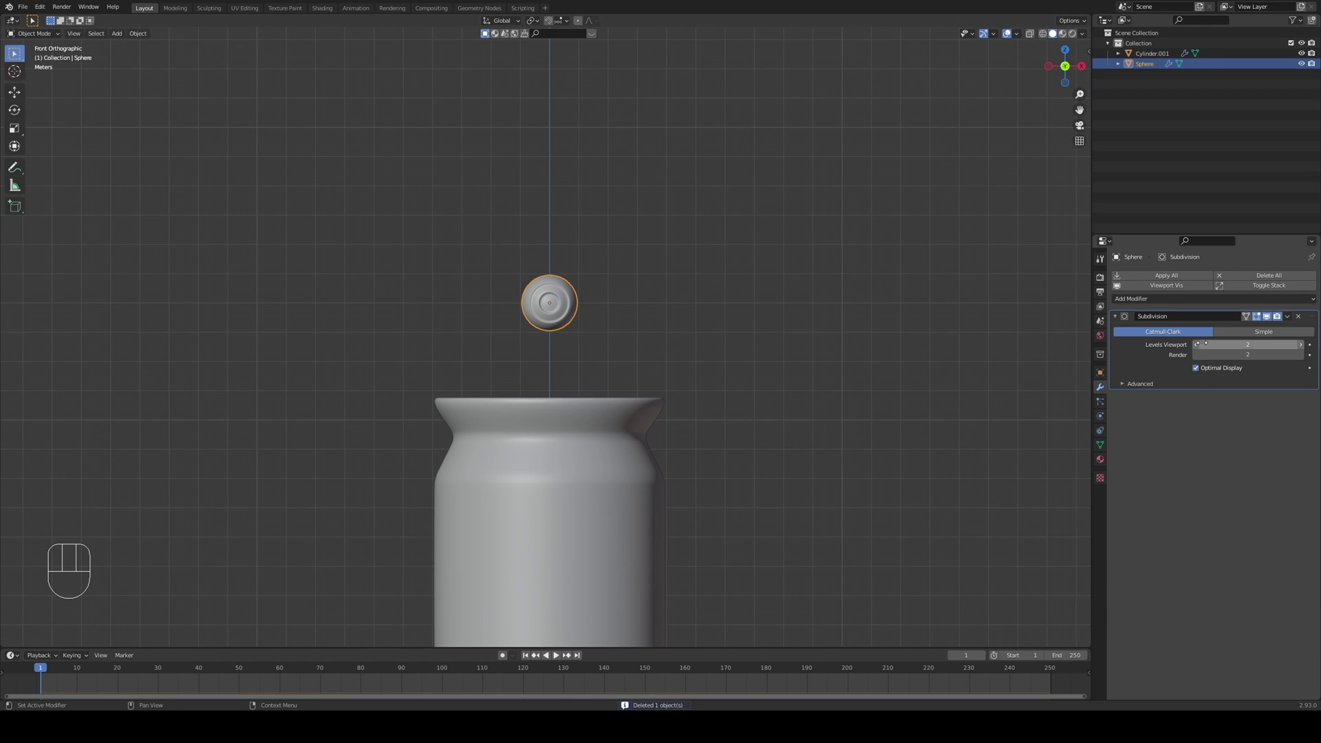
left_click(1198, 349)
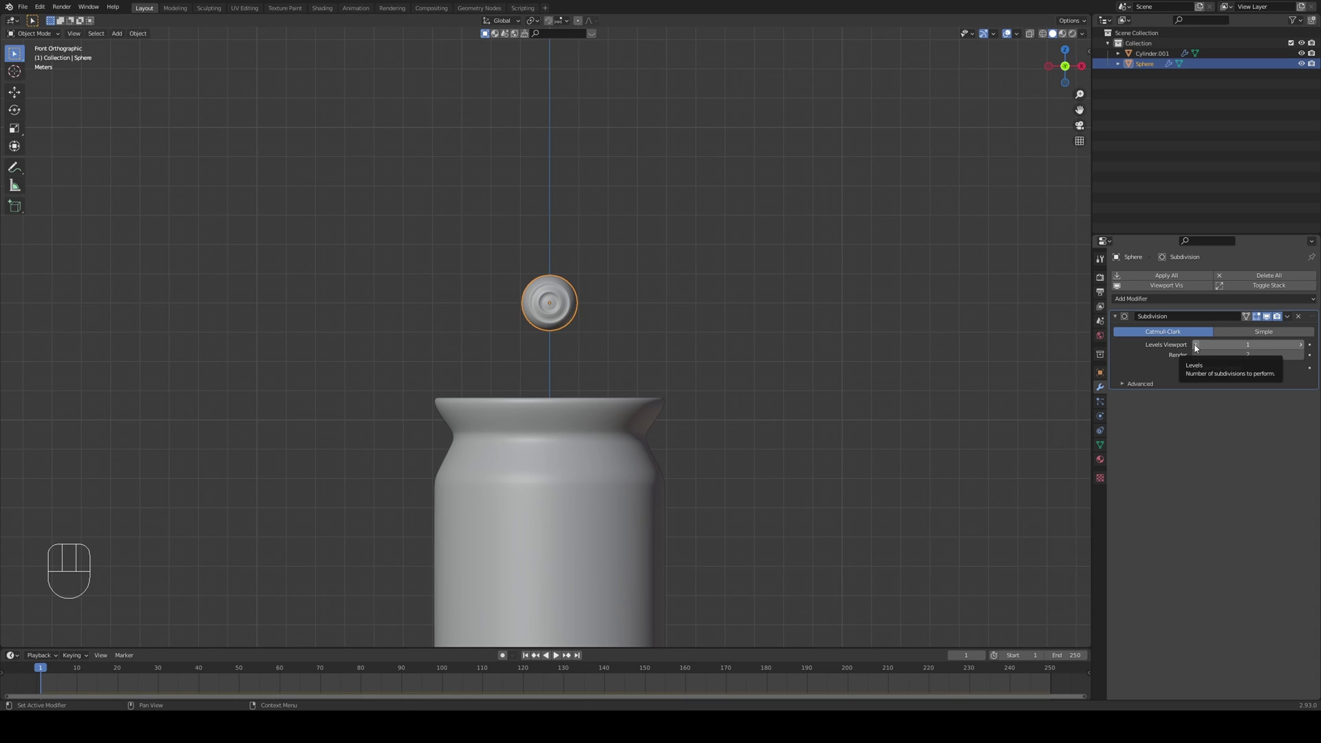
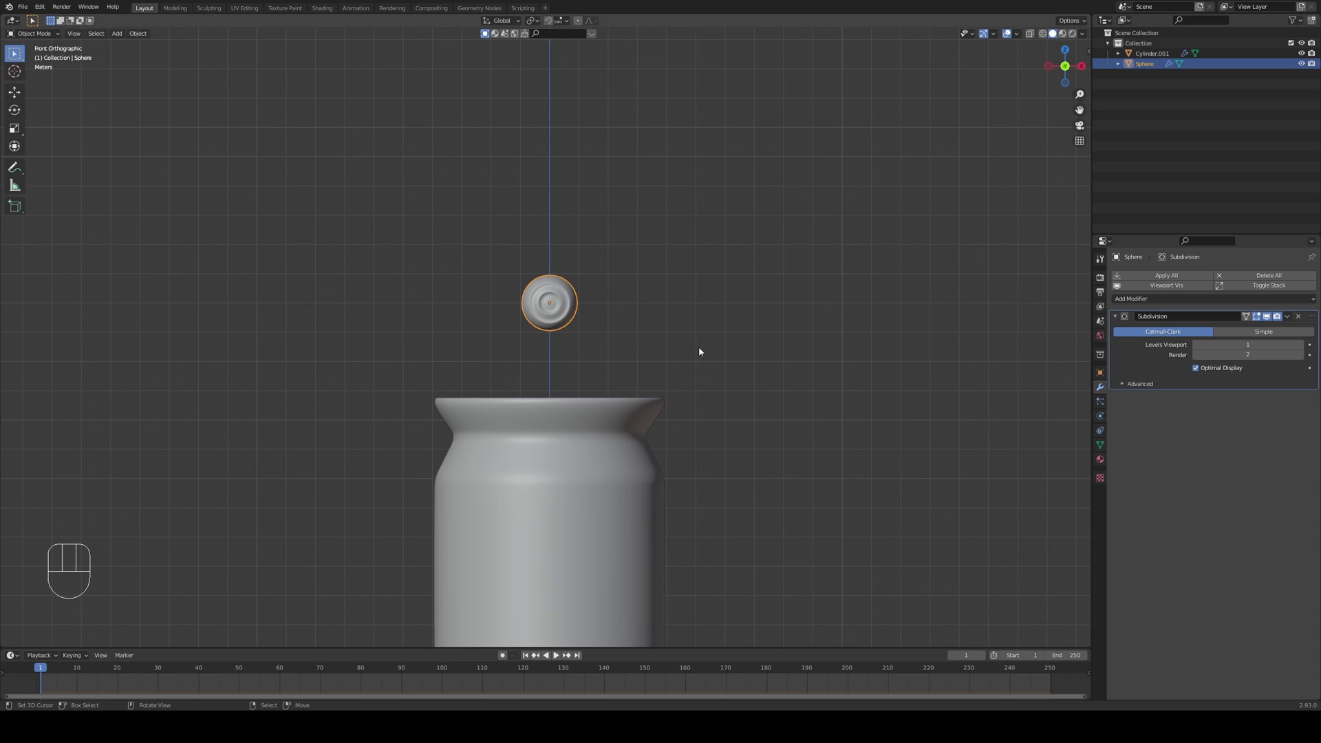
- Add an Array modifier to the eyeball and place it above Subdivision in the stack
left_click_drag(1119, 300, 1095, 330)
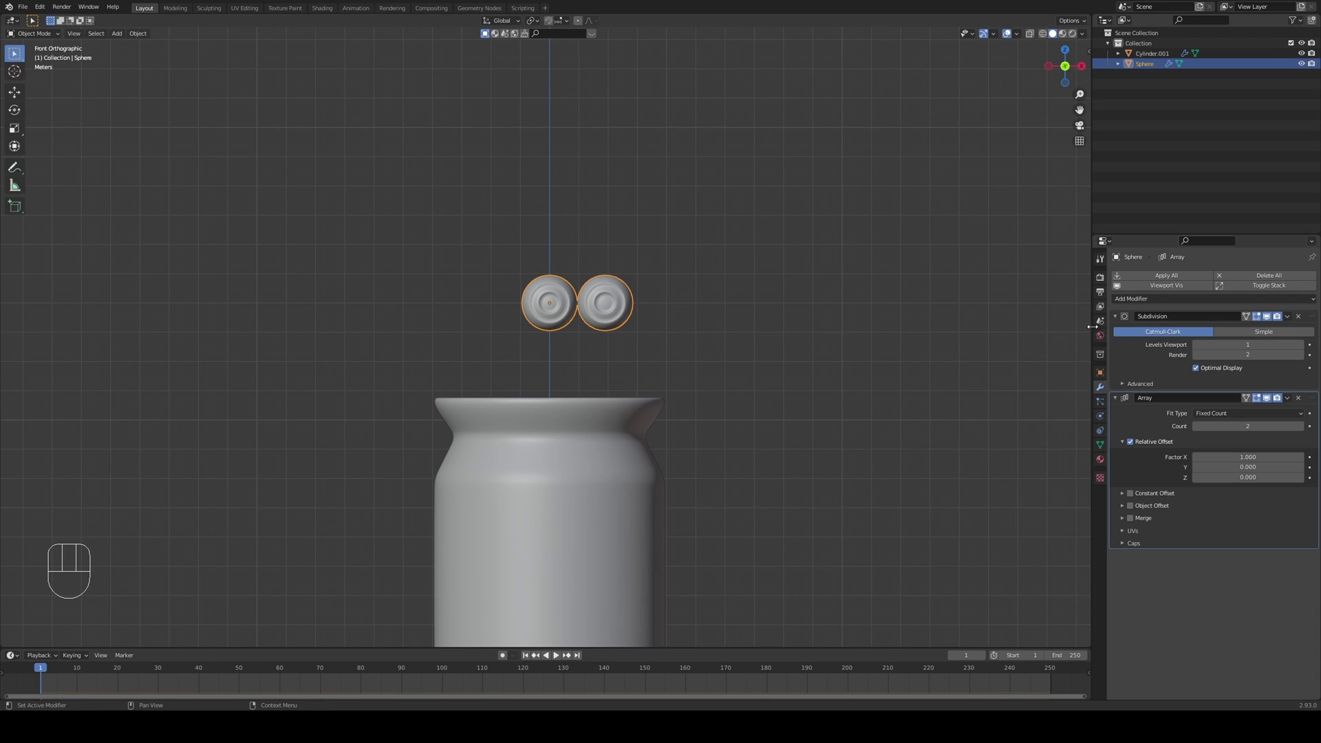
left_click_drag(1311, 319, 1316, 485)
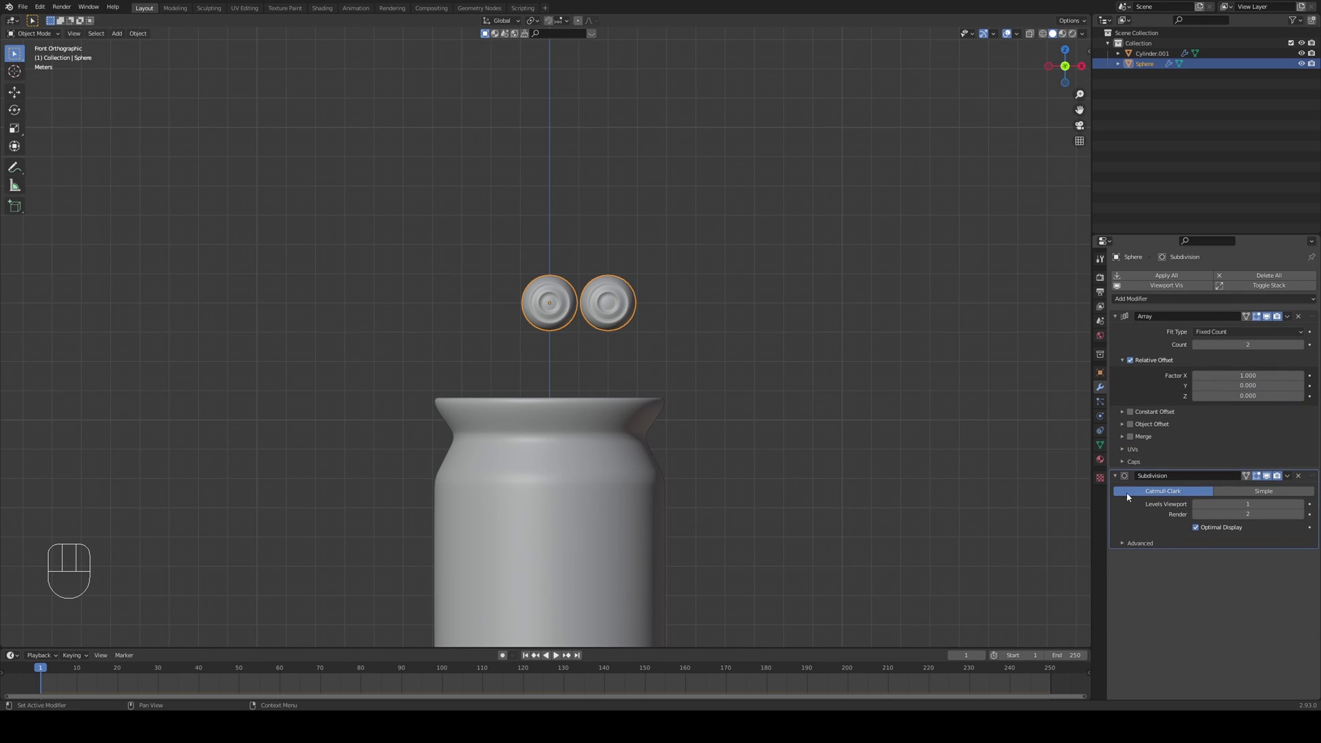
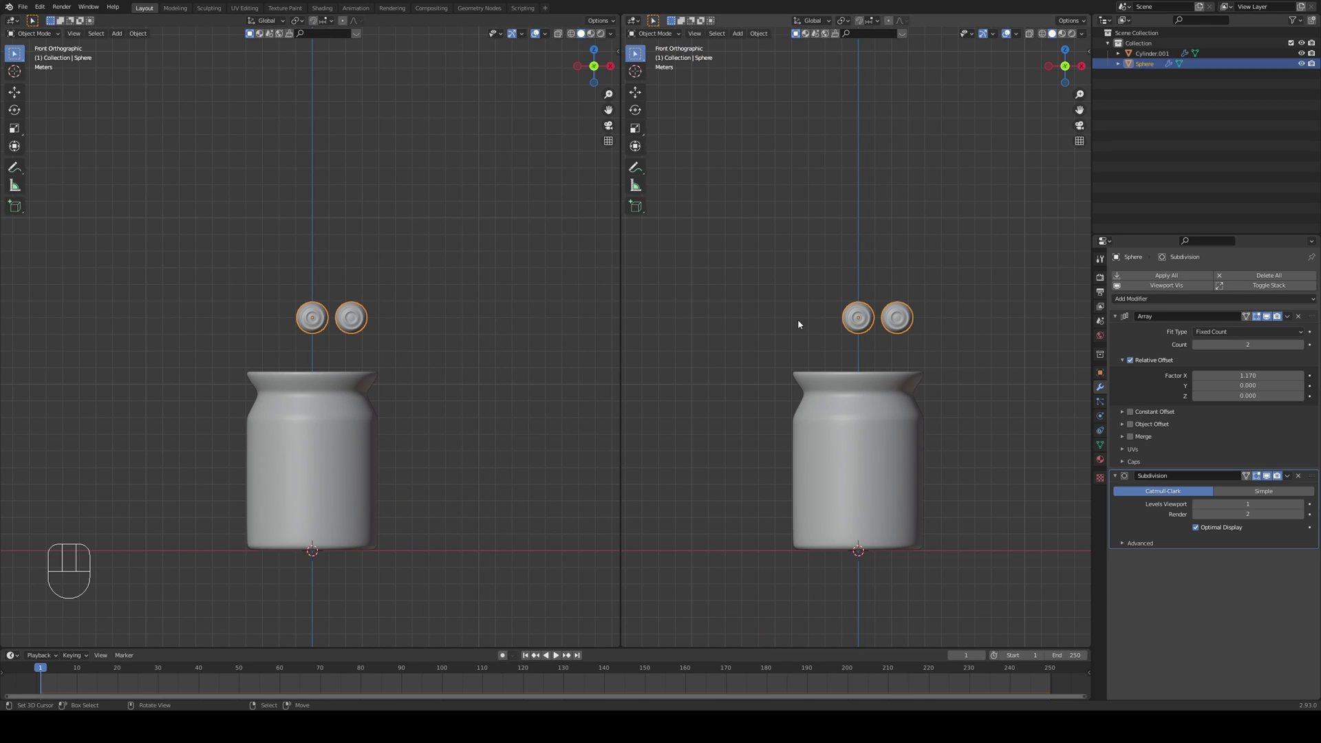
- Move the eyeball pair over the jar centre in top view and widen Array Factor X to 1.55
key("KP_7")
left_click_drag(855, 393, 866, 376)
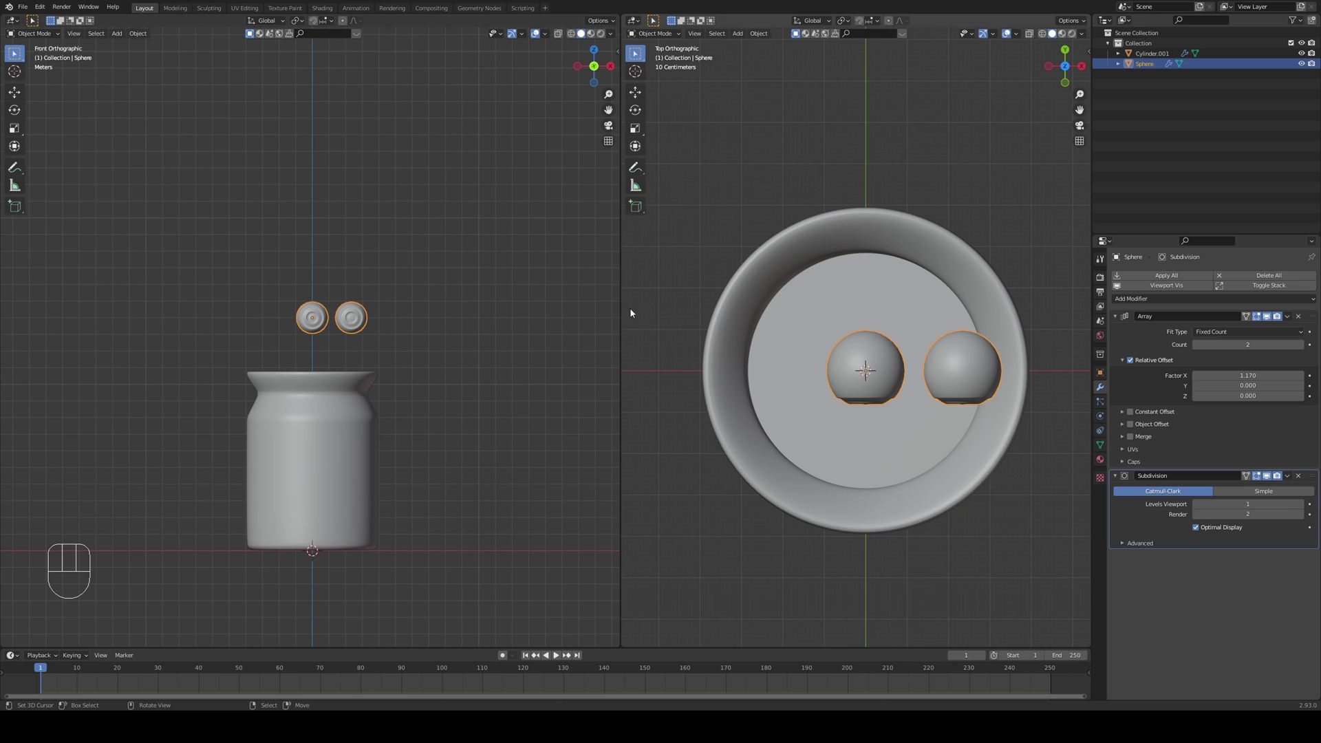
key("g")
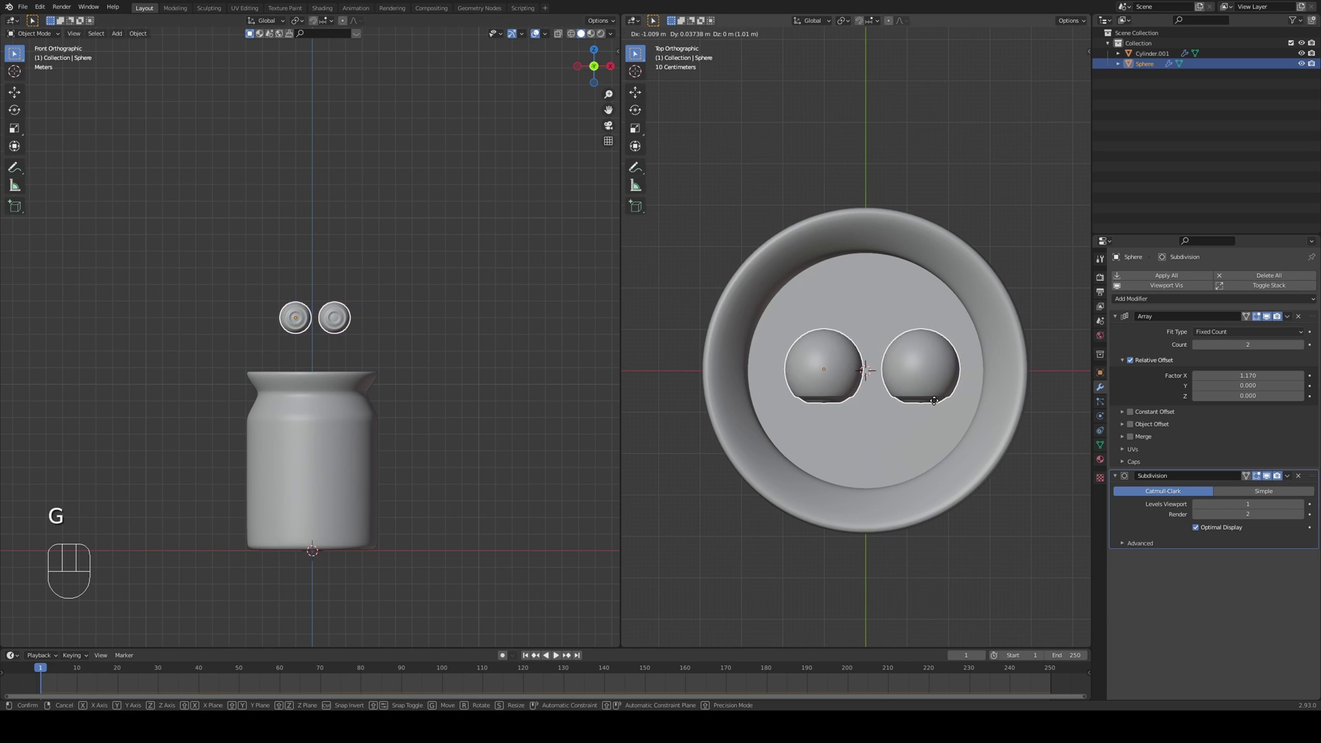
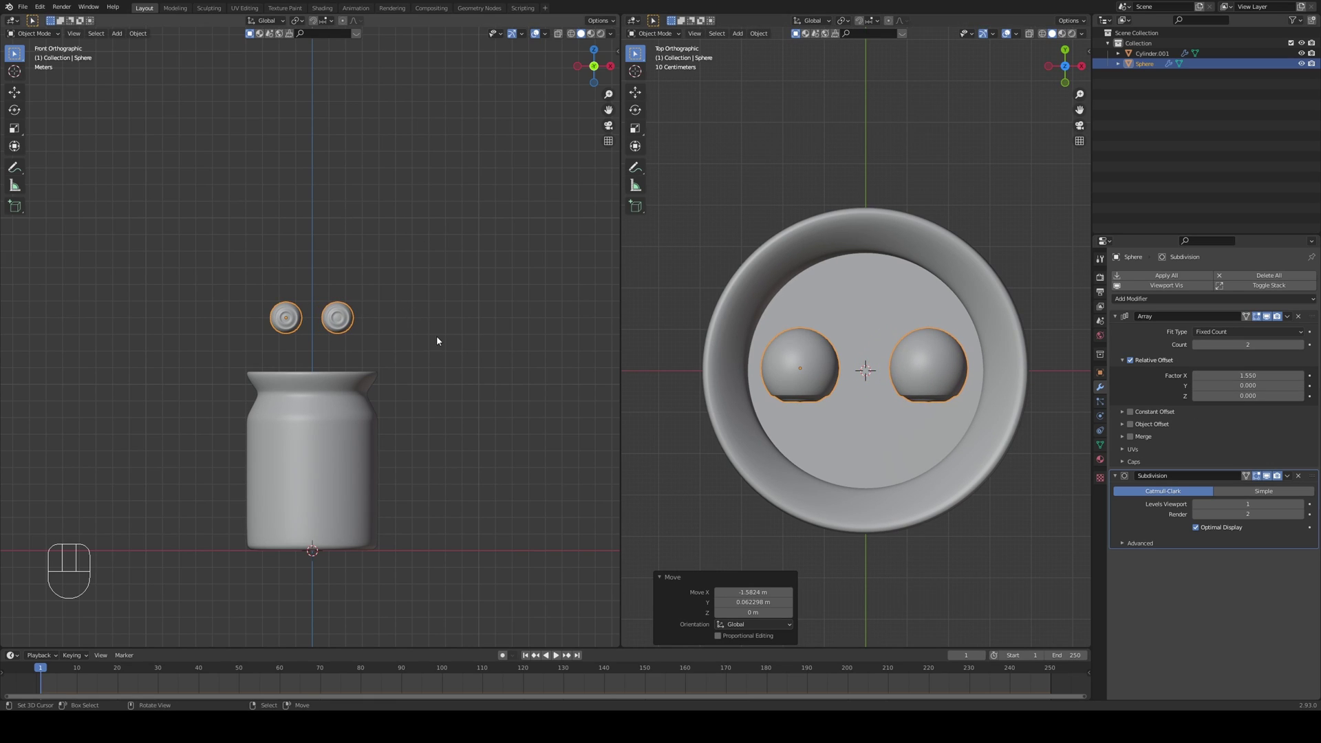
left_click(1149, 340)
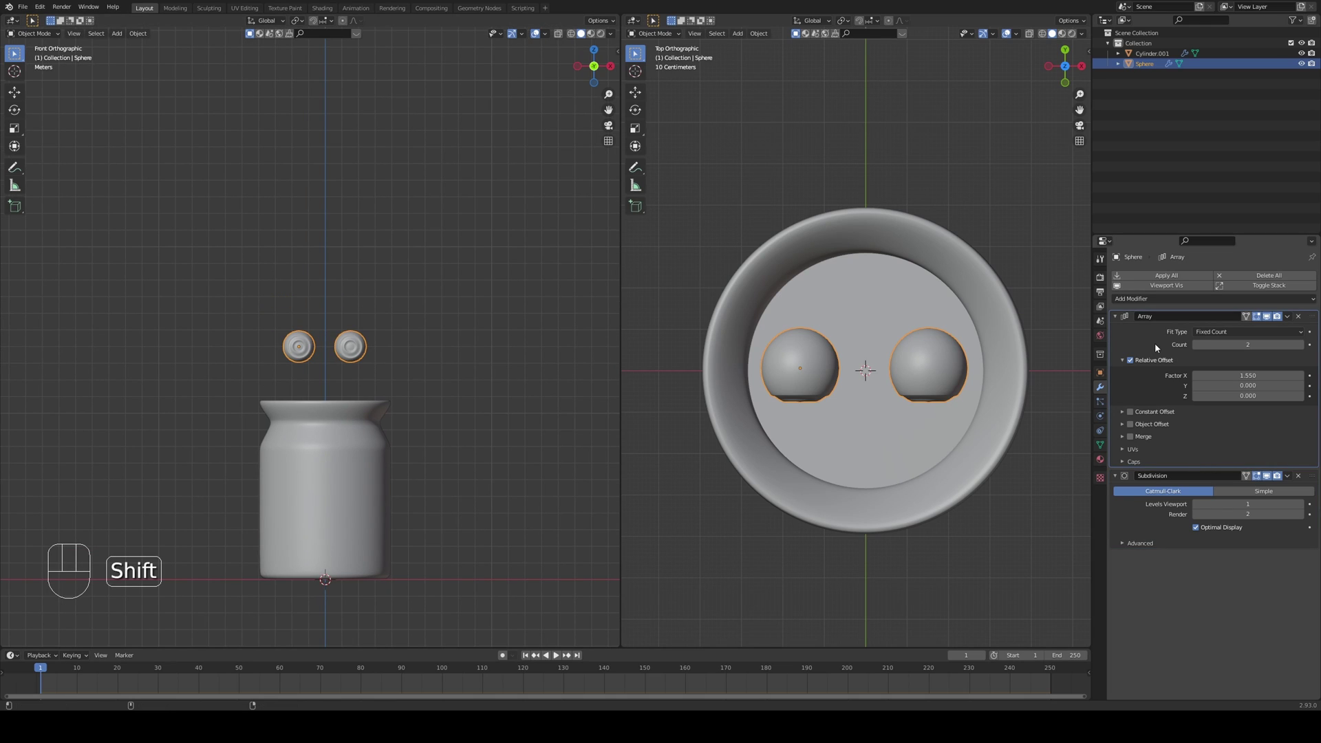
- Duplicate the Array for offsets Y 1.32 and Z 1.46, fit the grid to the jar and apply transforms
key("shift+d")
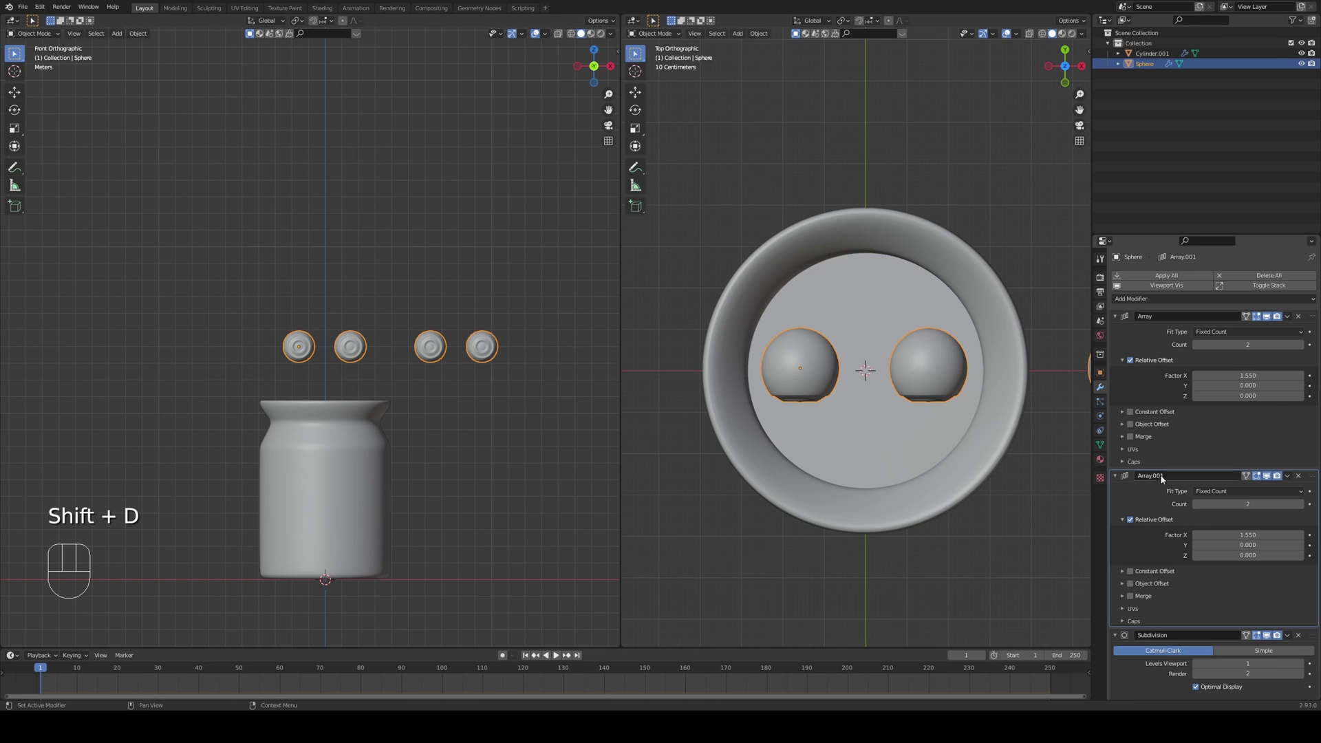
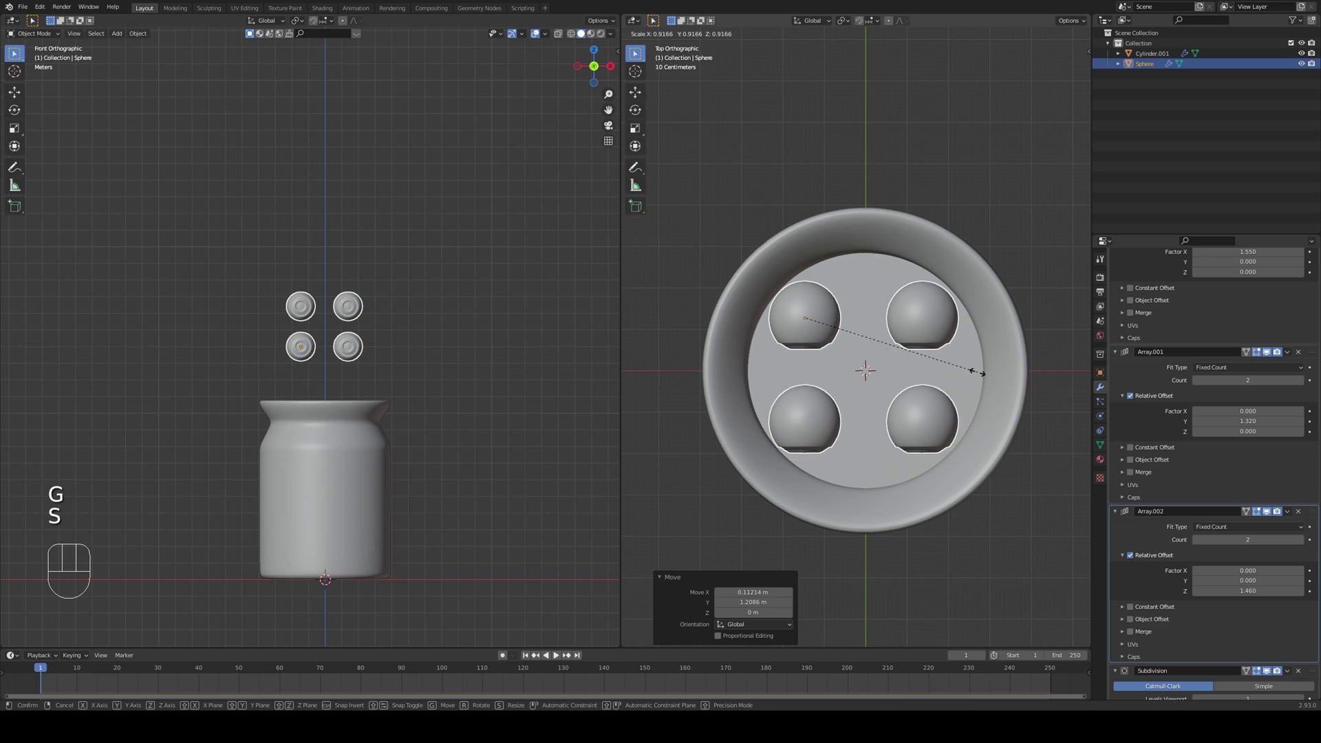
key("g")
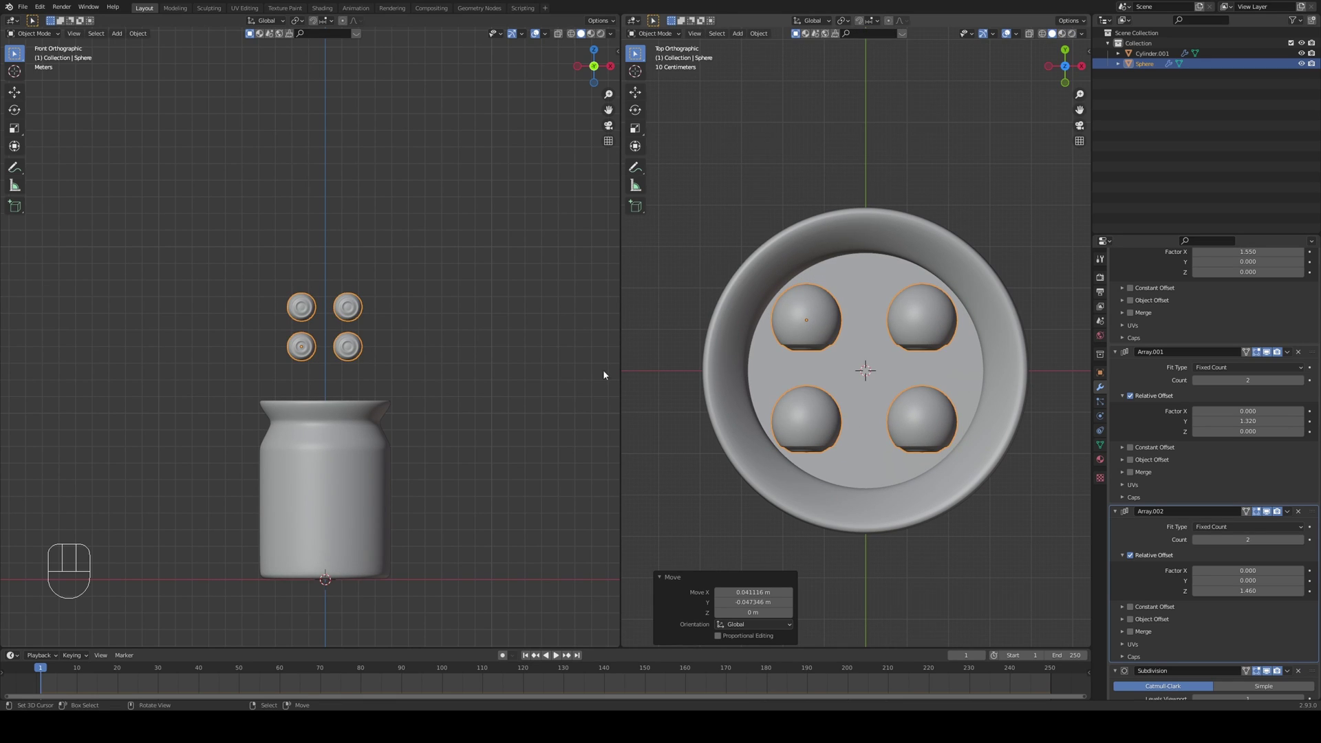
left_click_drag(377, 356, 406, 358)
key("ctrl+a")
left_click_drag(407, 364, 347, 376)
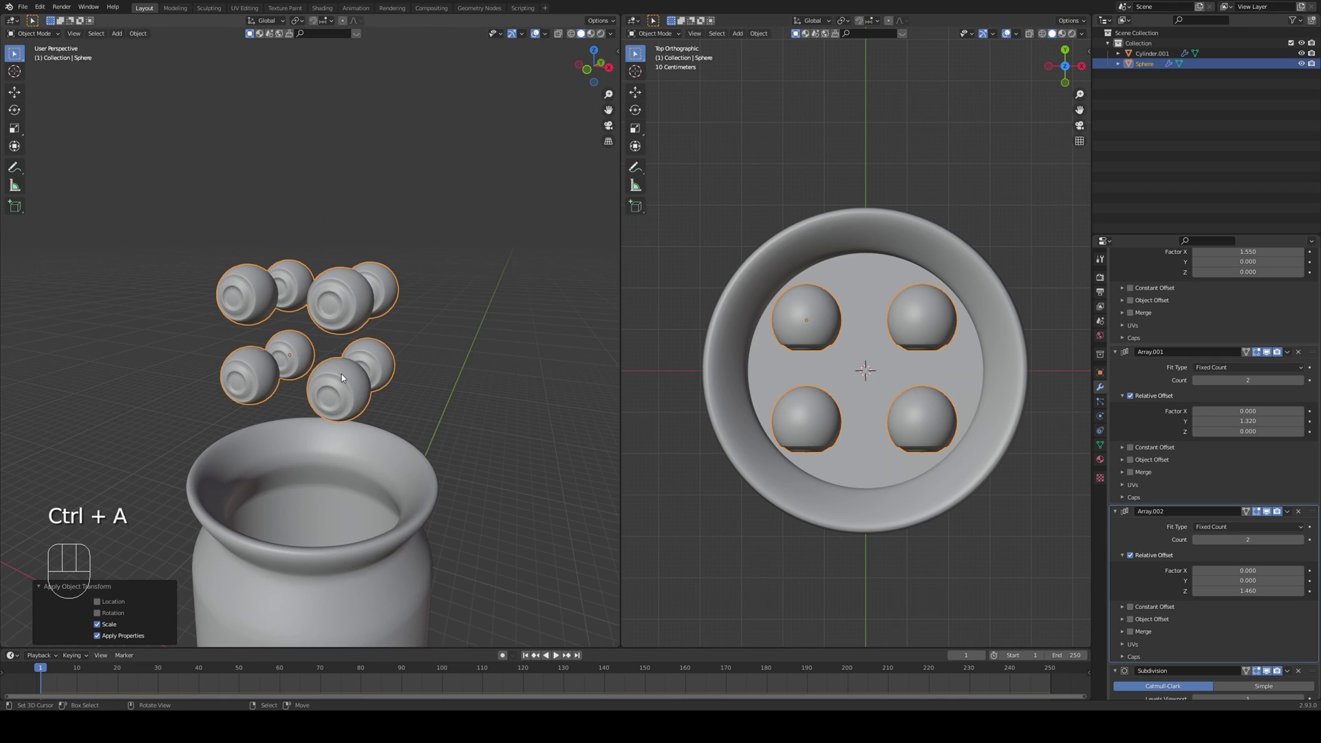
- Play the drop of the sphere grid into the jar, then raise the vertical Array Count for more layers
left_click_drag(339, 396, 420, 405)
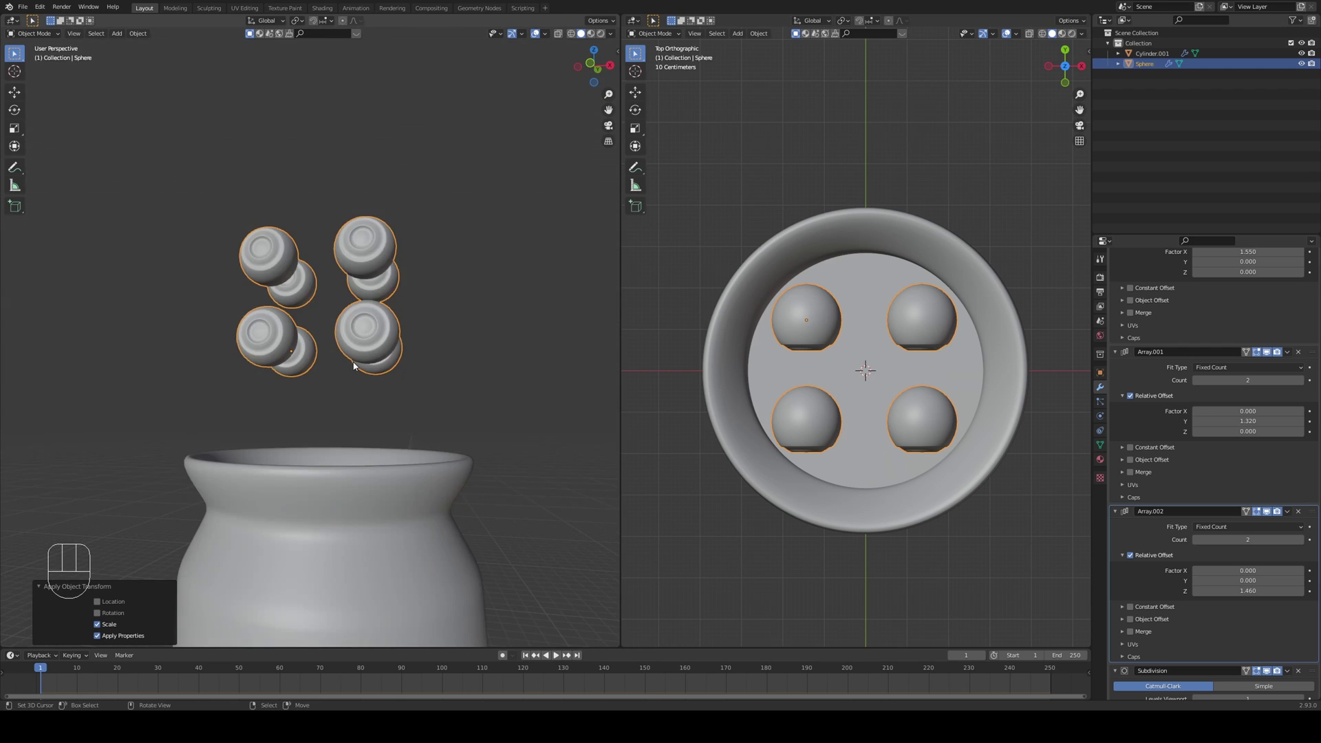
key("KP_1")
left_click_drag(396, 395, 418, 419)
key("alt+a")
left_click_drag(434, 448, 382, 352)
key("z")
left_click_drag(401, 457, 398, 409)
left_click_drag(399, 406, 444, 412)
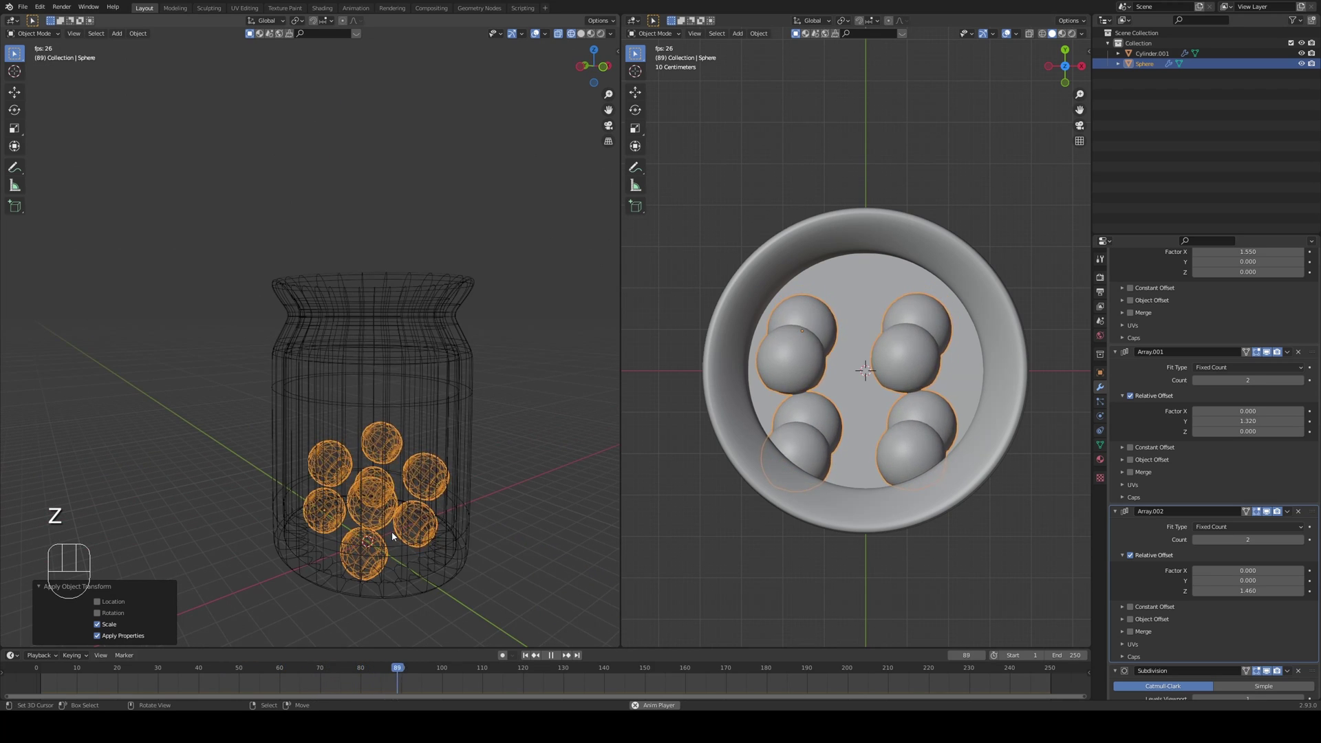
left_click_drag(381, 524, 381, 444)
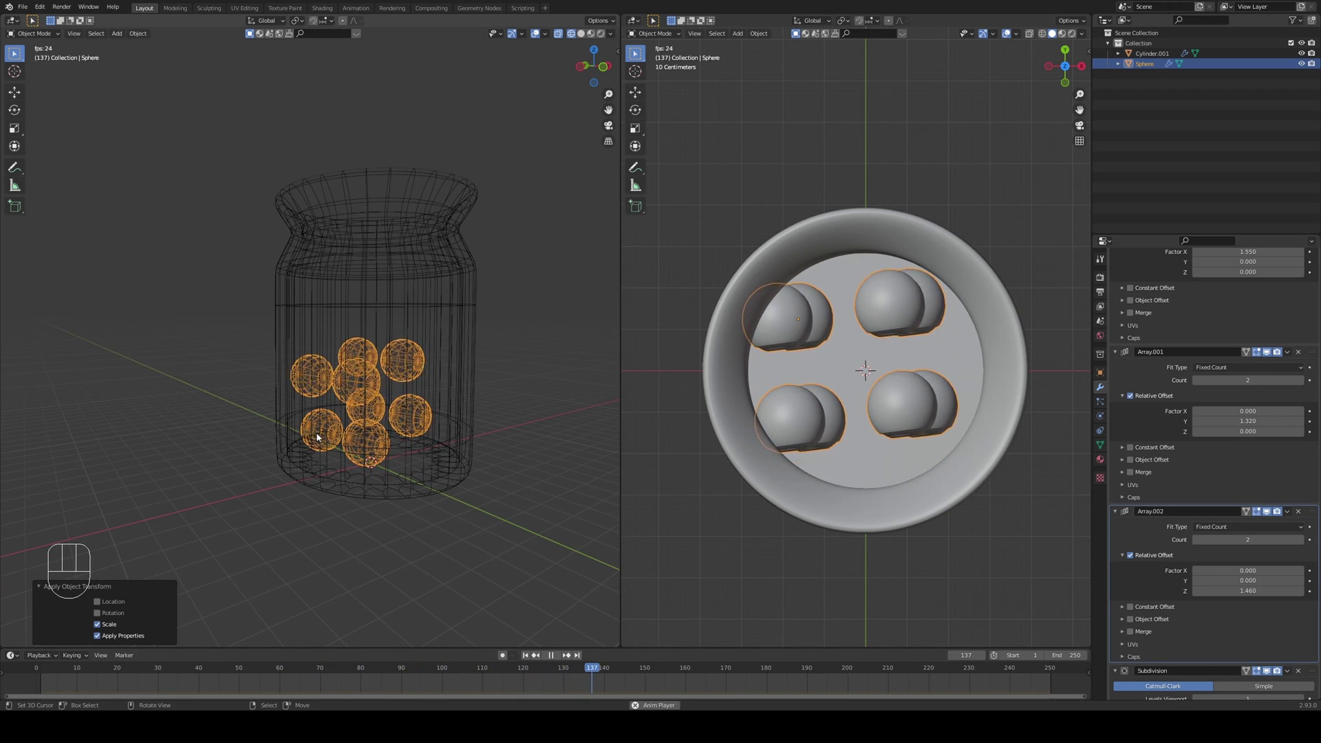
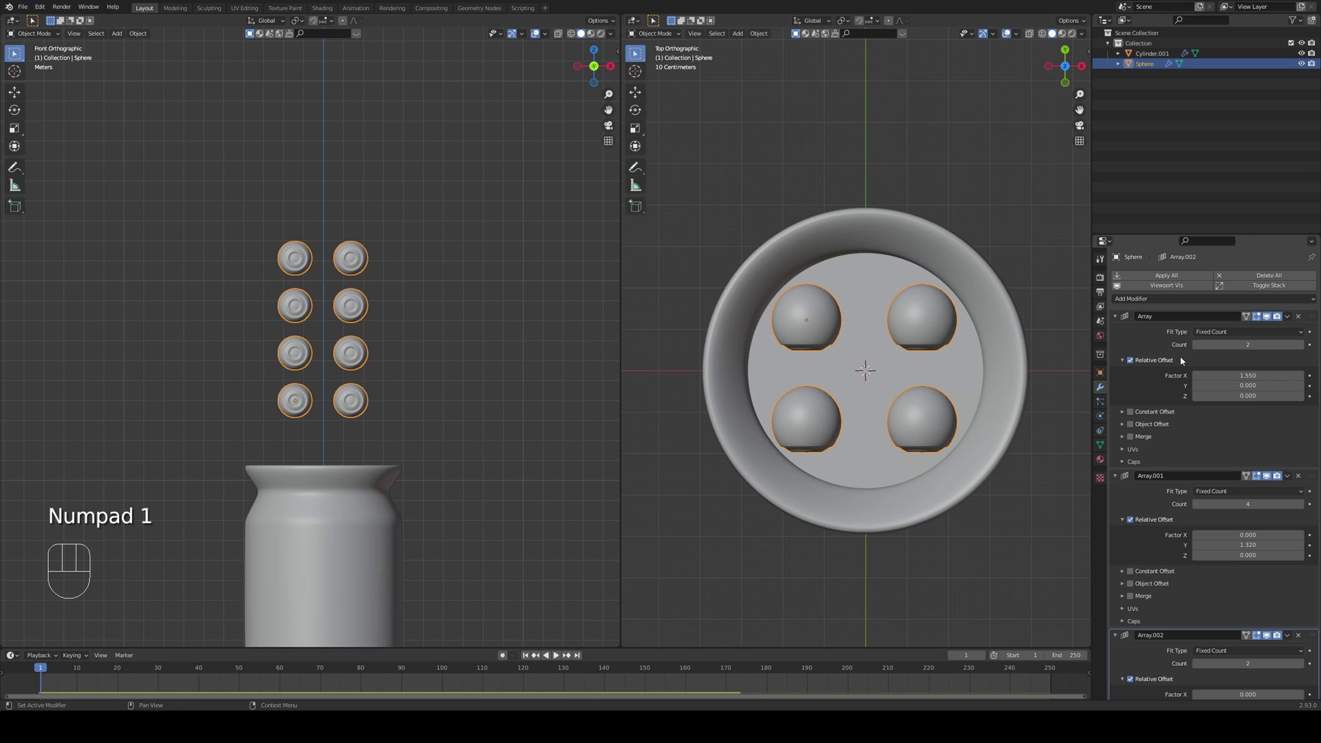
- Apply all three Array modifiers to the sphere stack
left_click(1135, 336)
key("ctrl+a")
key("ctrl+a")
key("ctrl+a")
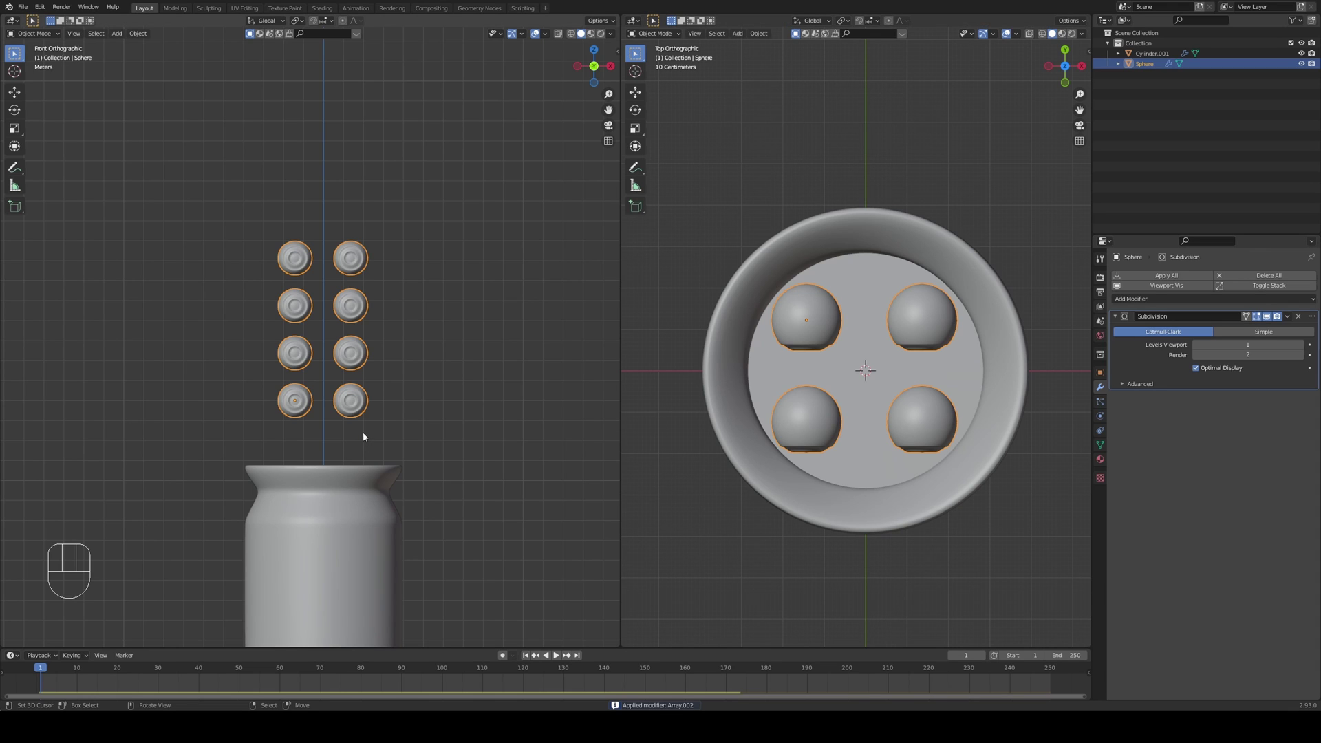
left_click_drag(366, 435, 413, 435)
- Separate the mesh by loose parts into sixteen individual sphere objects
key("Tab")
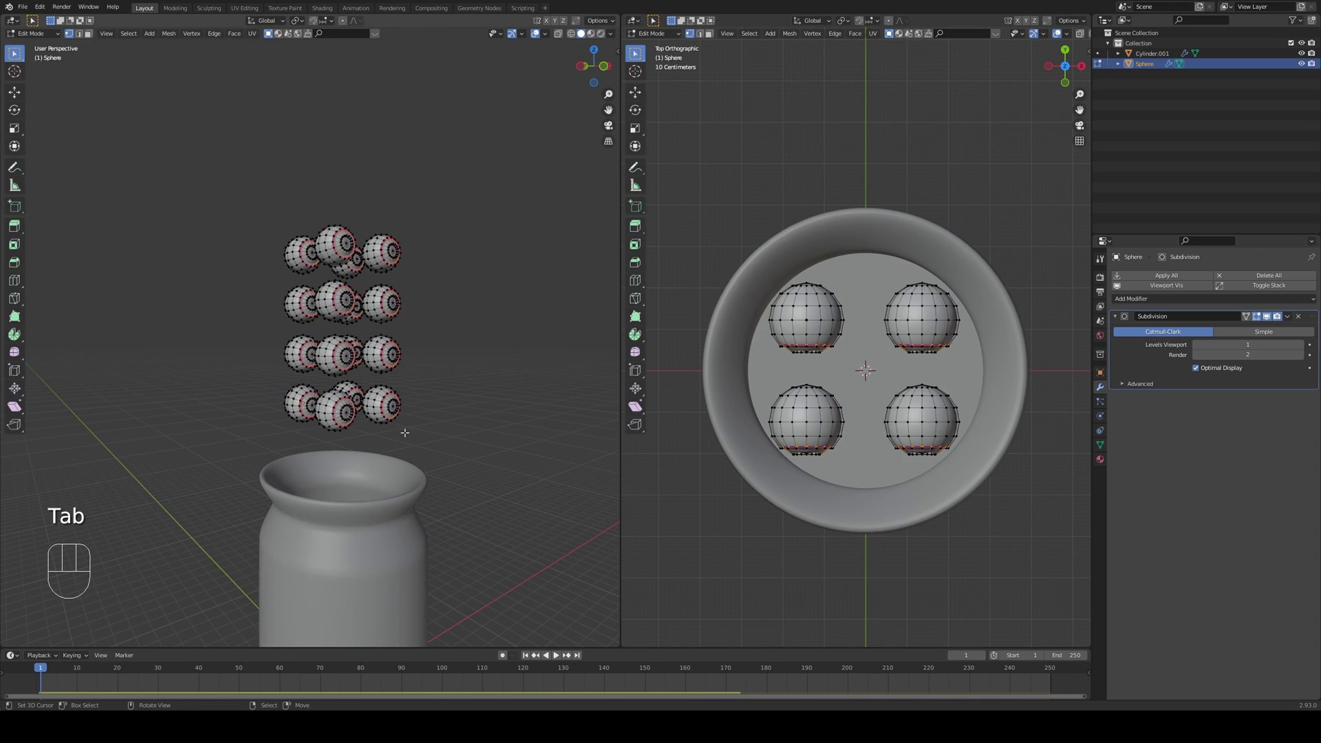
key("a")
key("a")
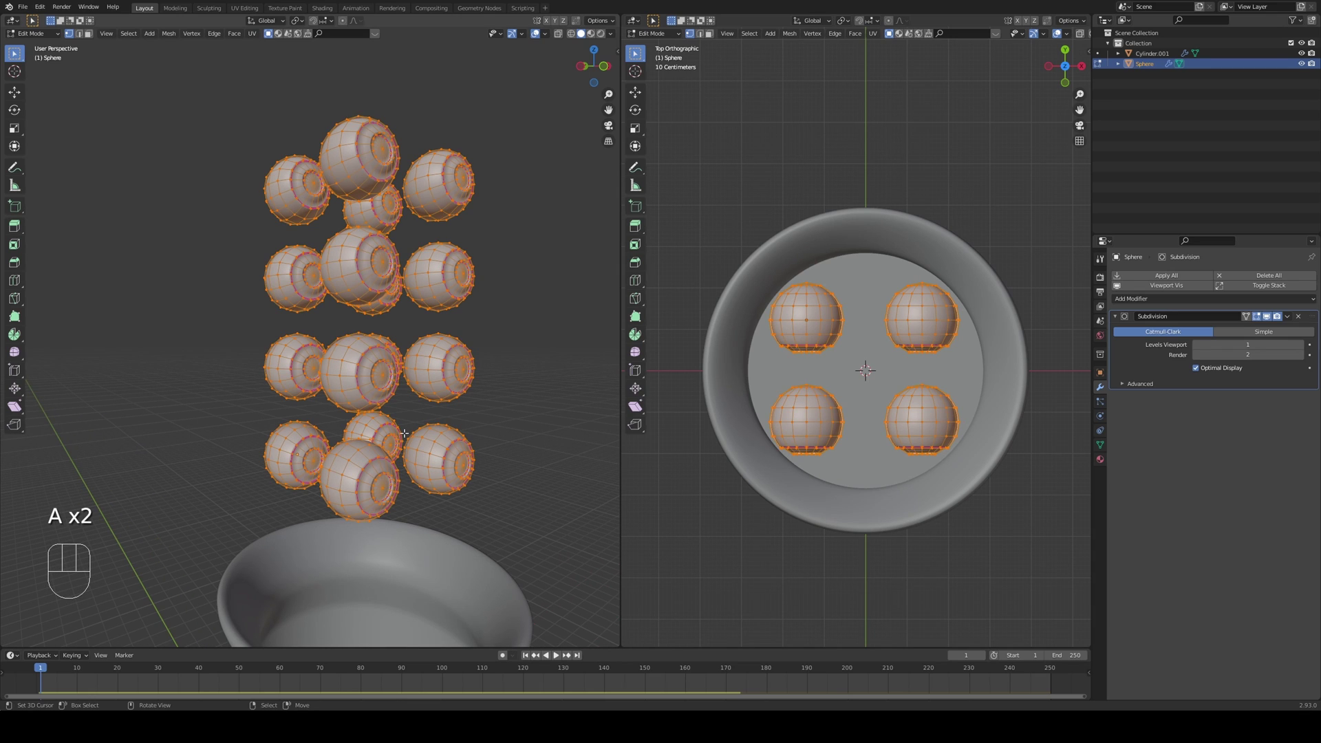
key("p")
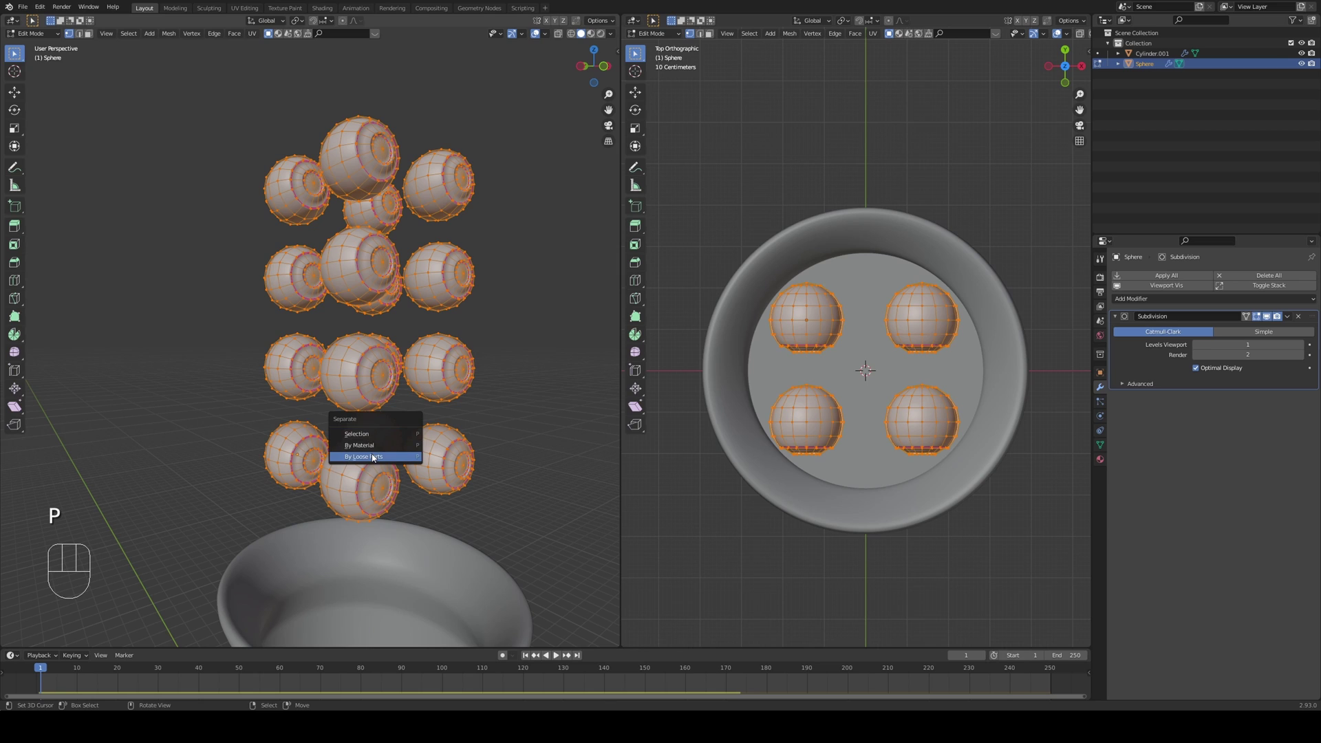
key("Tab")
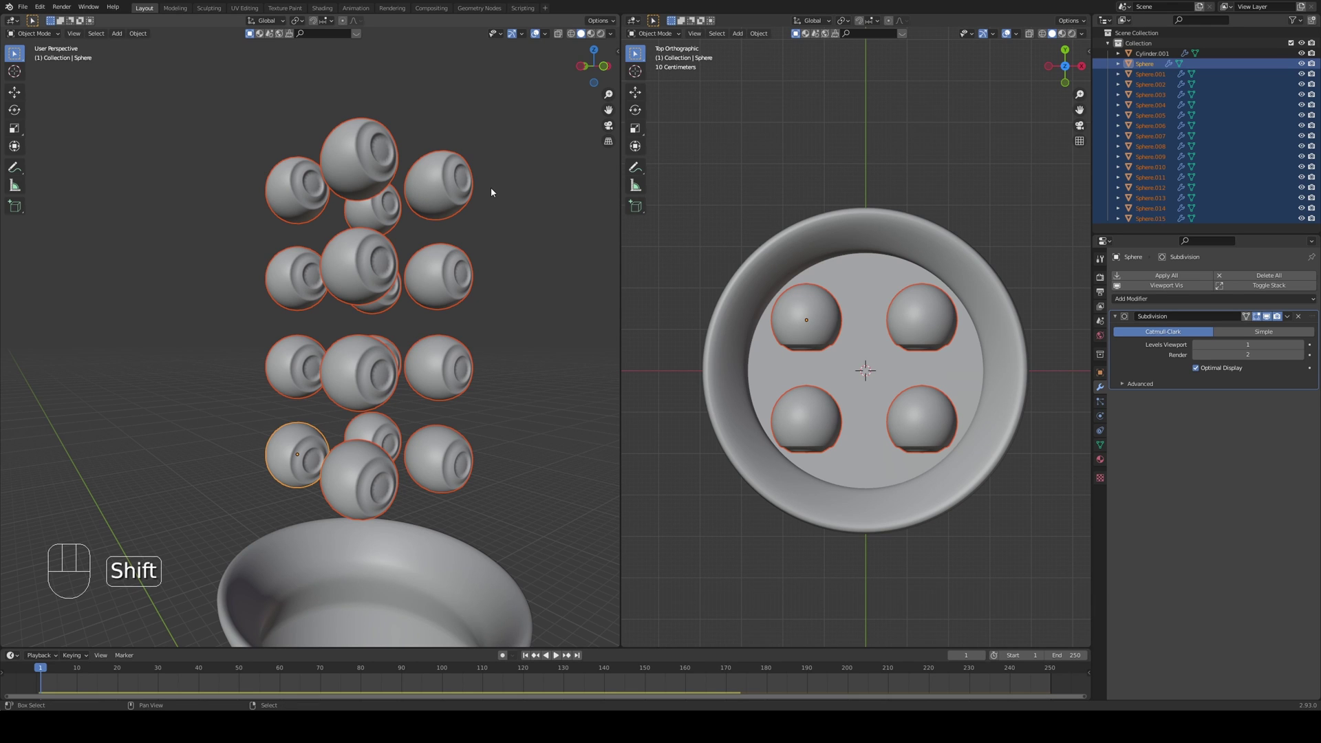
- Set each sphere's origin to its geometry and bring up the command search in front view
key("ctrl+shift+alt+c")
left_click_drag(602, 355, 564, 359)
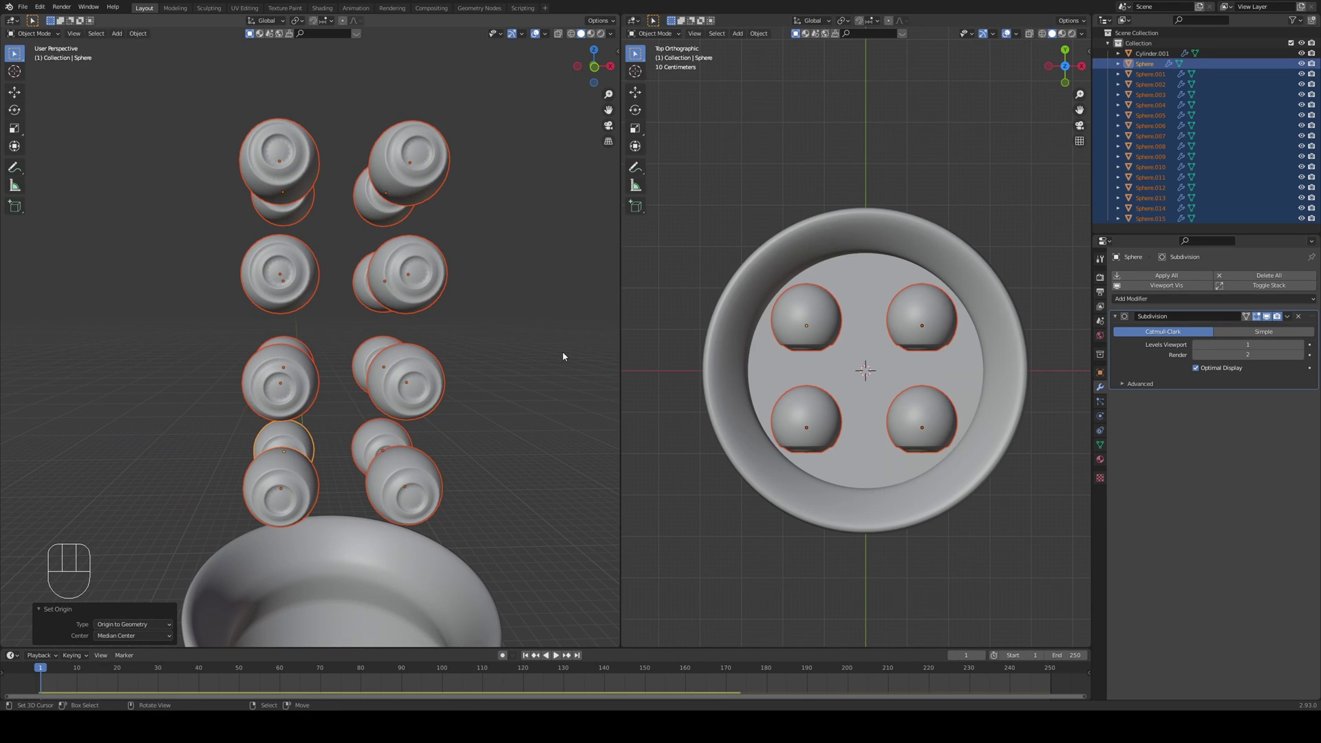
key("KP_1")
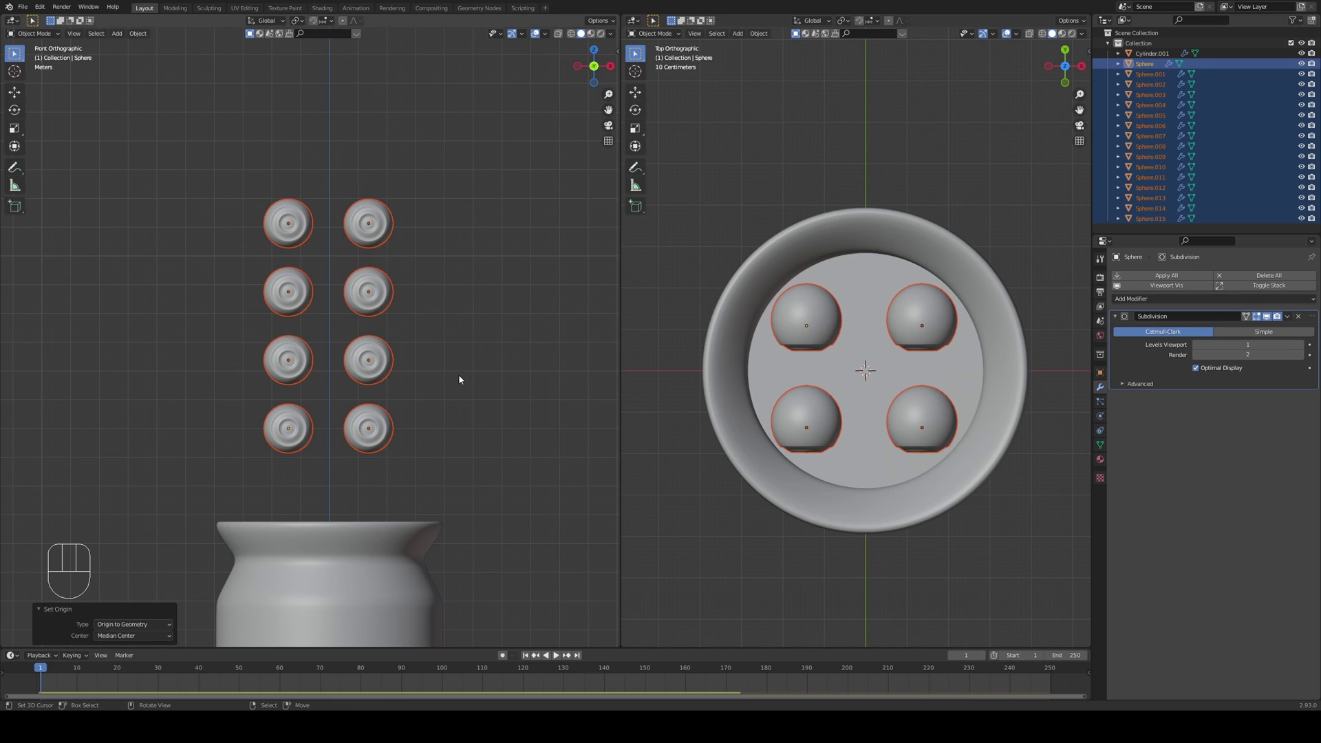
key("space")
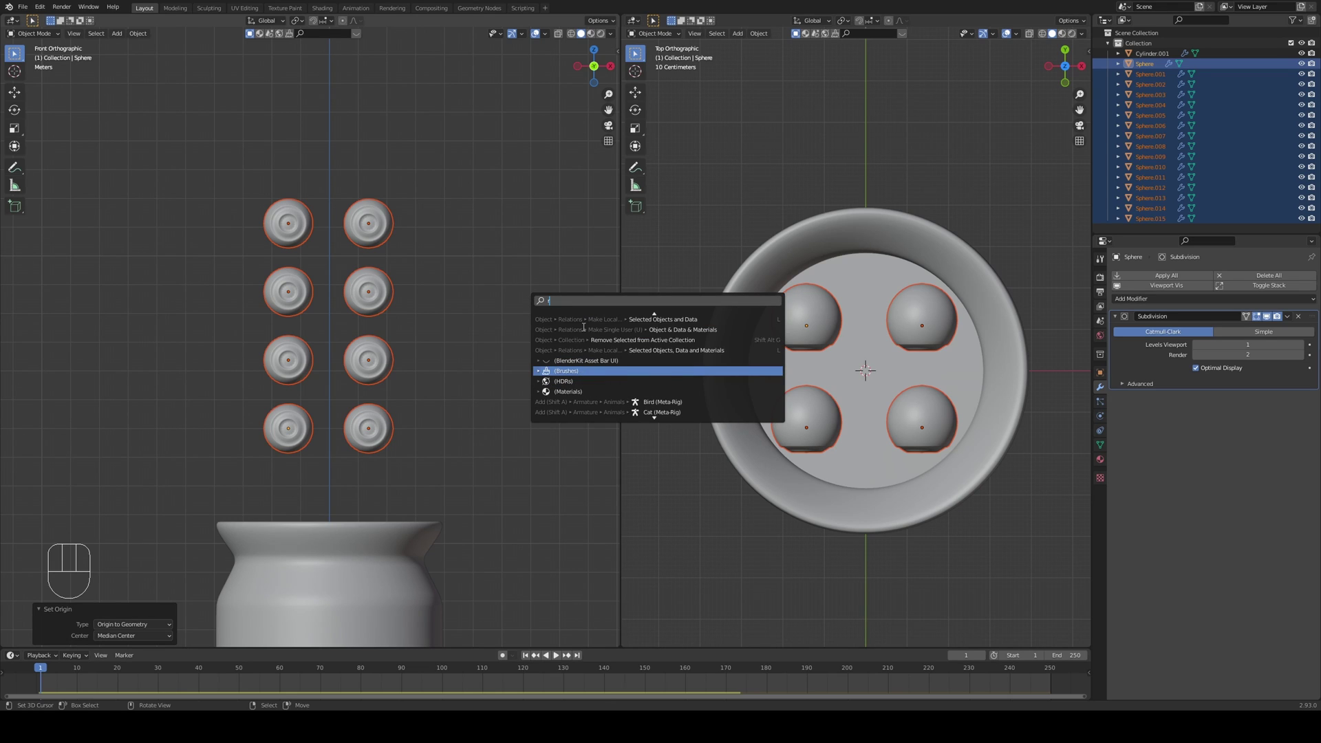
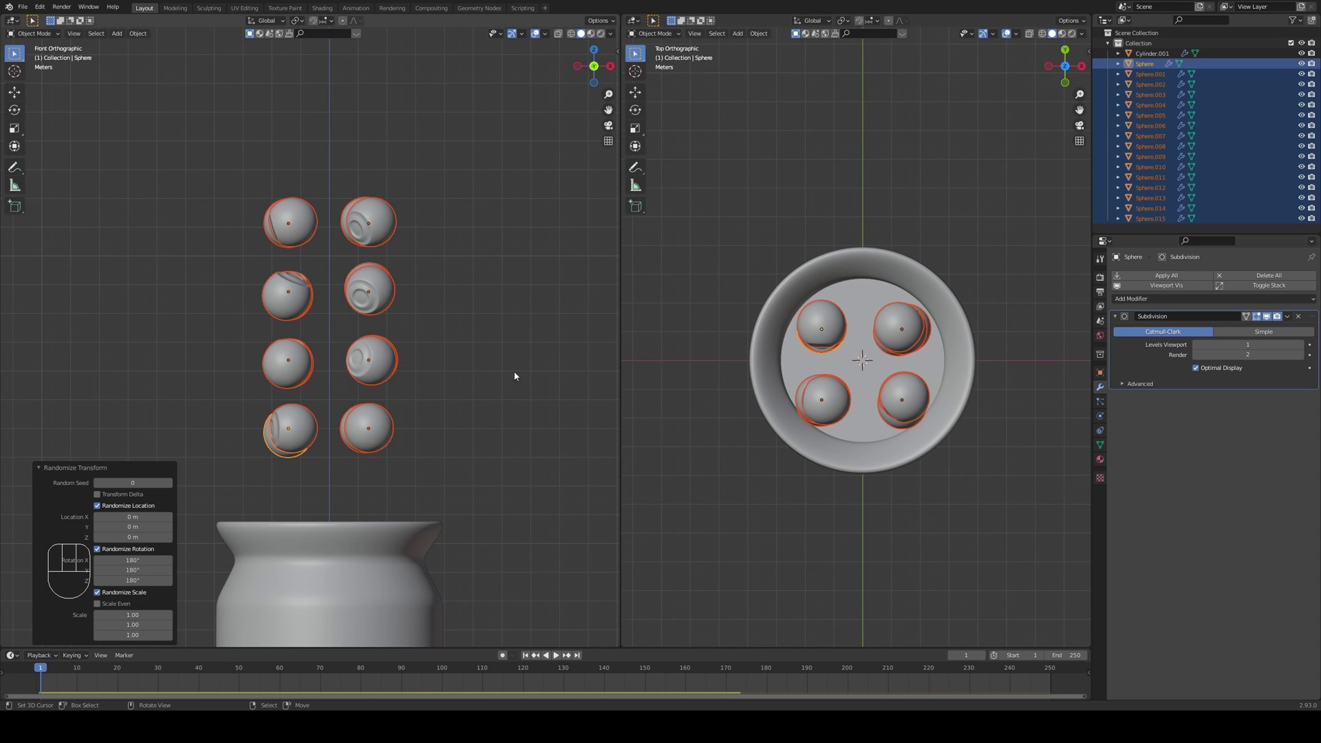
- Orbit around the randomized spheres, then return to front view (Numpad 1)
left_click_drag(444, 361, 399, 363)
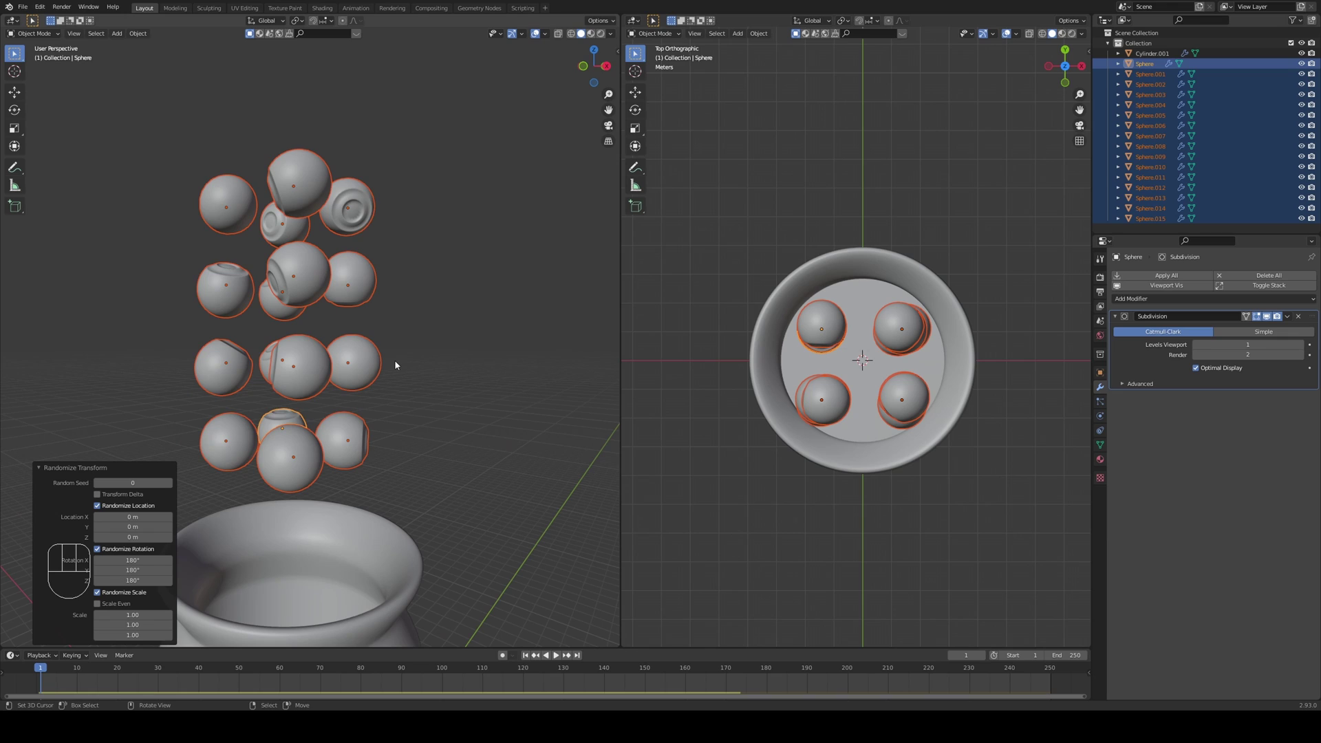
key("KP_1")
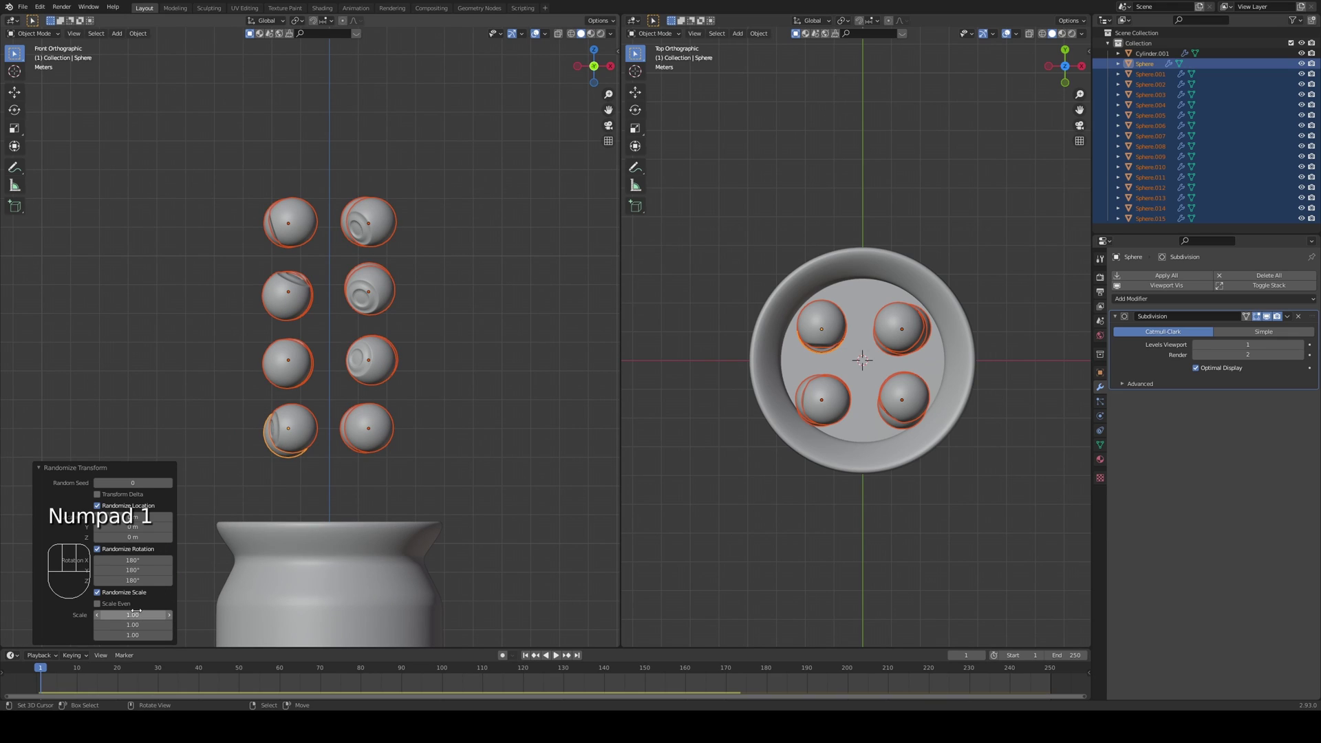
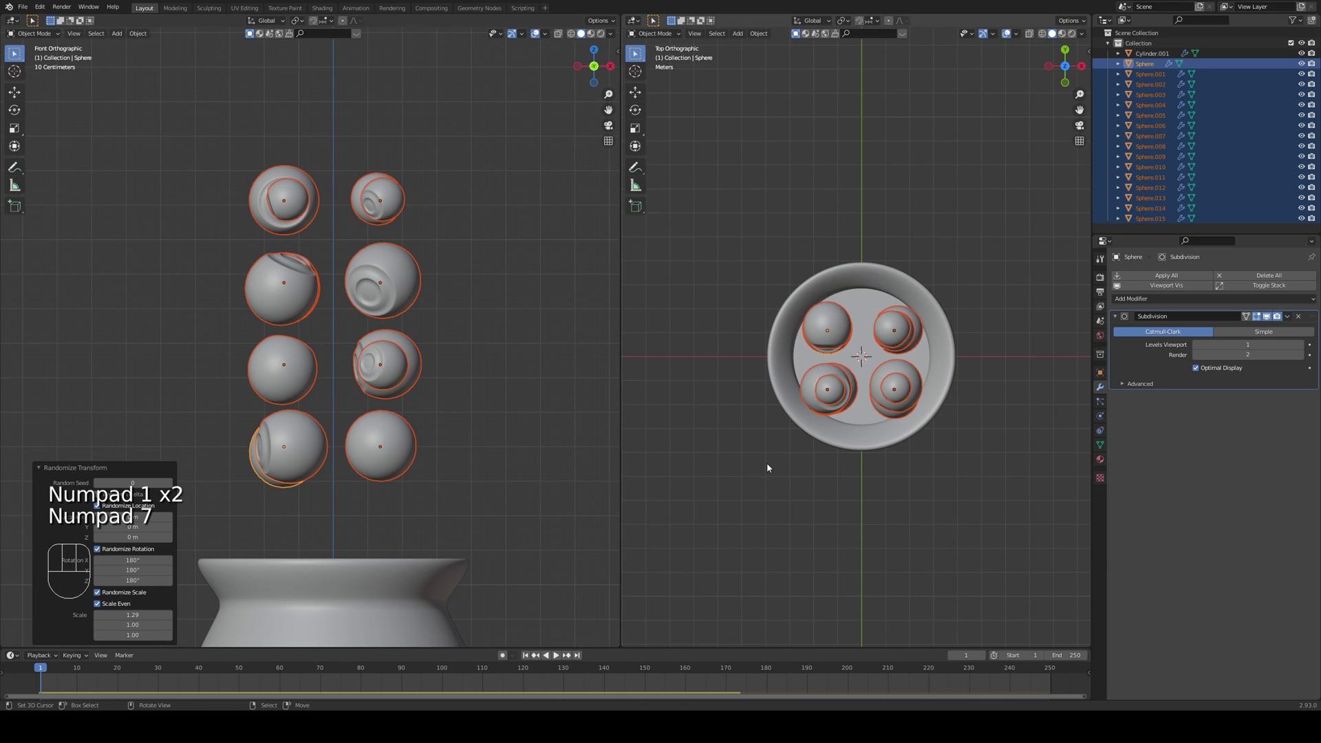
left_click_drag(458, 422, 486, 376)
key("alt+a")
left_click_drag(452, 372, 434, 296)
key("z")
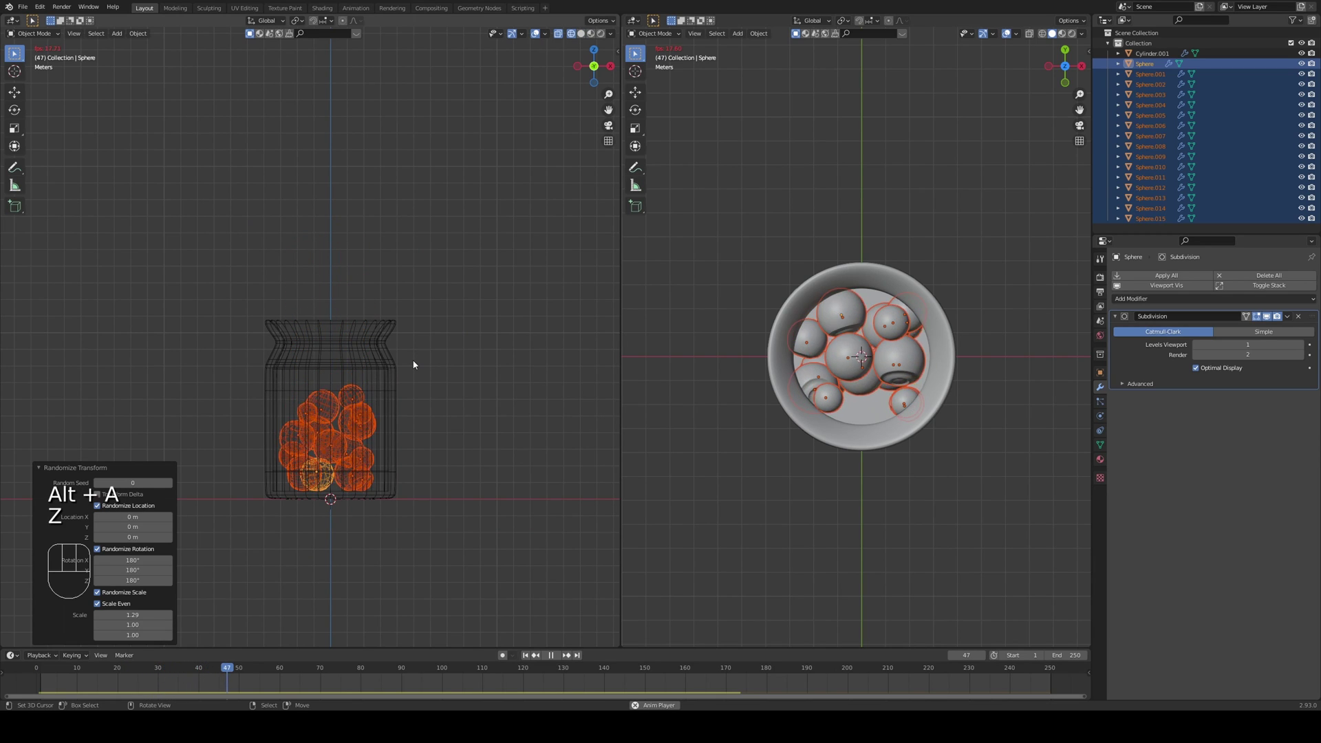
key("a")
middle_click(427, 332)
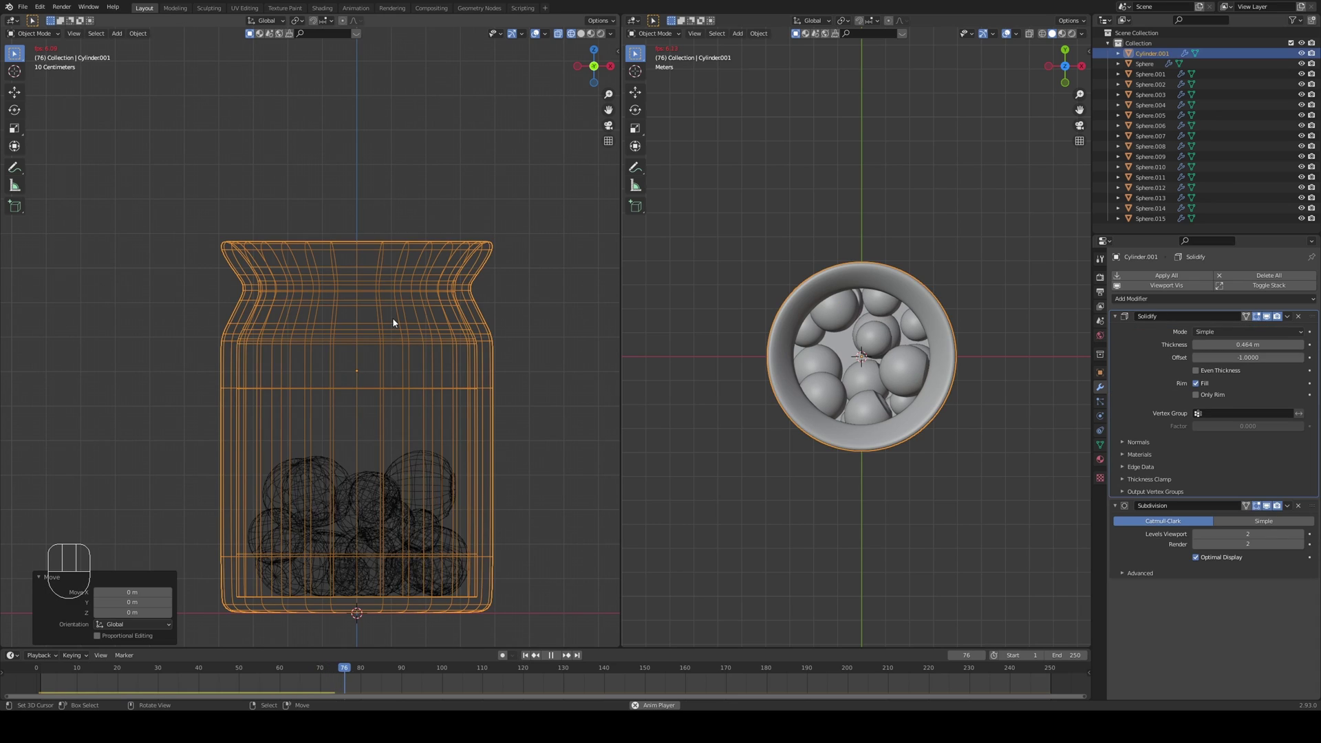
key("alt+a")
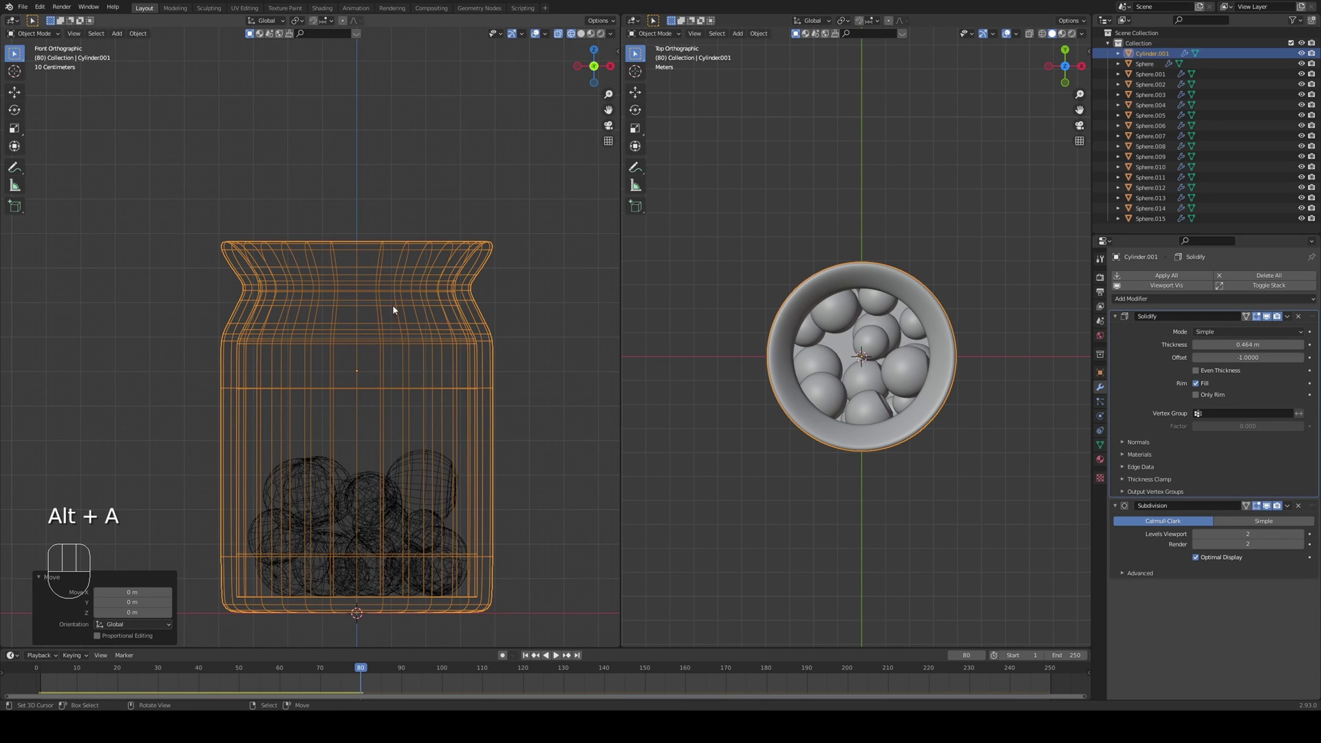
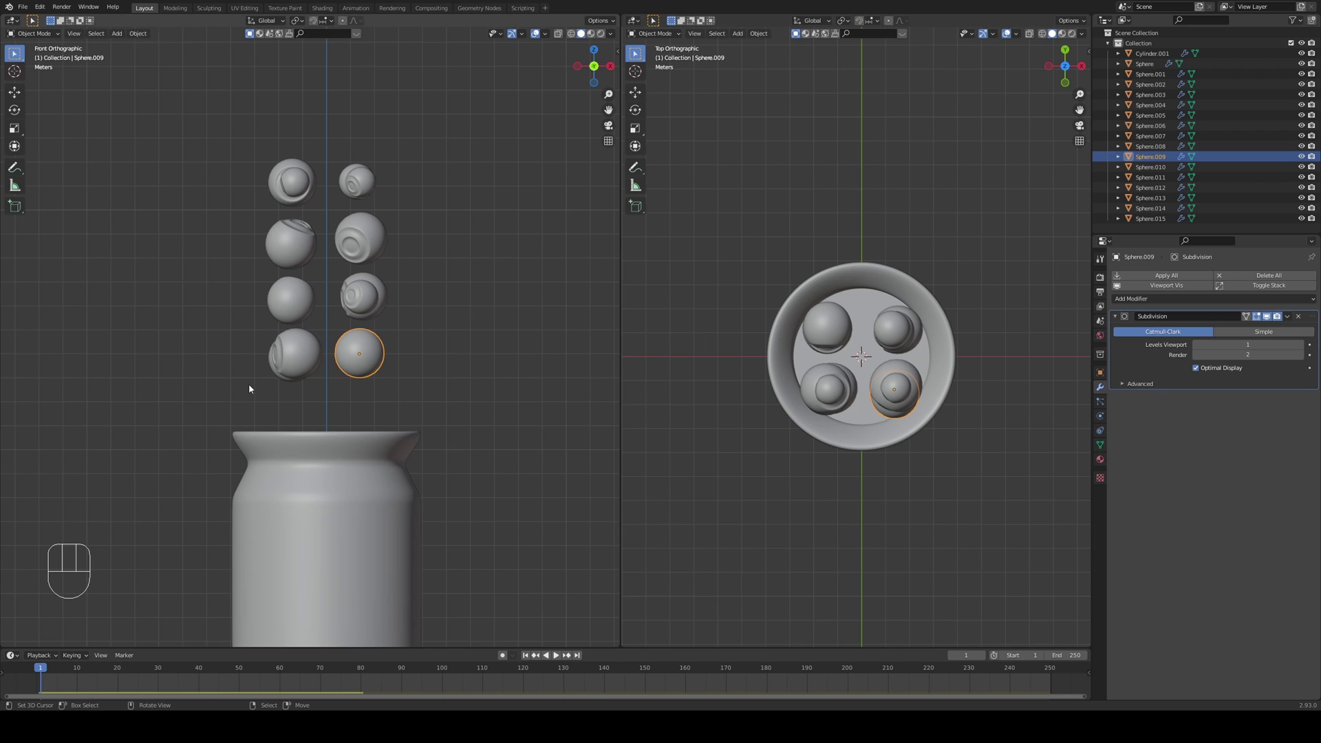
key("c")
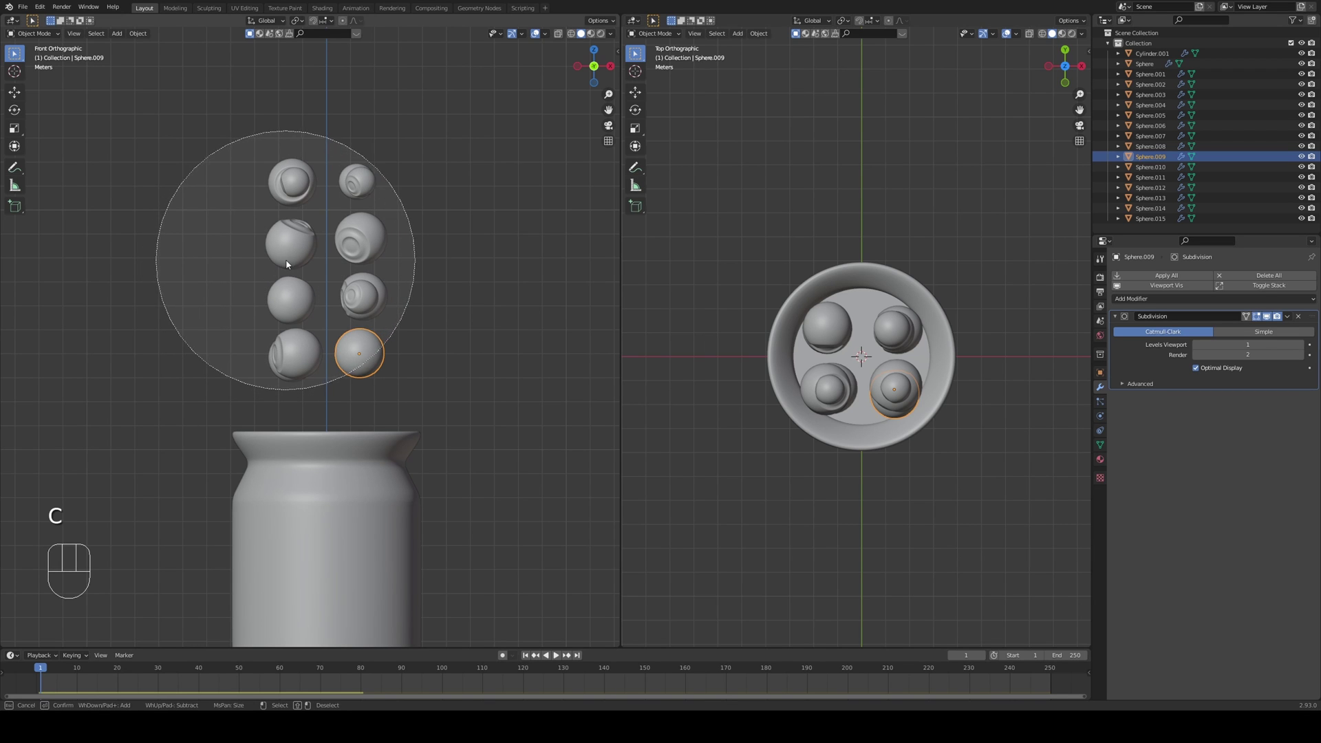
left_click_drag(423, 265, 386, 290)
right_click(251, 372)
left_click_drag(282, 366, 361, 343)
left_click_drag(337, 347, 403, 338)
key("space")
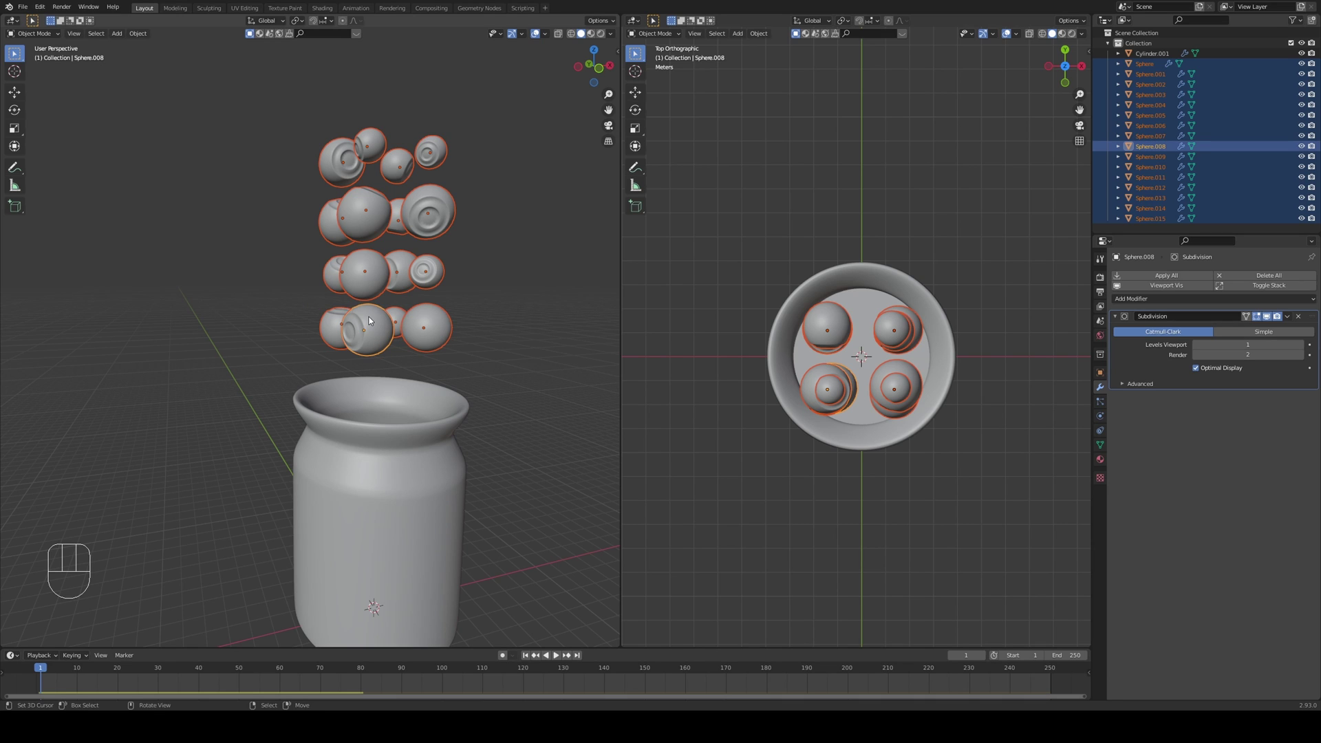
- Switch viewport shading to Material Preview so the spheres show their blue-iris eyeball materials
middle_click(467, 350)
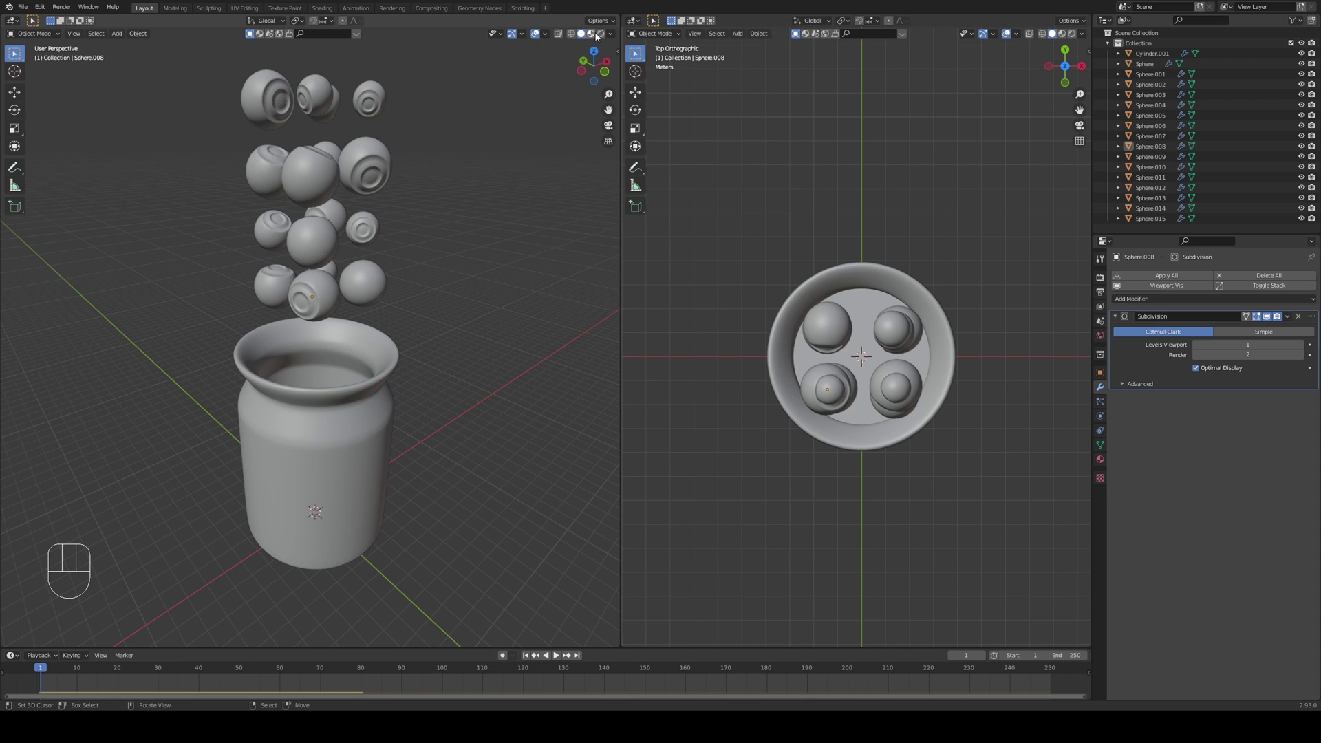
left_click(596, 33)
left_click_drag(450, 391, 448, 396)
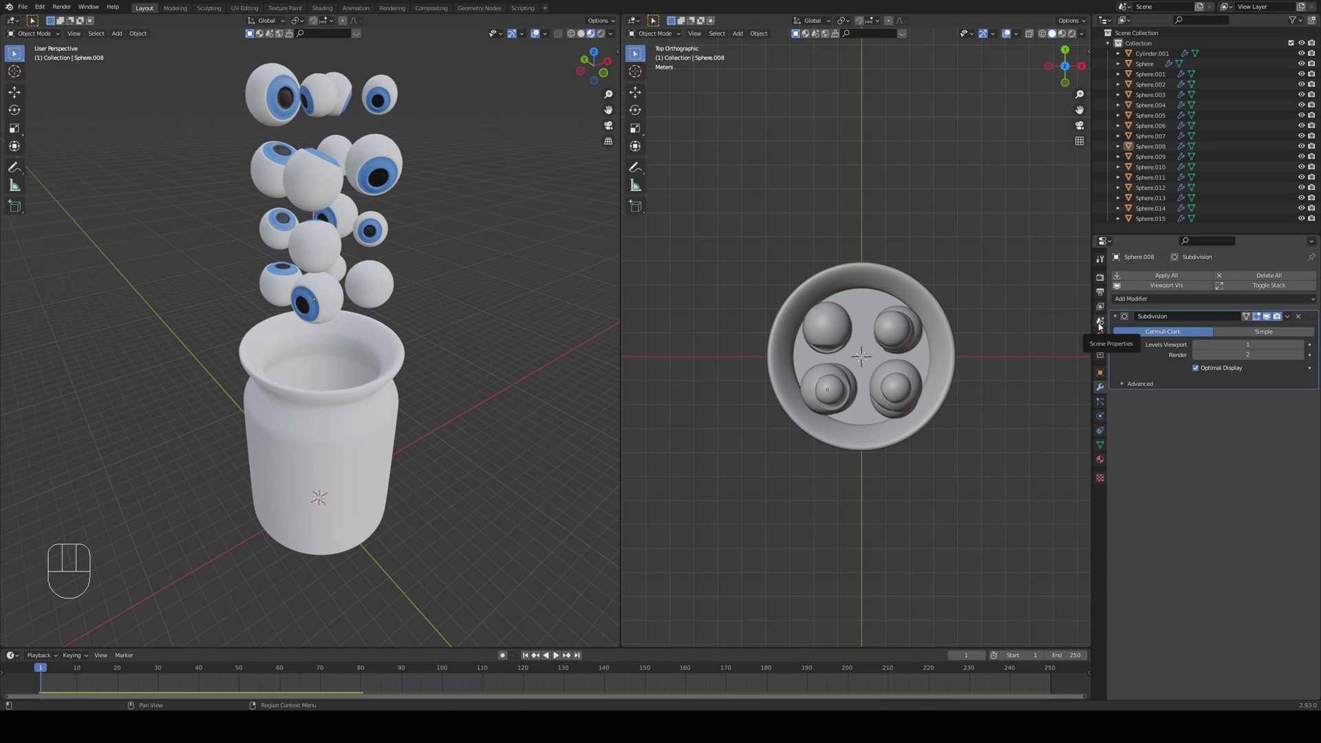
- Bake the Rigid Body World cache across all 250 frames from Scene Properties
left_click(1102, 328)
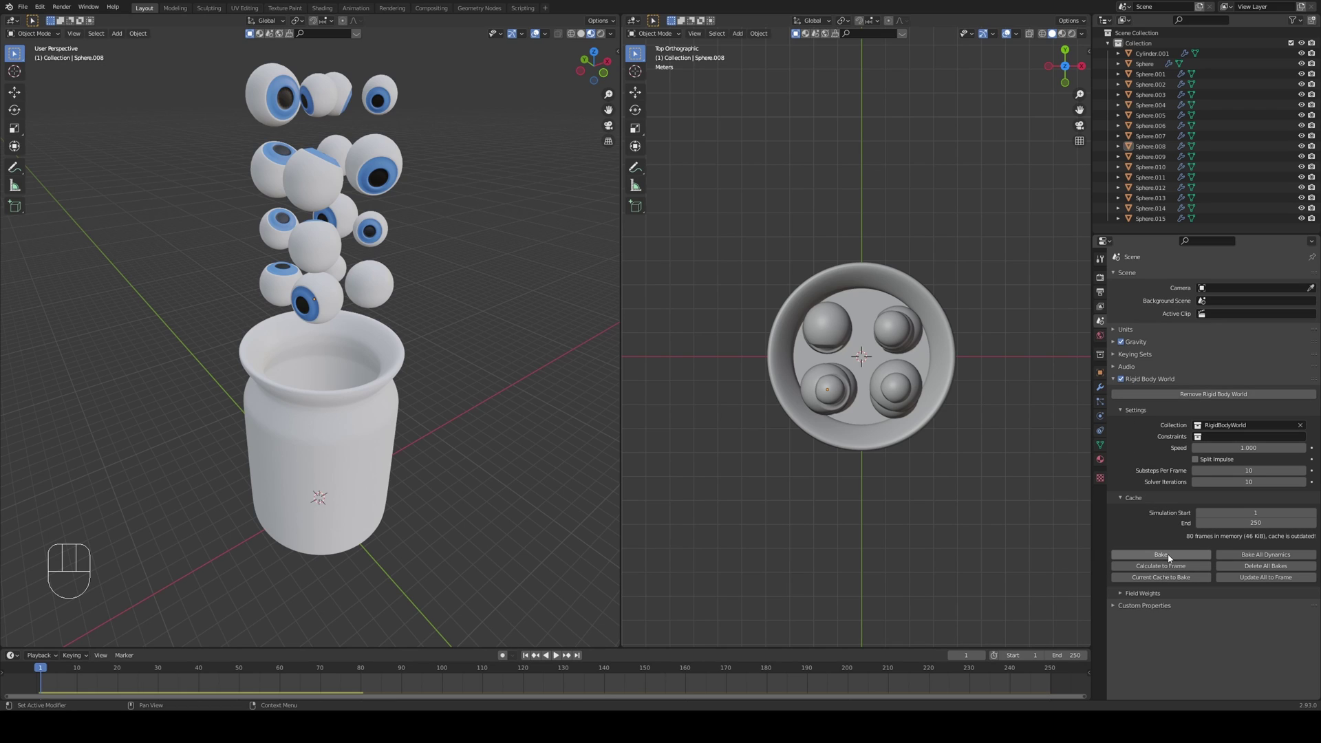
left_click_drag(1172, 557, 388, 446)
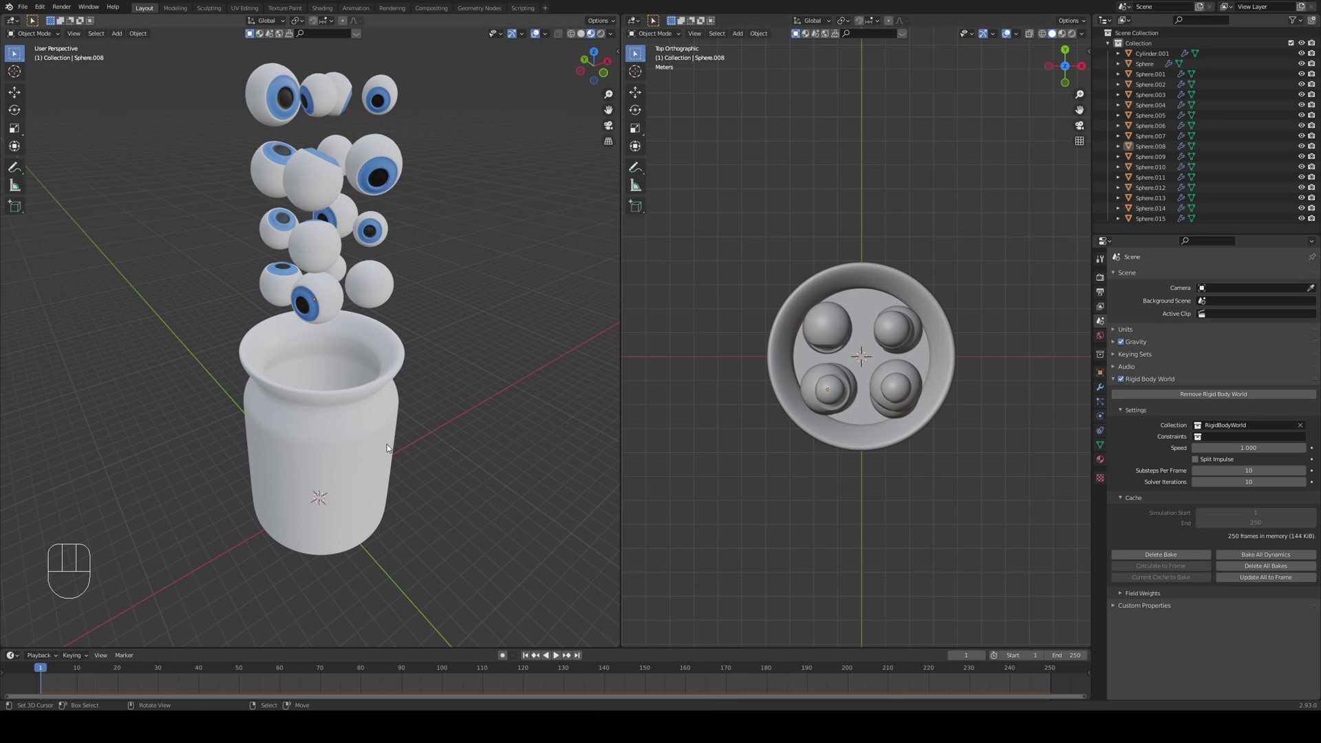
- Hide the jar (Cylinder.001) and play the baked simulation of the eyeballs tumbling into a pile
right_click(388, 446)
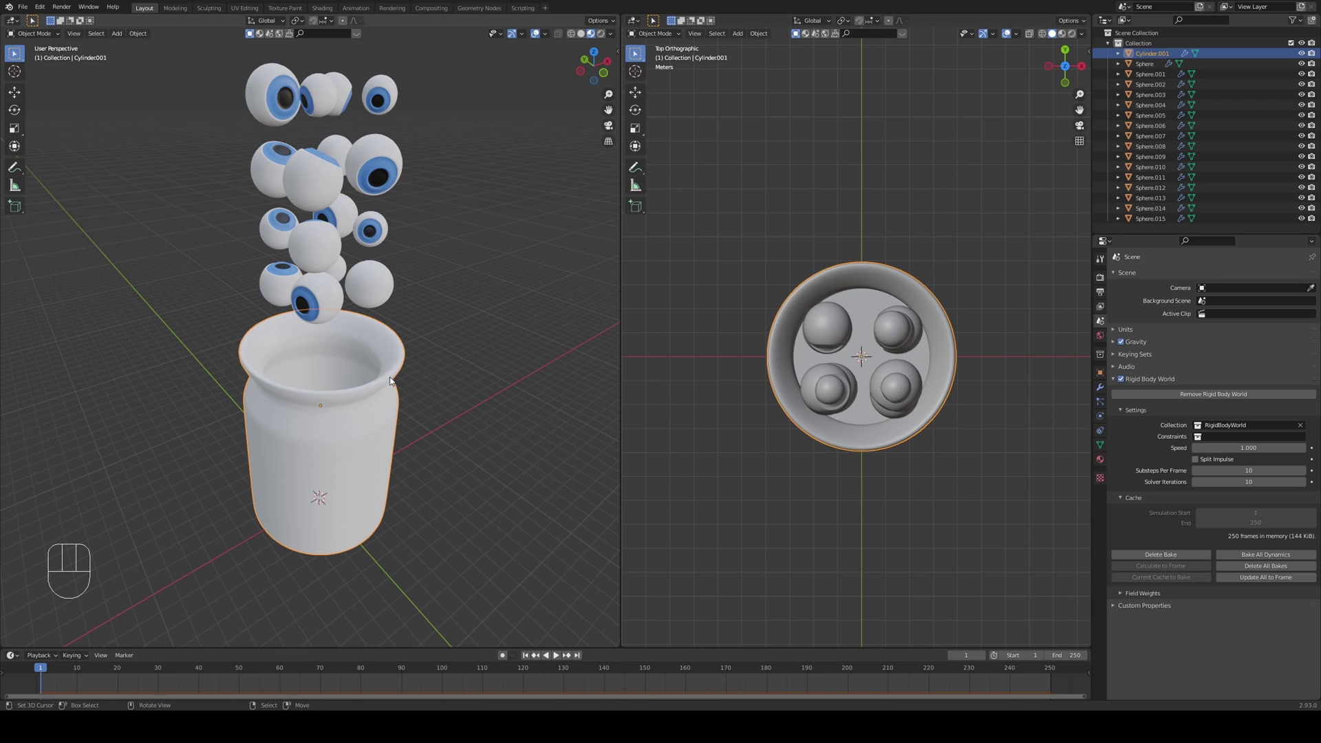
key("h")
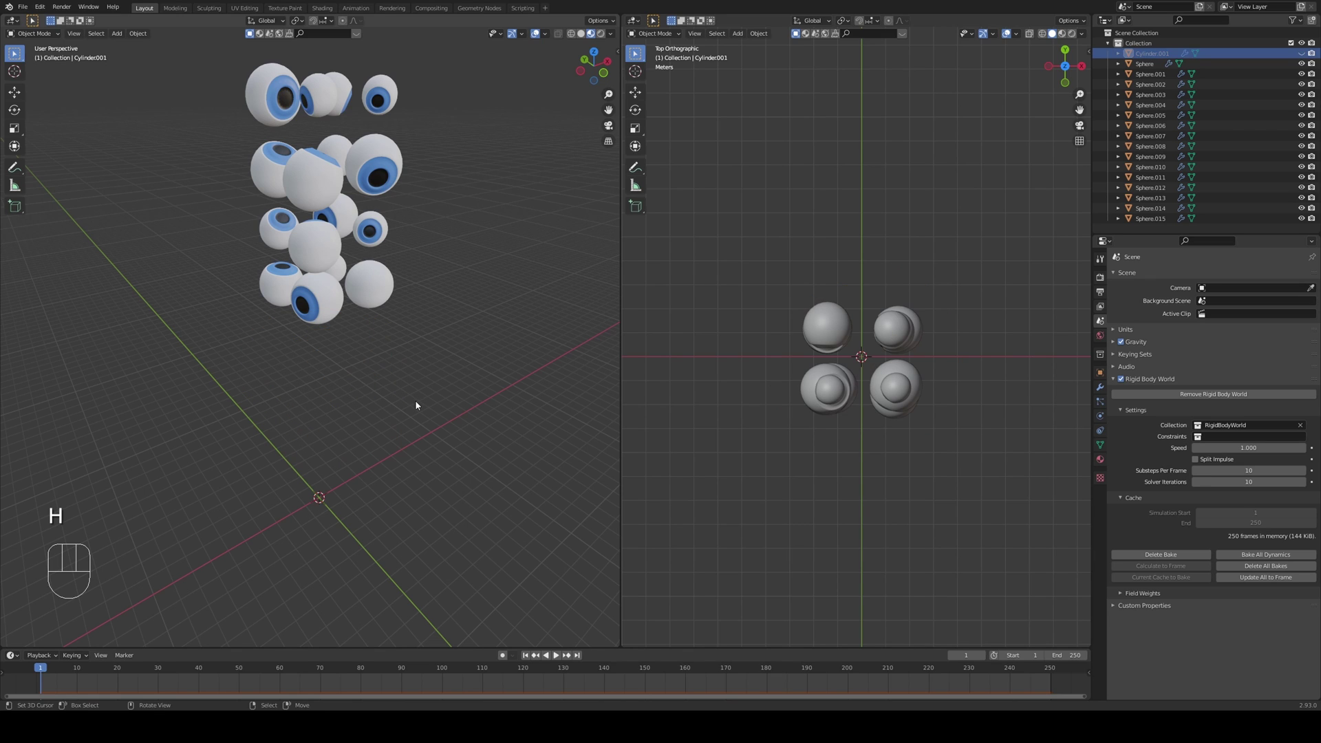
key("alt+a")
left_click_drag(451, 423, 456, 384)
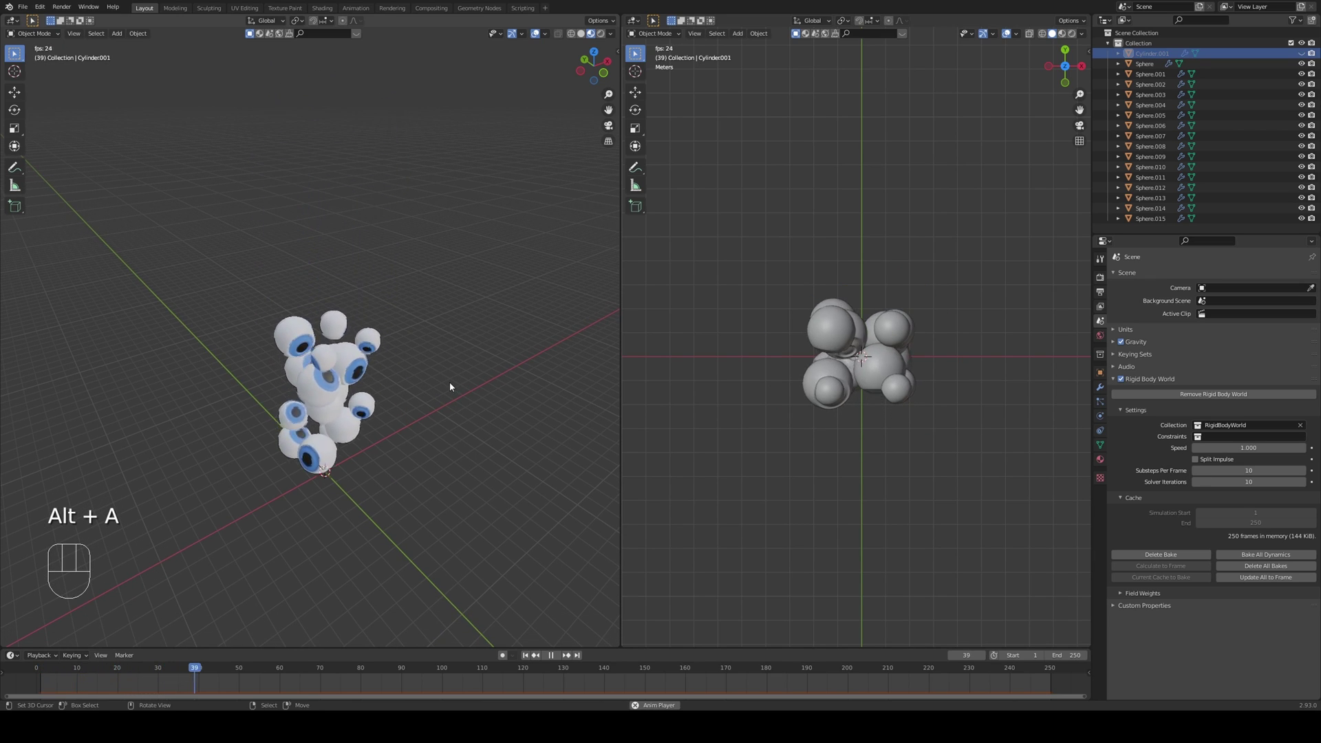